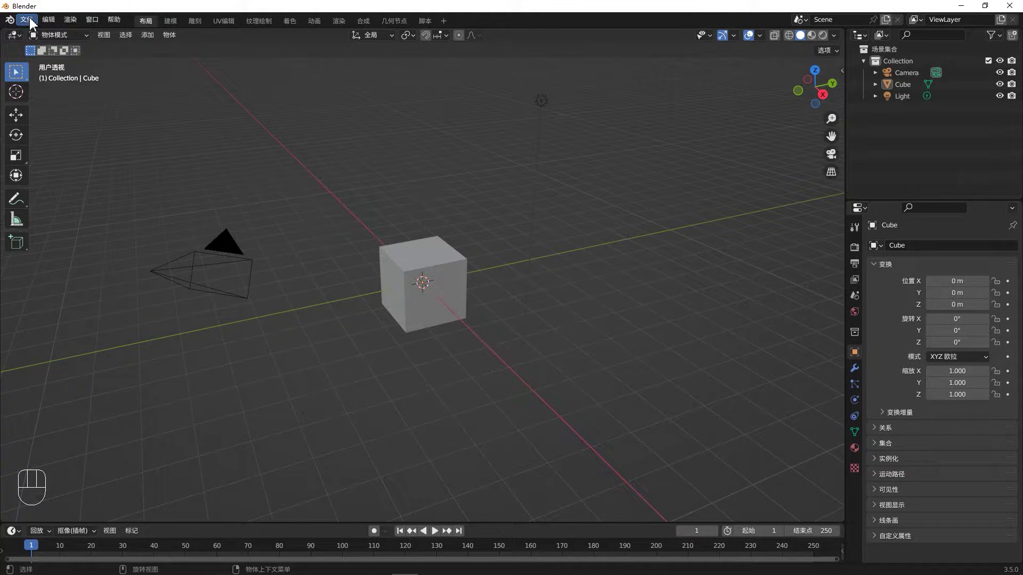
Step: Return to the Layout workspace and inspect the Camera, Cube and Light transforms via the Outliner
drag(34, 23, 160, 25)
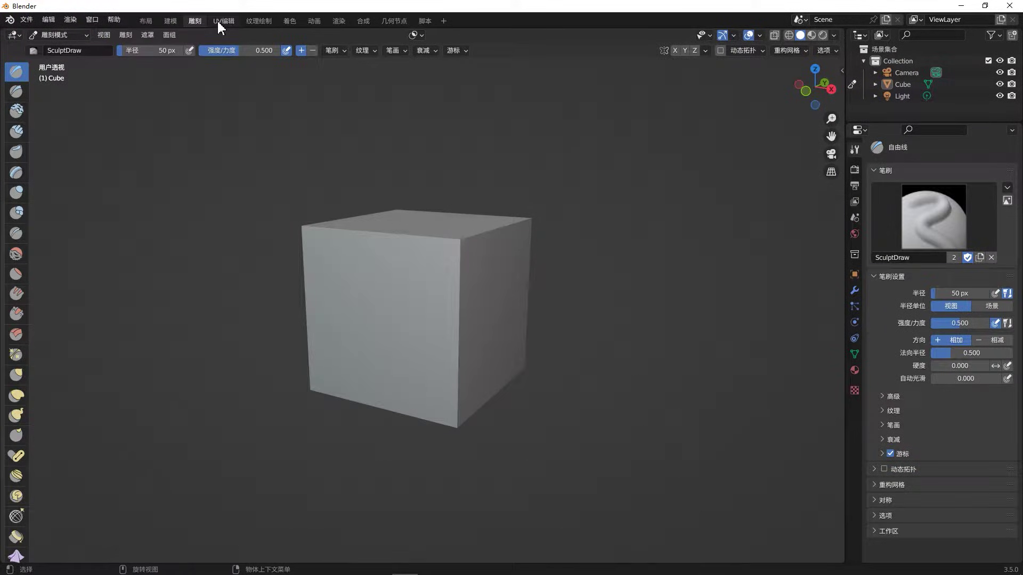
click(148, 31)
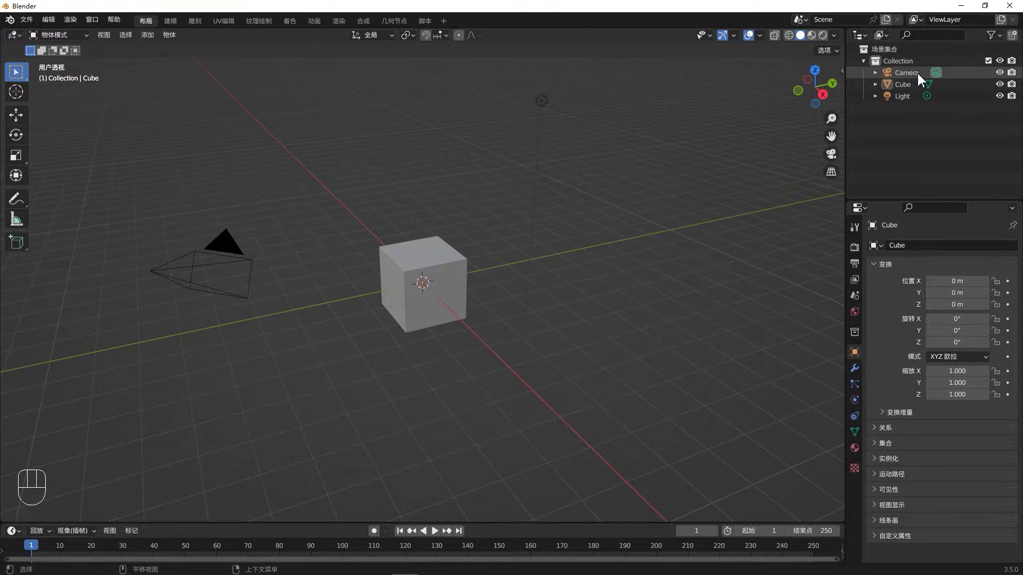
click(920, 83)
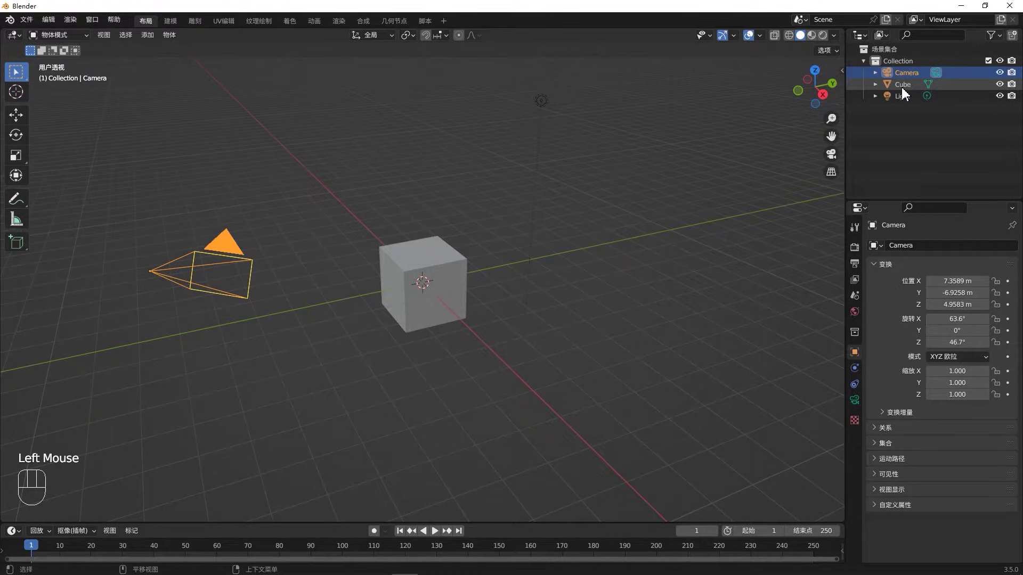
click(905, 98)
click(901, 109)
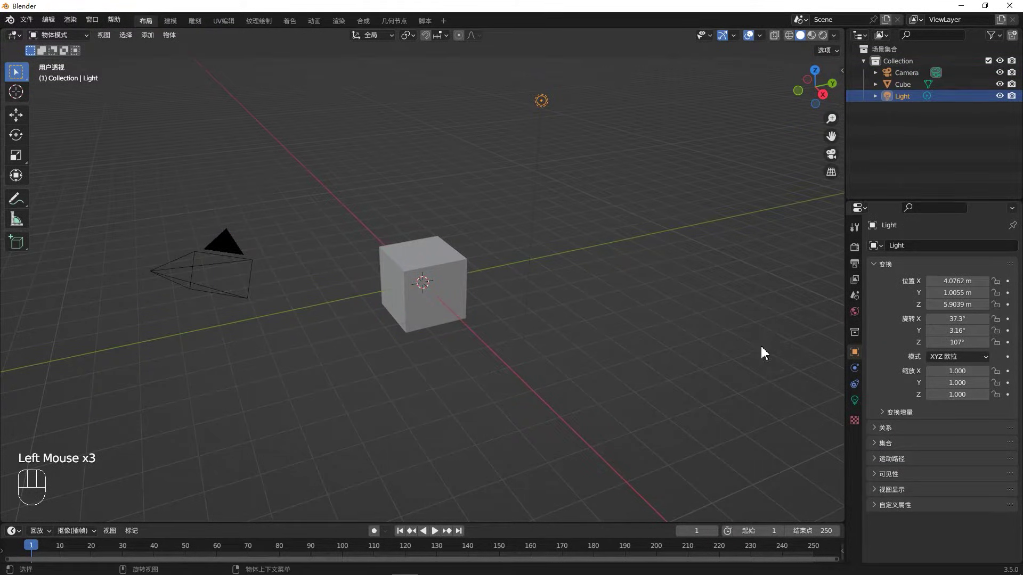
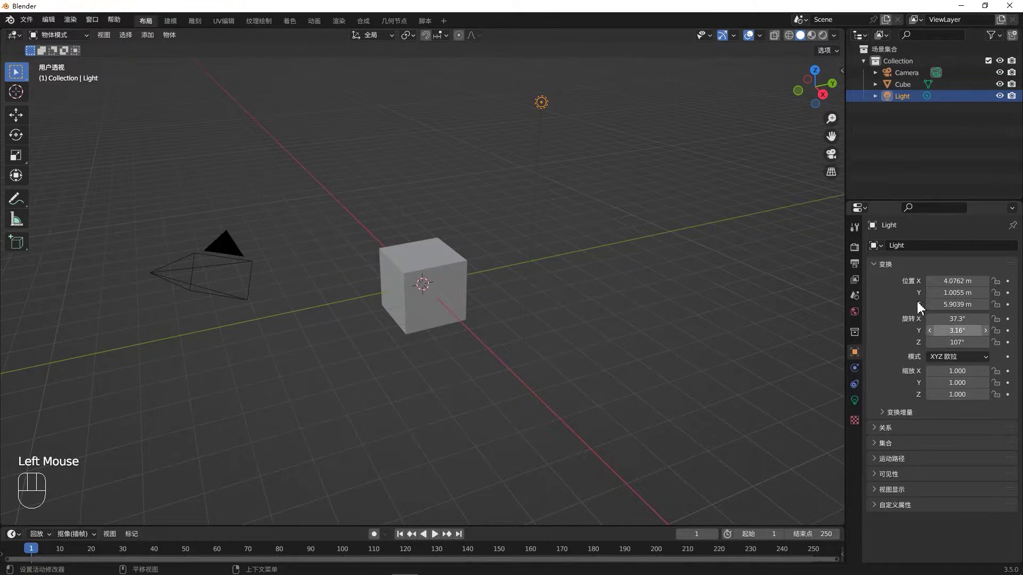
Step: Browse the Properties editor tabs and land on the active tool's settings
drag(856, 231, 855, 252)
drag(855, 252, 862, 228)
click(861, 228)
click(859, 235)
drag(859, 256, 860, 239)
click(860, 233)
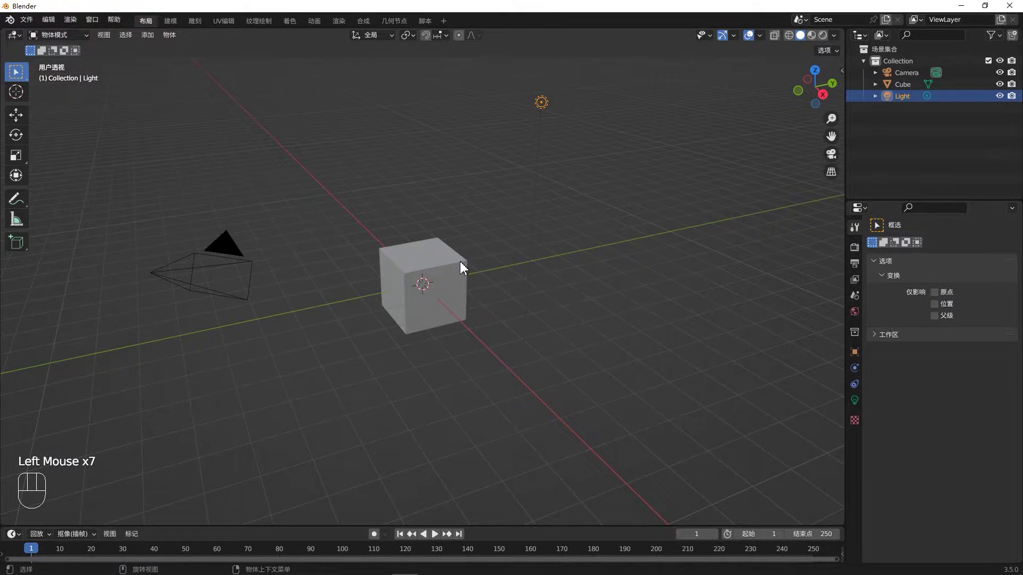
Step: Practise selecting the camera, light and empty space directly in the 3D viewport
click(463, 313)
click(536, 108)
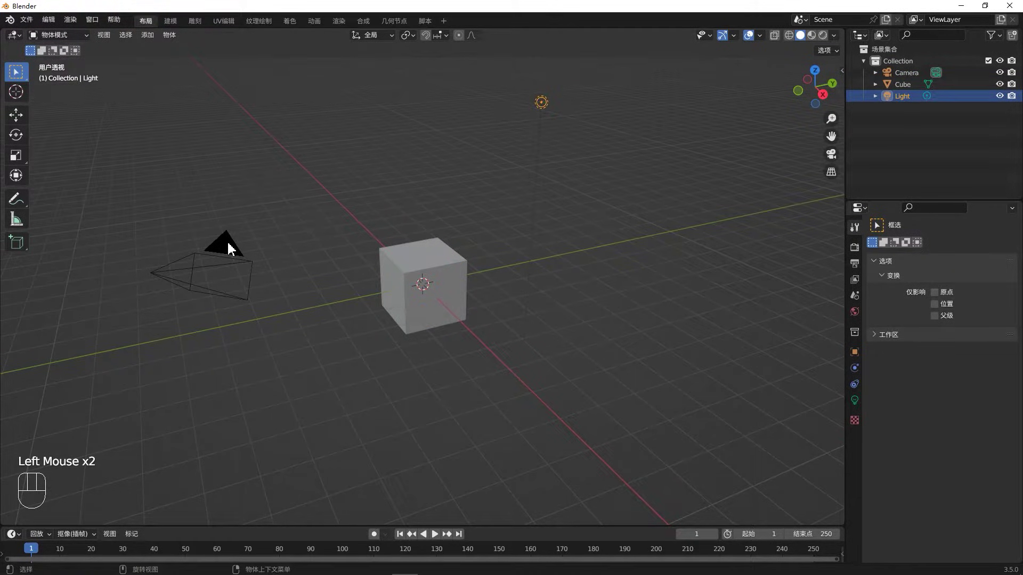
click(232, 249)
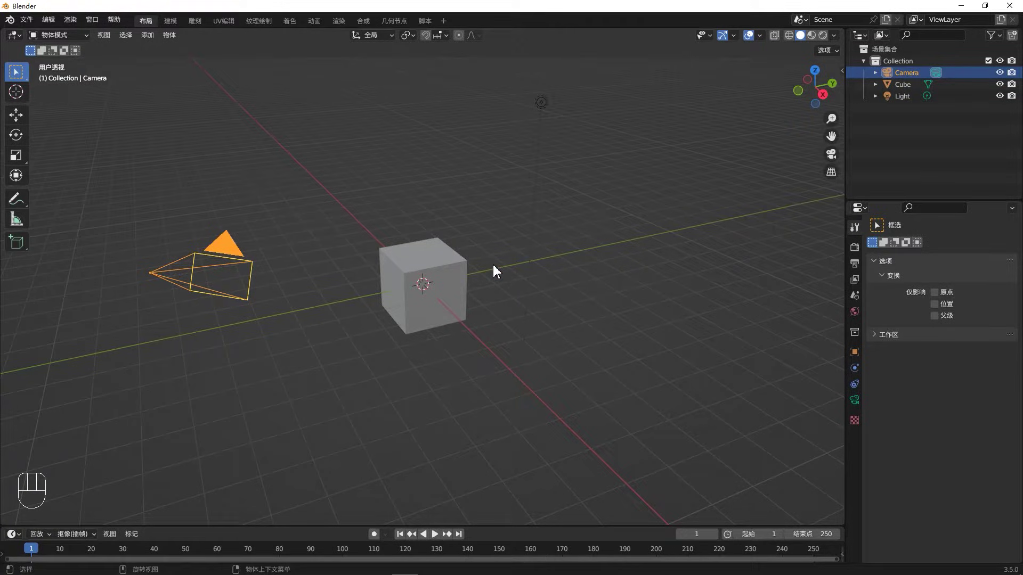
click(417, 295)
click(662, 92)
click(724, 203)
Step: Try drag selections in the viewport and finish with the cube selected
drag(493, 76, 288, 206)
drag(295, 322, 320, 385)
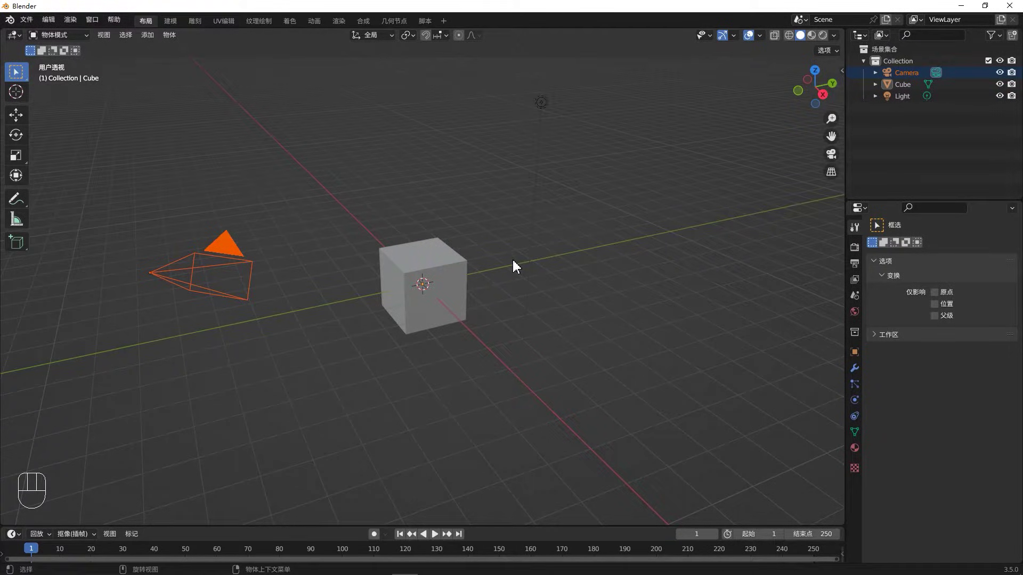
click(427, 274)
click(554, 252)
click(498, 375)
drag(468, 346, 420, 296)
drag(416, 260, 613, 296)
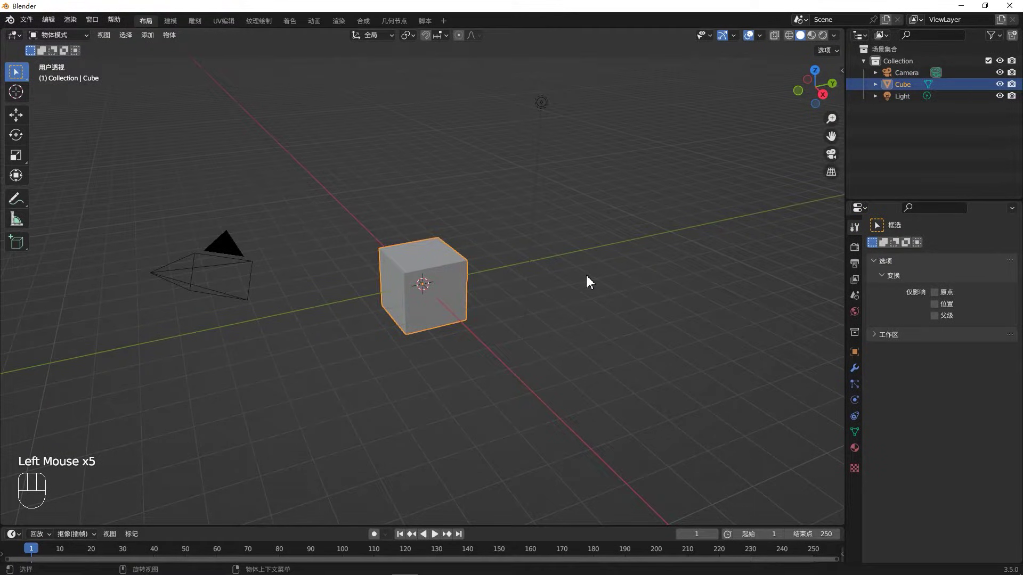
Step: Orbit, zoom and pan the viewport around the cube to explore the scene
drag(590, 281, 590, 306)
drag(554, 312, 497, 346)
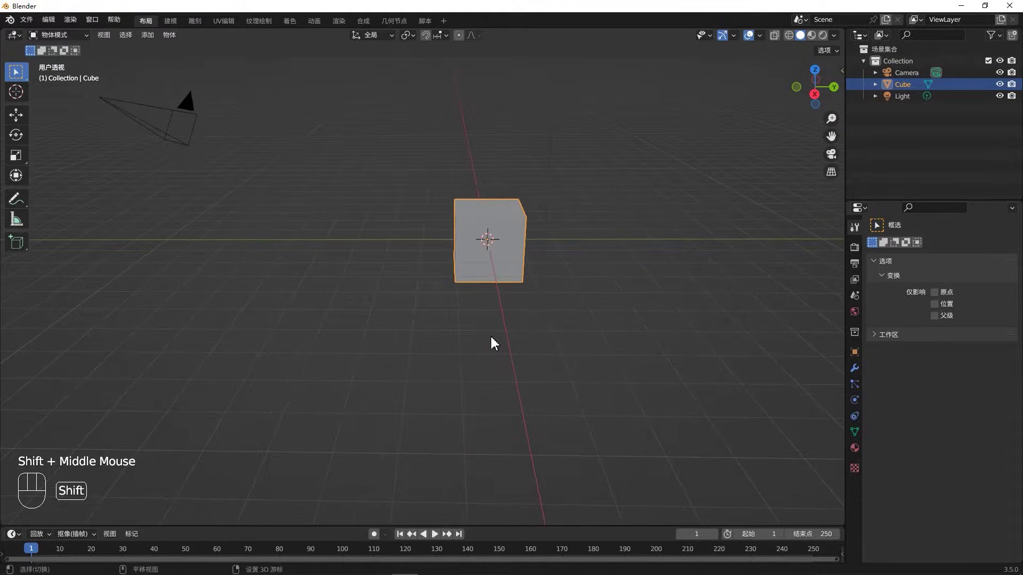
drag(529, 345, 627, 285)
drag(496, 327, 552, 310)
scroll(down, 3)
scroll(up, 3)
scroll(down, 3)
scroll(up, 3)
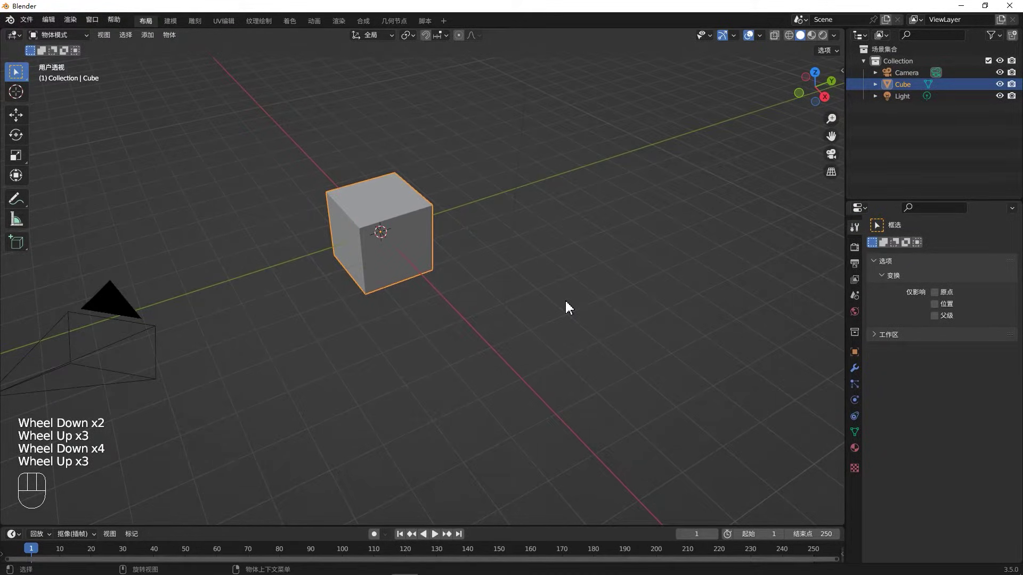
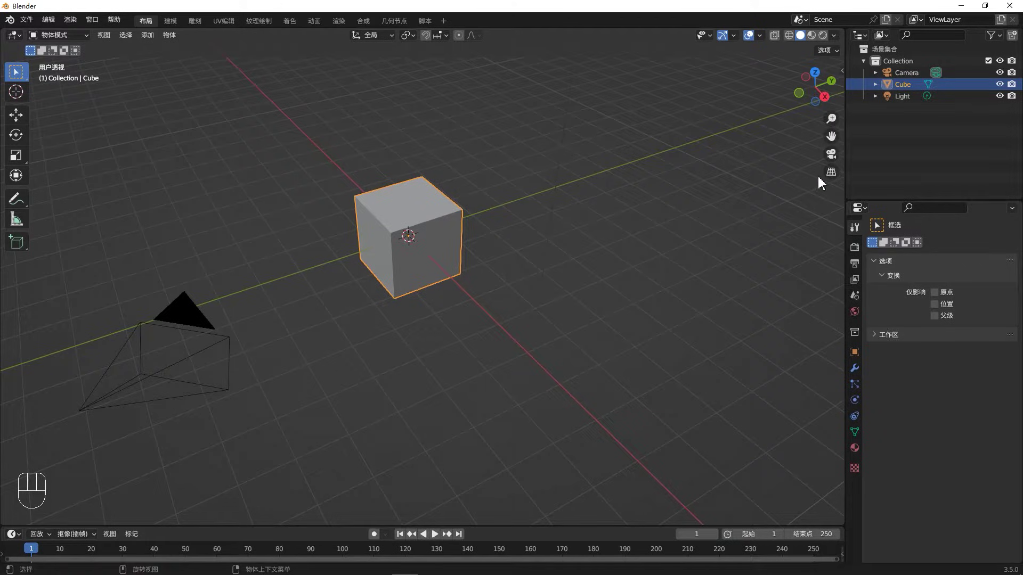
drag(819, 91, 787, 137)
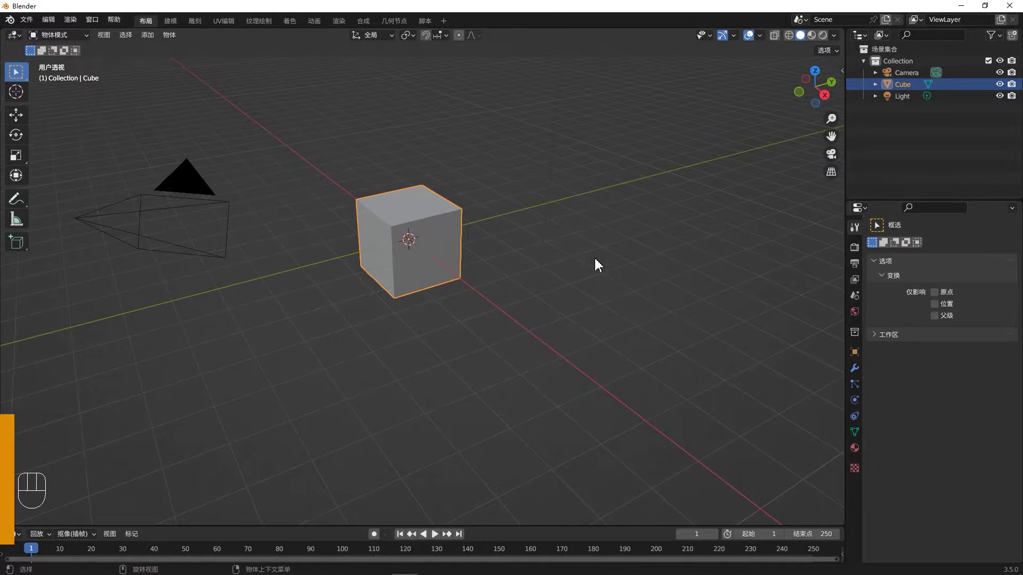
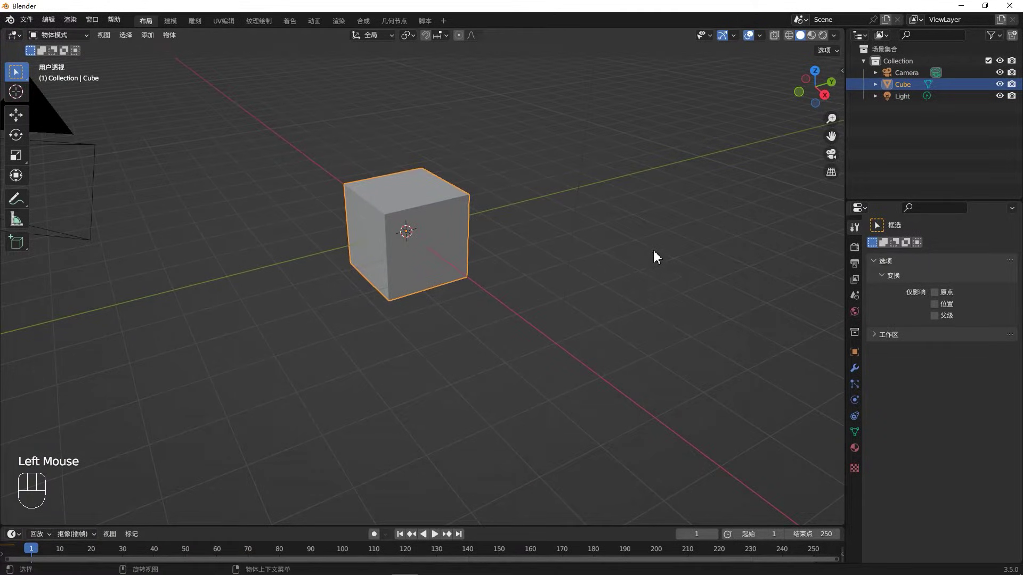
Step: Toggle the camera view and orthographic view with the gizmo, returning to free perspective
click(842, 160)
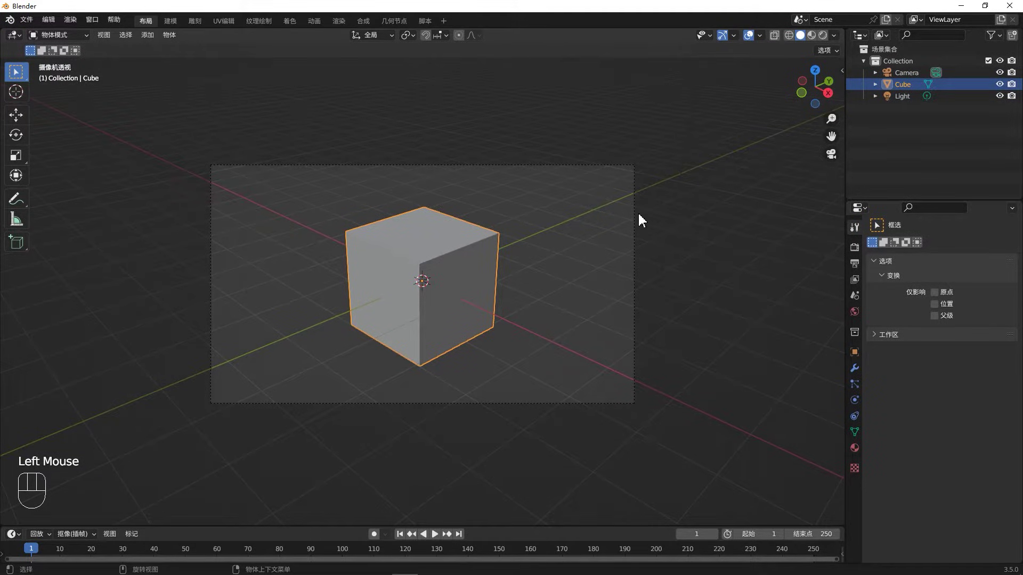
click(833, 161)
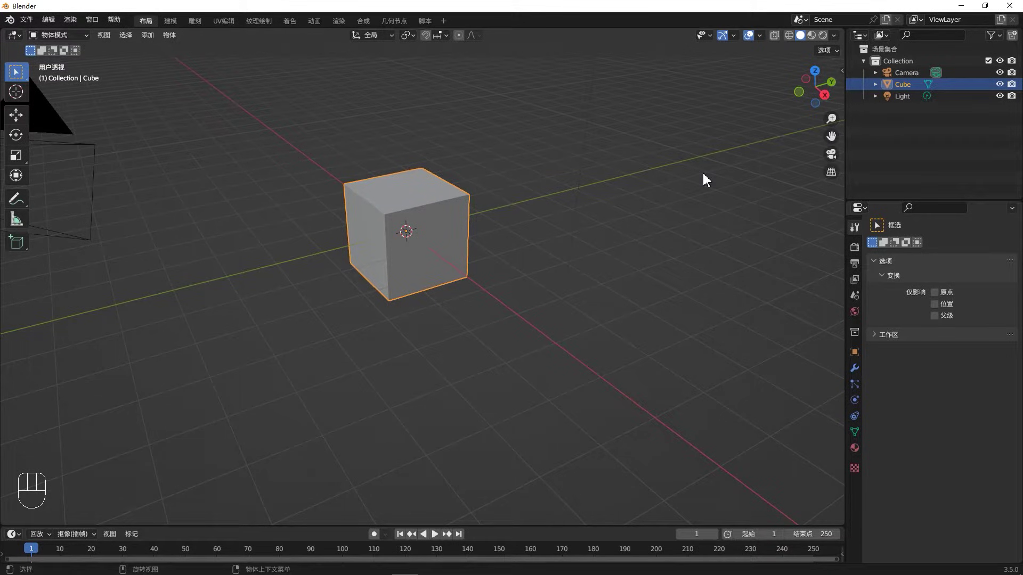
click(828, 181)
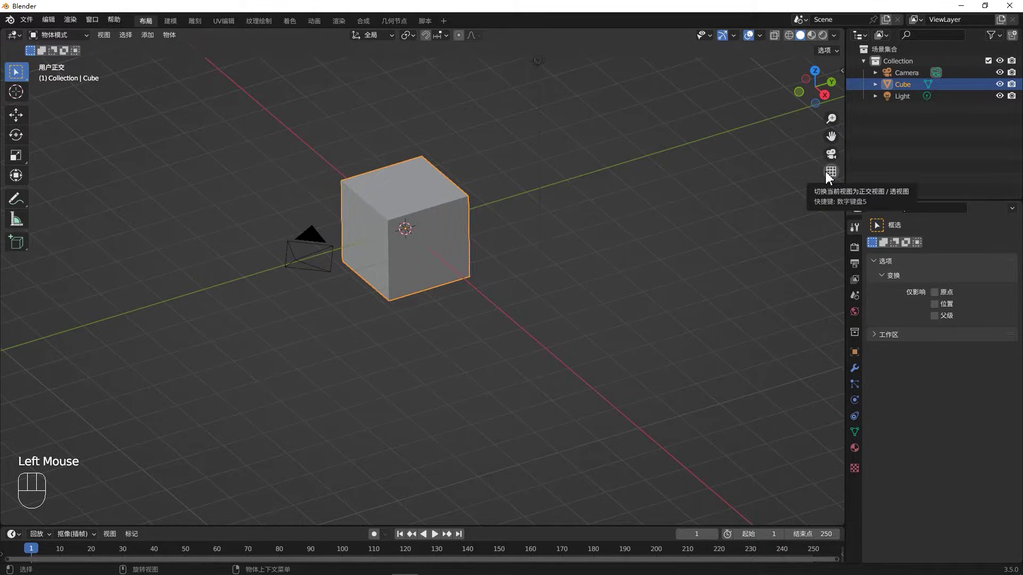
click(828, 182)
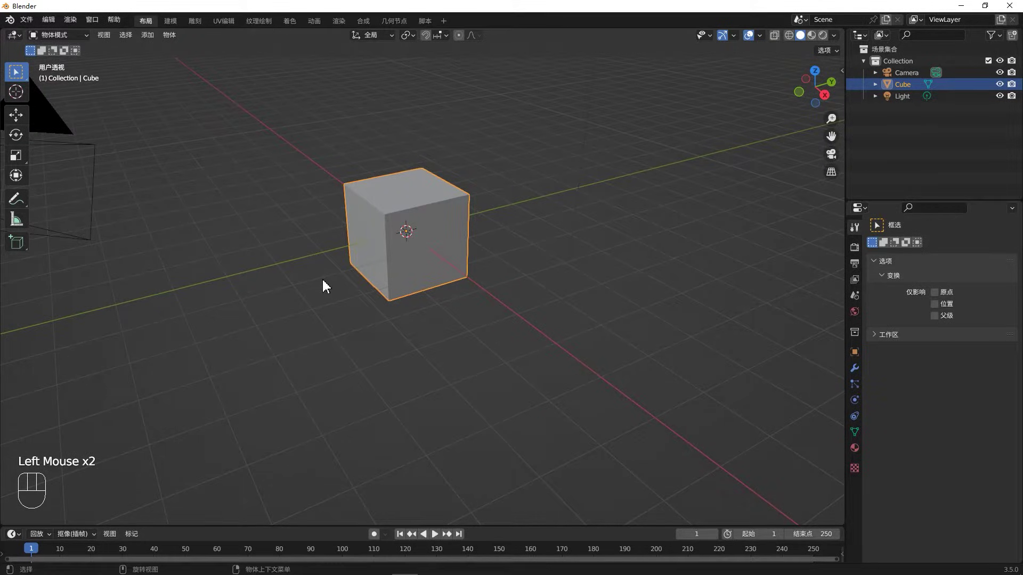
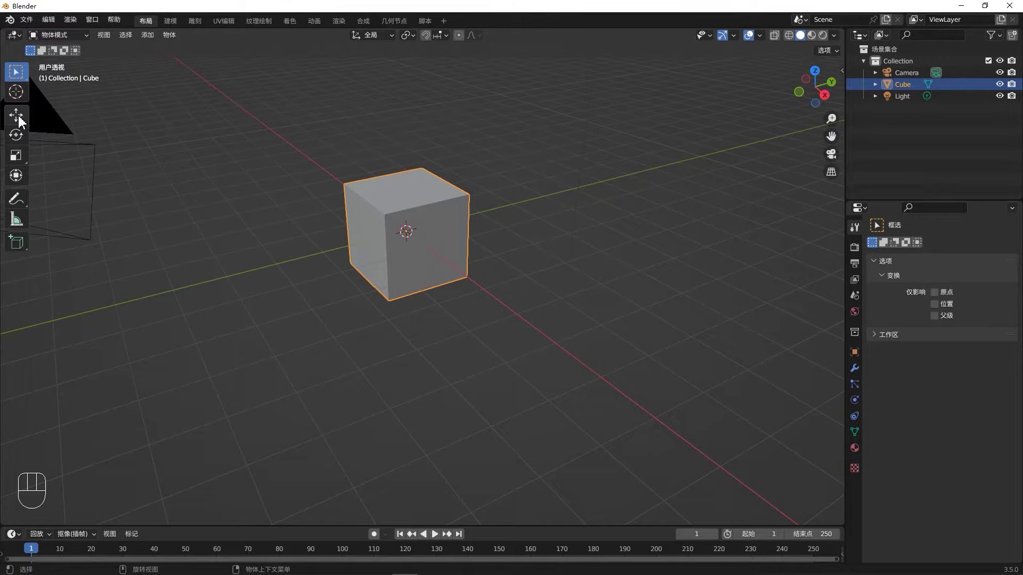
Step: Move the cube up and across the ground with the Move gizmo
click(21, 126)
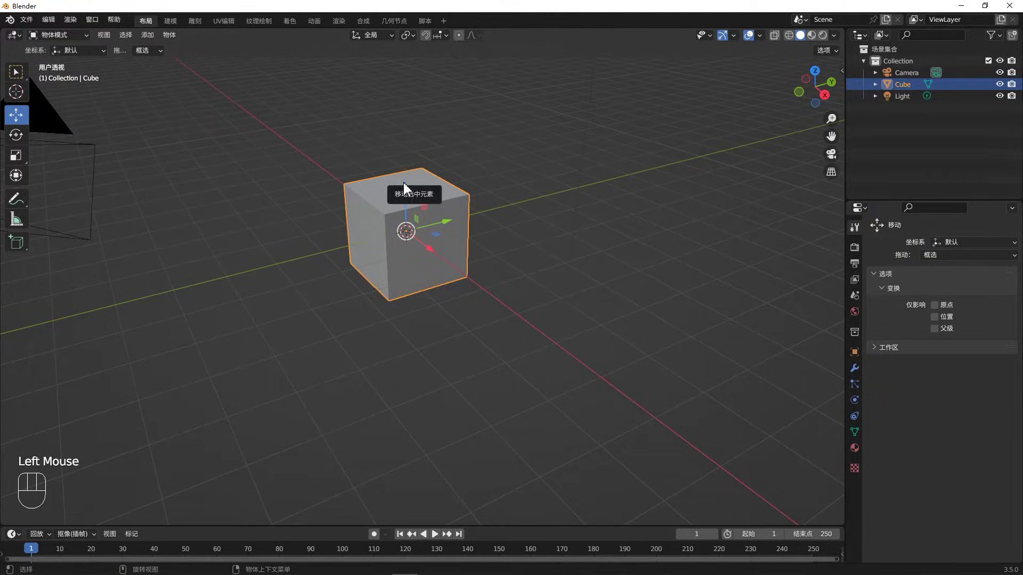
click(410, 194)
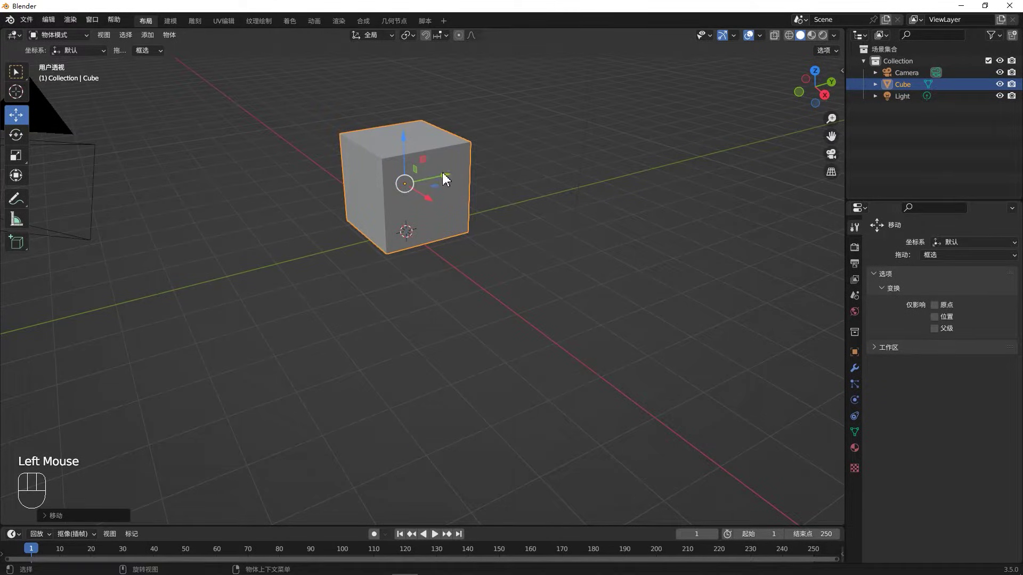
click(449, 181)
click(469, 199)
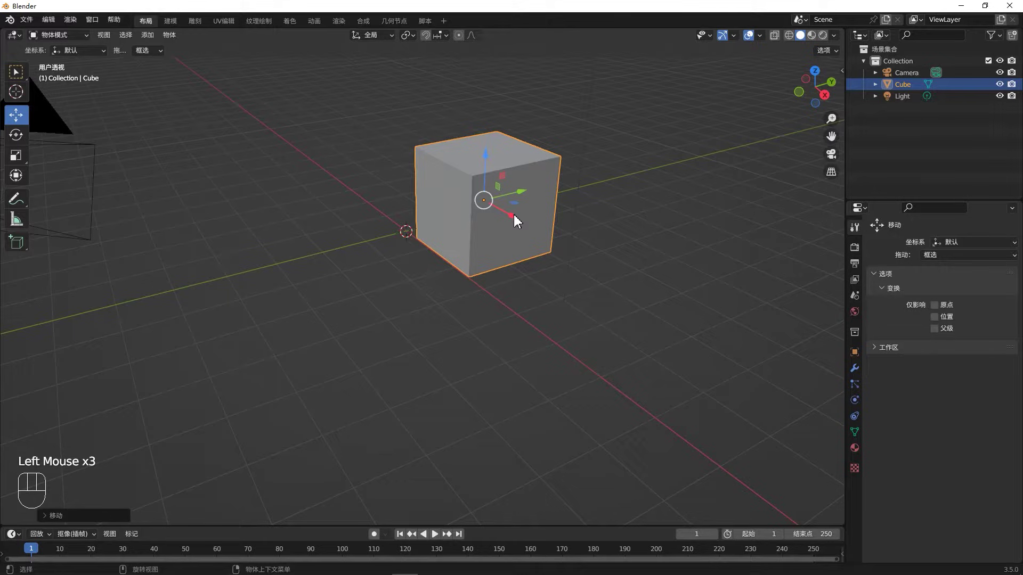
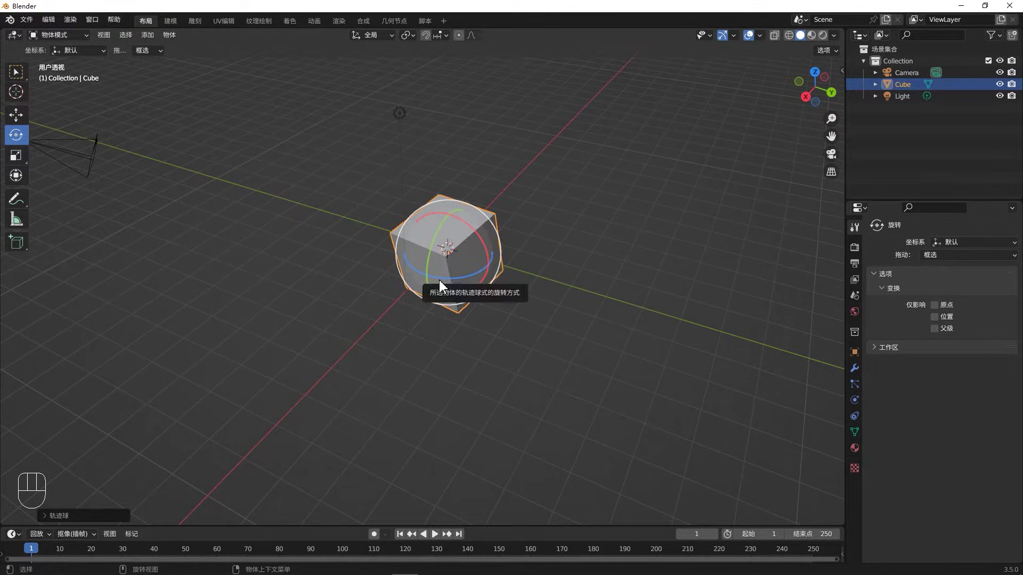
Step: Tilt the cube off its default orientation with the Rotate gizmo rings
click(483, 239)
click(449, 225)
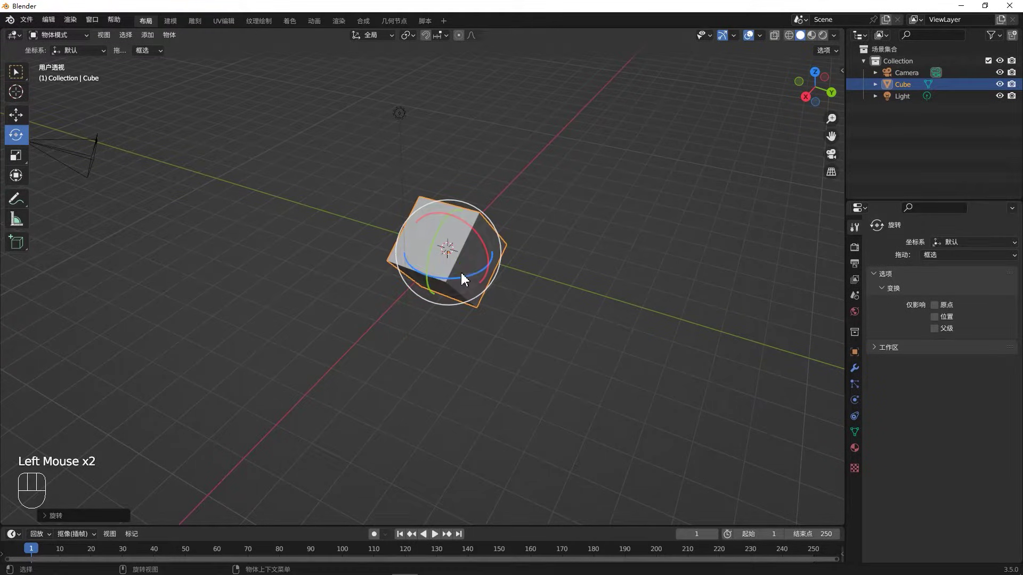
click(467, 283)
click(593, 321)
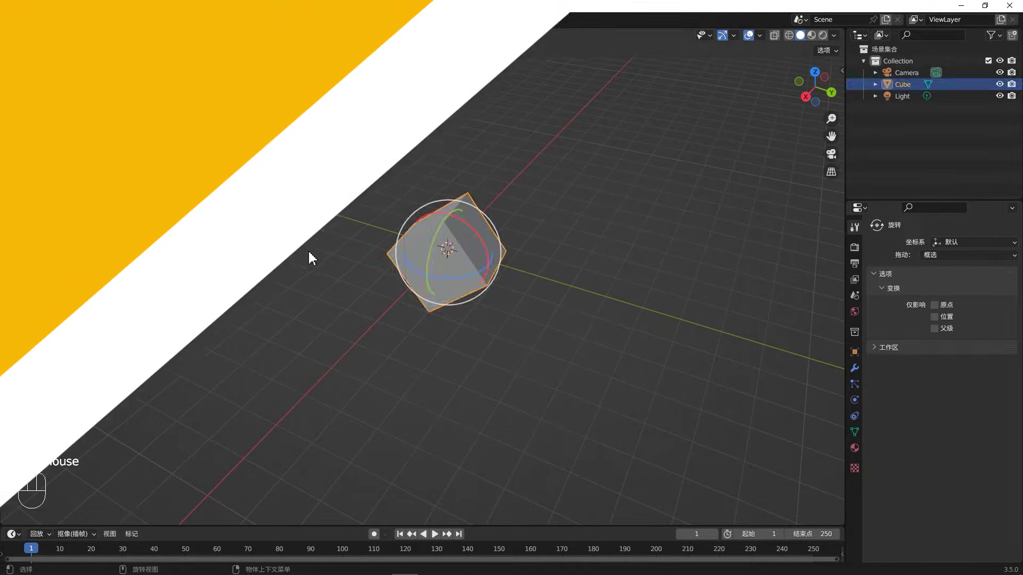
click(102, 231)
Step: Stretch the cube larger along its axes with the Scale tool and inspect it from several angles
click(18, 167)
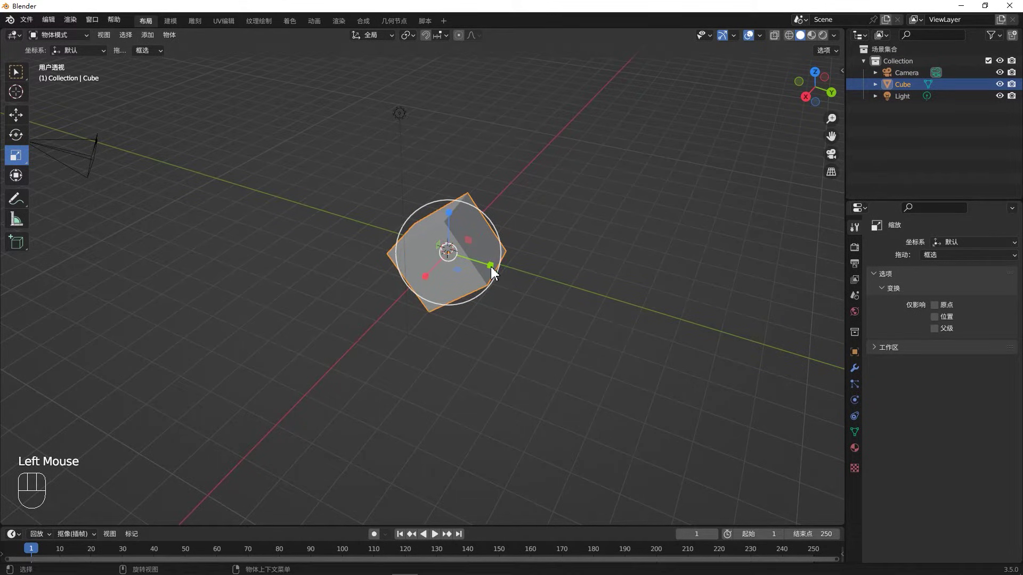
drag(496, 274, 541, 310)
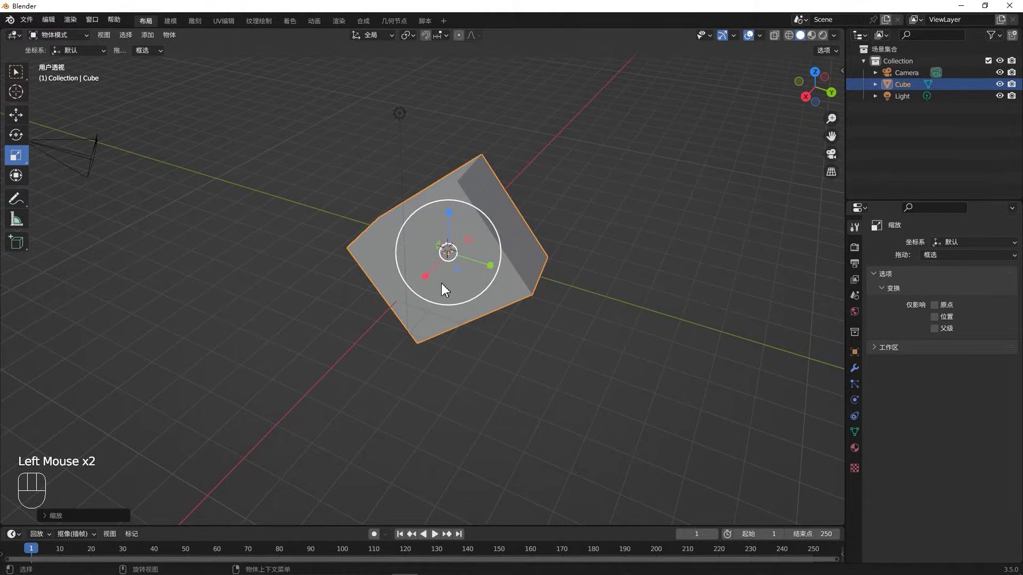
drag(432, 281, 422, 277)
click(454, 218)
middle_click(486, 322)
drag(611, 310, 636, 300)
drag(635, 301, 537, 290)
scroll(down, 3)
drag(520, 296, 452, 285)
middle_click(452, 285)
drag(451, 284, 489, 295)
Step: Delete the default cube (undoing once and redoing with X) and bring up the Shift+A add menu
click(20, 80)
click(425, 236)
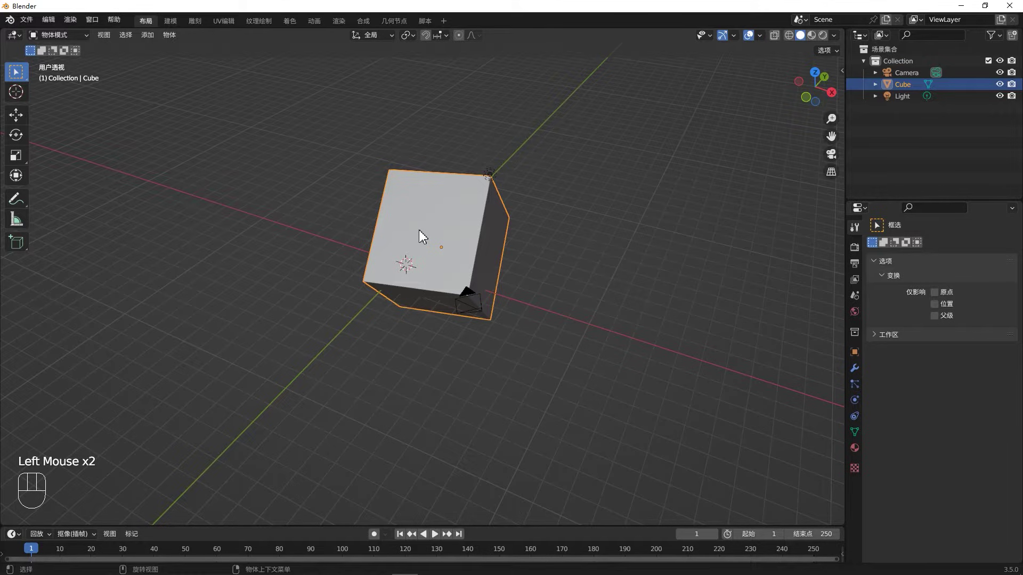
key(Delete)
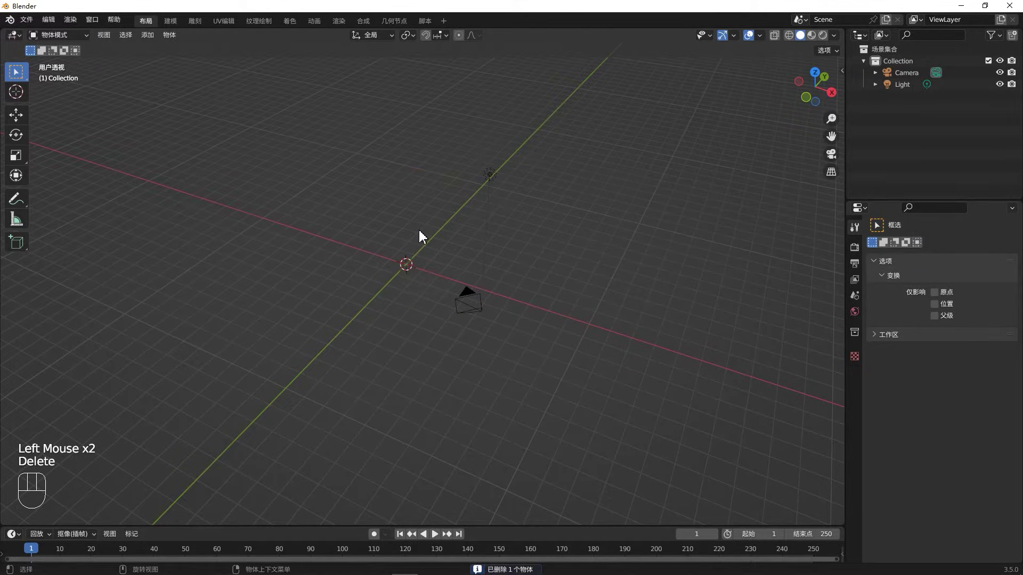
key(ctrl+z)
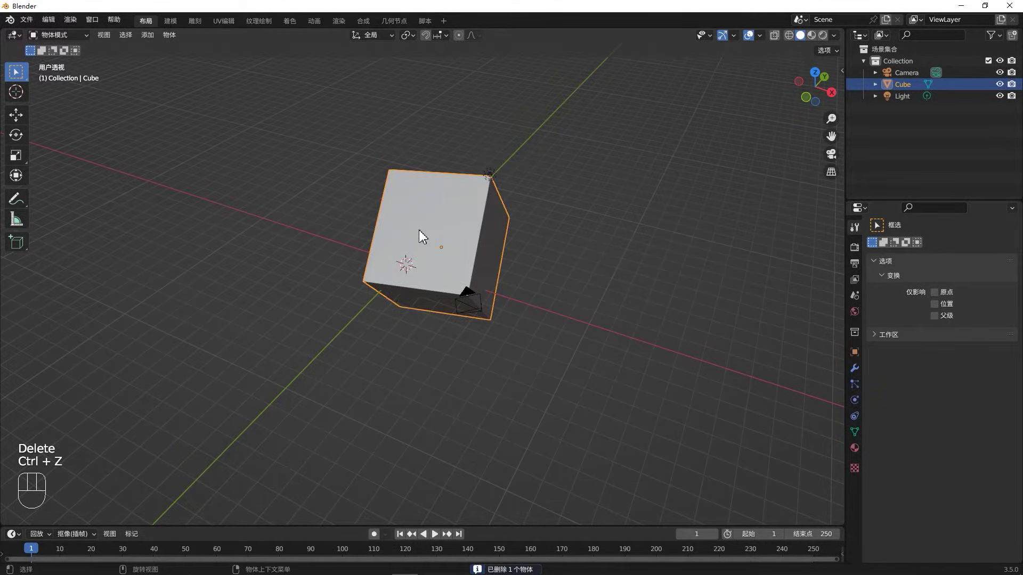
click(425, 236)
key(x)
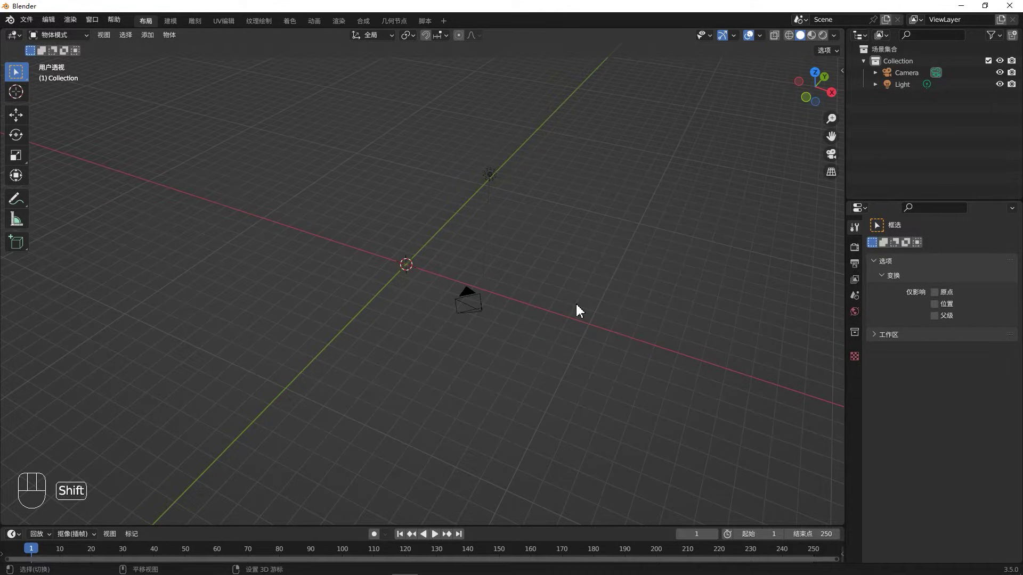
key(shift+a)
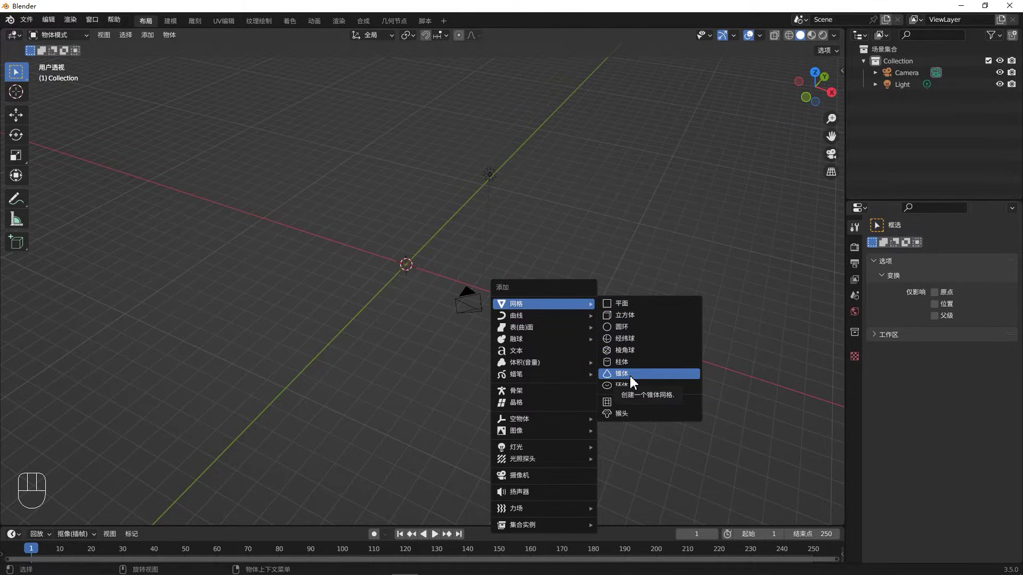
Step: Add a cone and a monkey head mesh to the scene
scroll(up, 3)
drag(423, 317, 411, 298)
drag(457, 319, 435, 338)
middle_click(463, 344)
key(shift+a)
drag(520, 304, 512, 279)
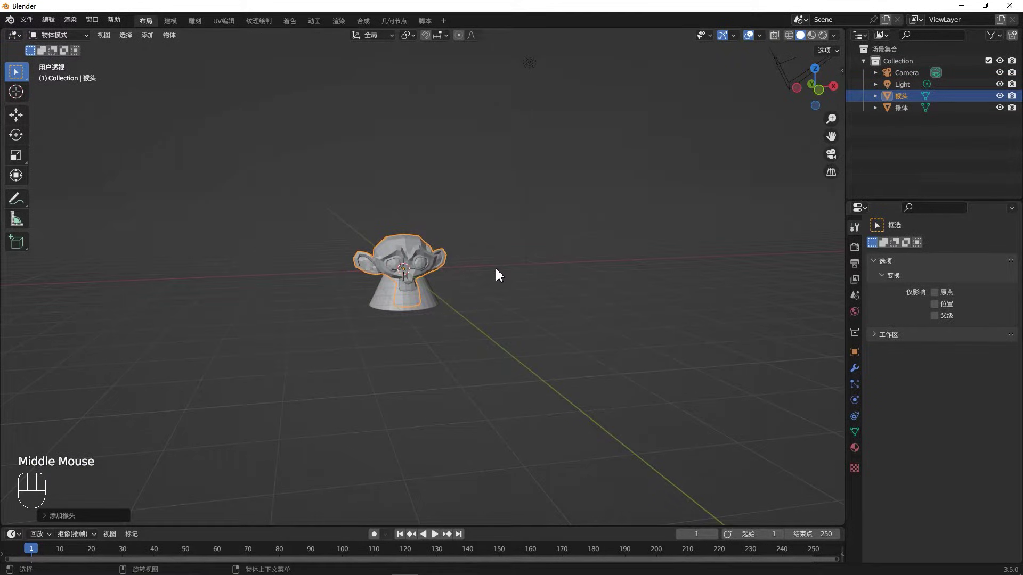
Step: Raise the monkey head along Z so it rests on top of the cone
click(417, 256)
click(24, 129)
drag(402, 227, 409, 201)
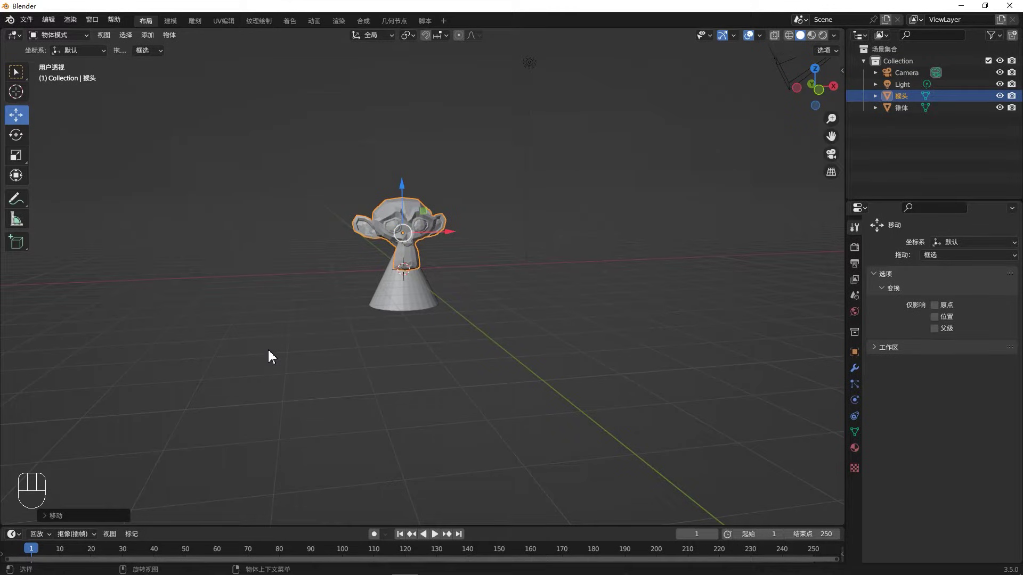
click(295, 352)
drag(359, 353, 389, 329)
drag(424, 312, 440, 342)
drag(444, 342, 496, 321)
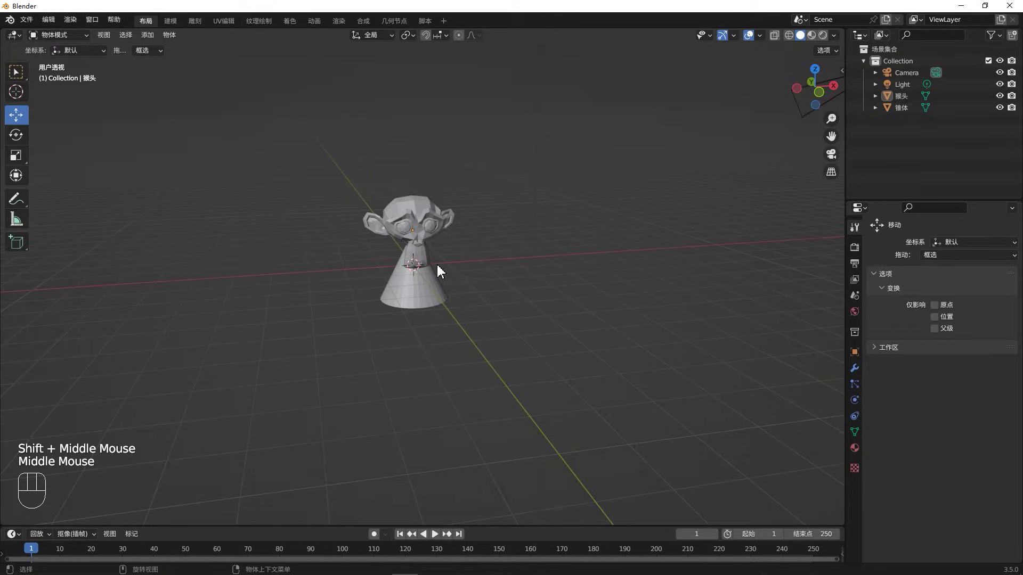
click(20, 76)
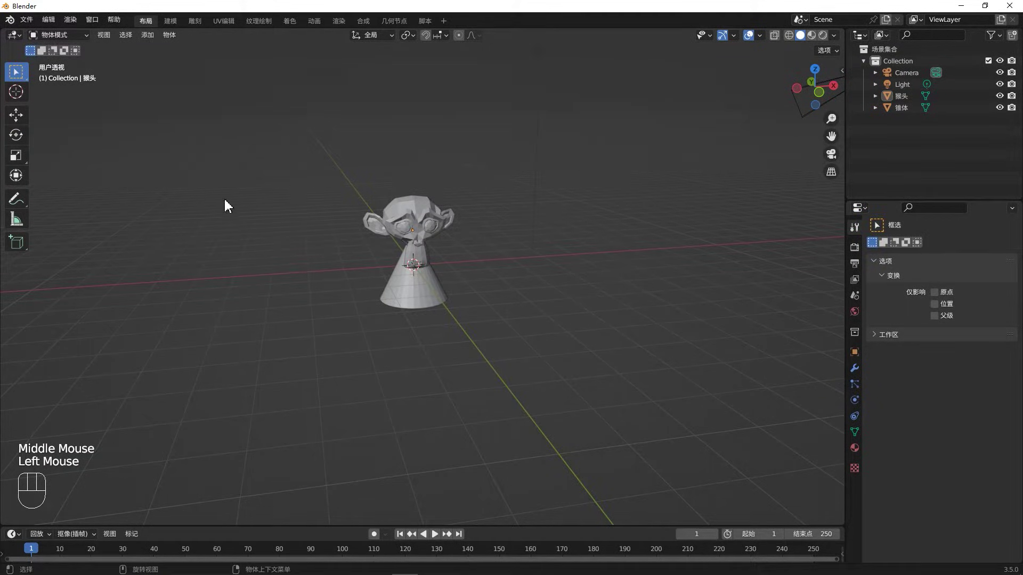
Step: Grab the monkey head with G and float it above and to the right of the cone
click(408, 220)
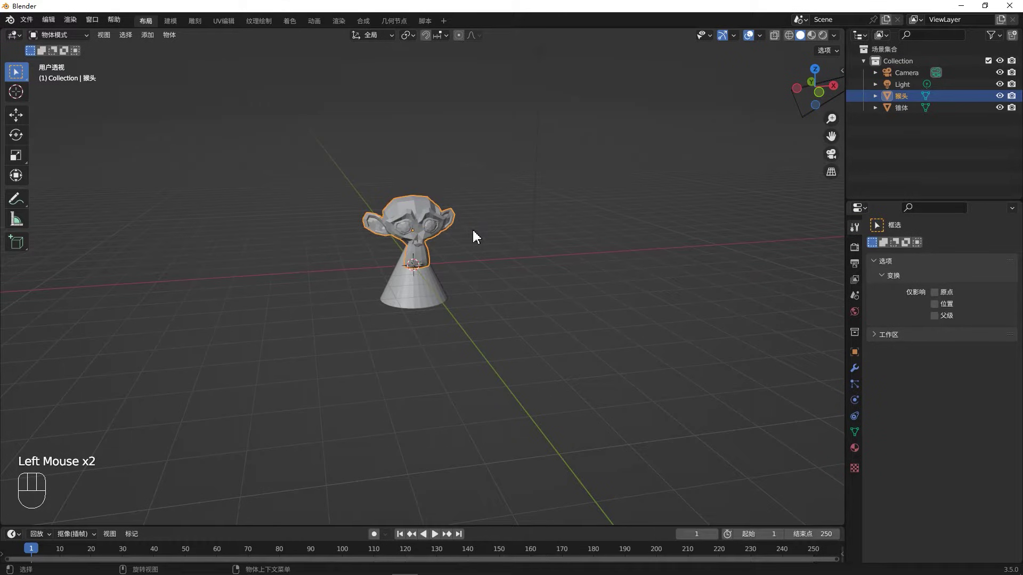
key(g)
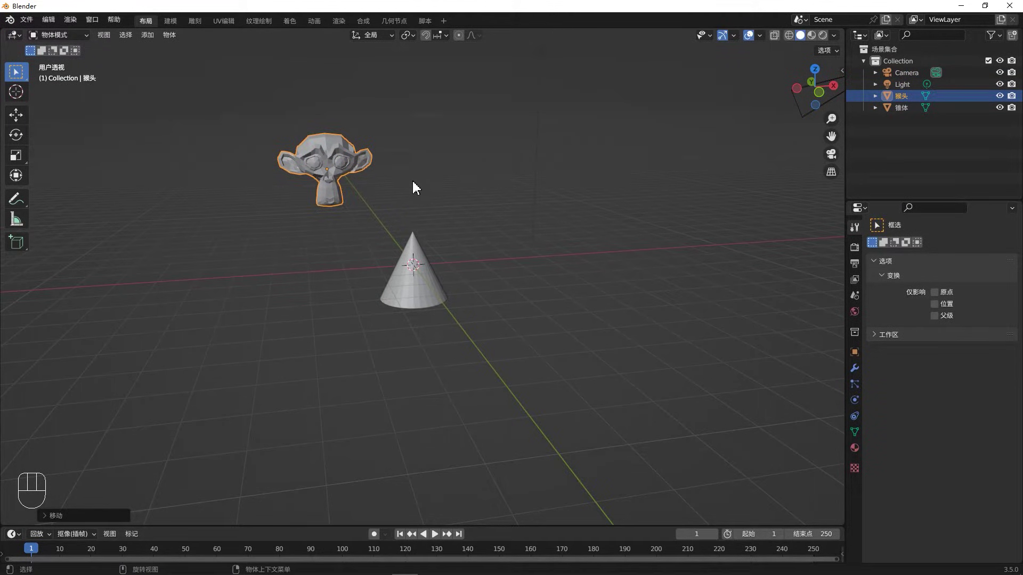
key(g)
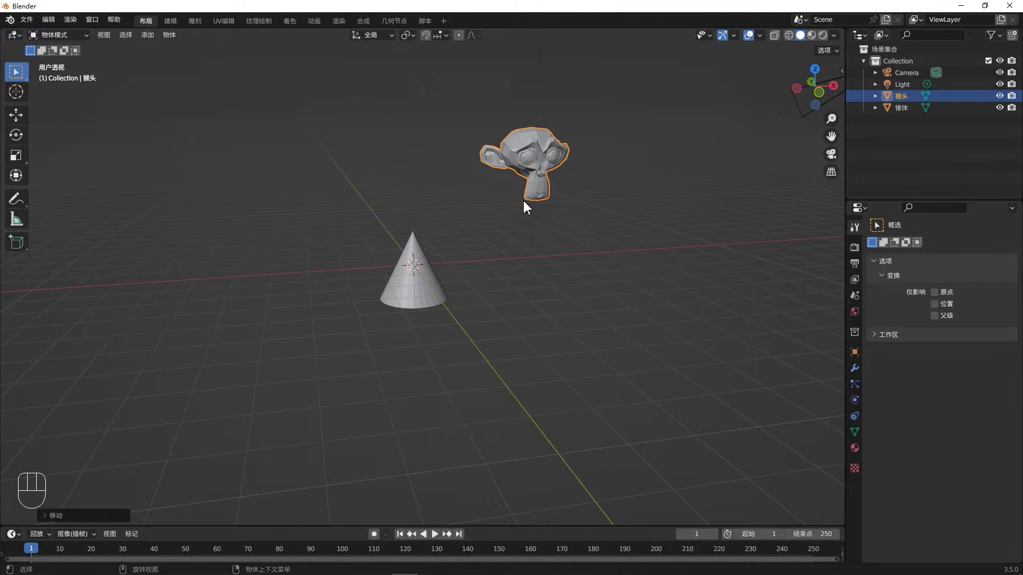
Step: Briefly enlarge the monkey head with S, cancel it, and return the head to the top of the cone
key(g)
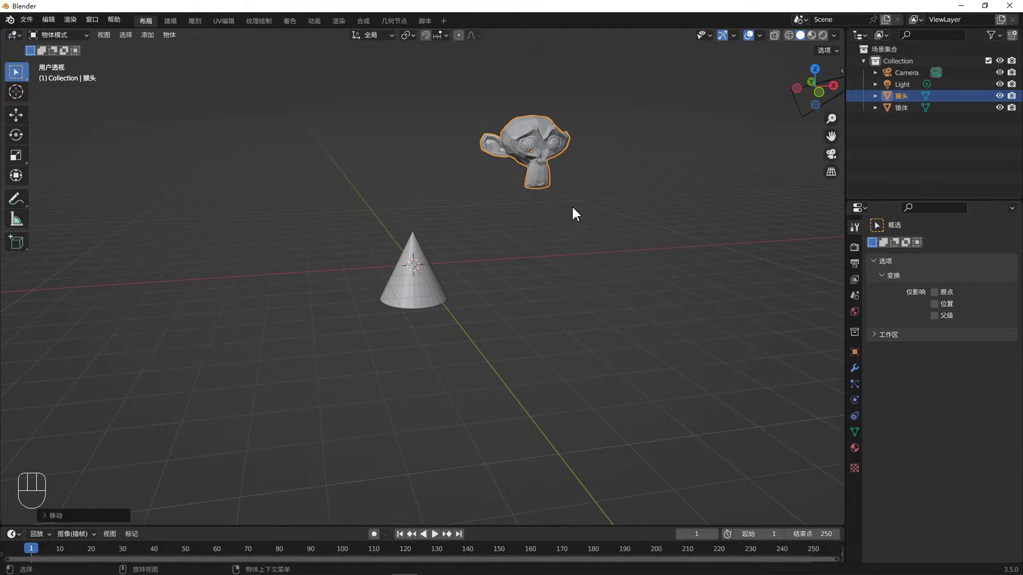
key(s)
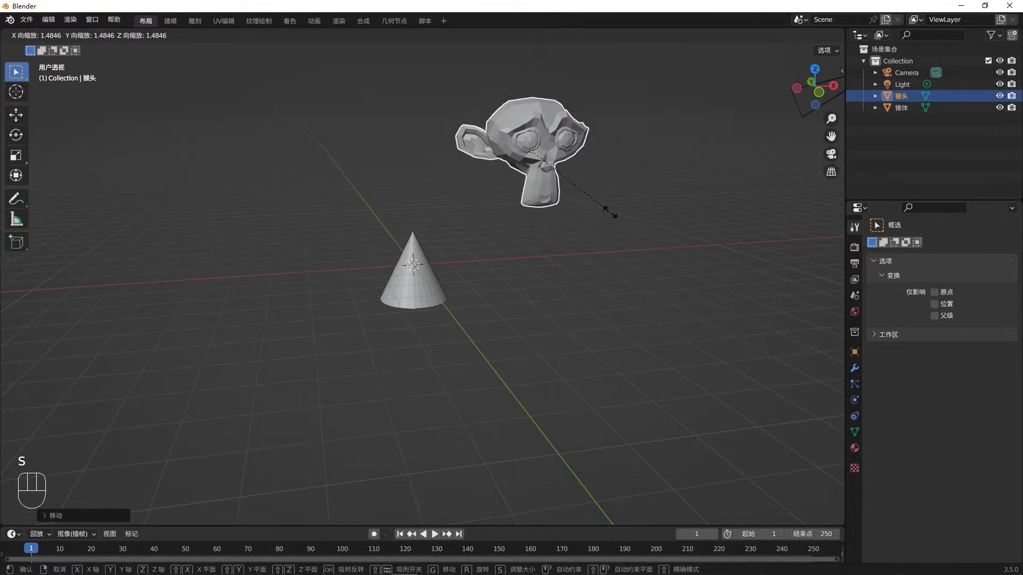
key(z)
key(s)
drag(589, 229, 569, 224)
drag(570, 224, 578, 251)
scroll(down, 3)
key(s)
key(g)
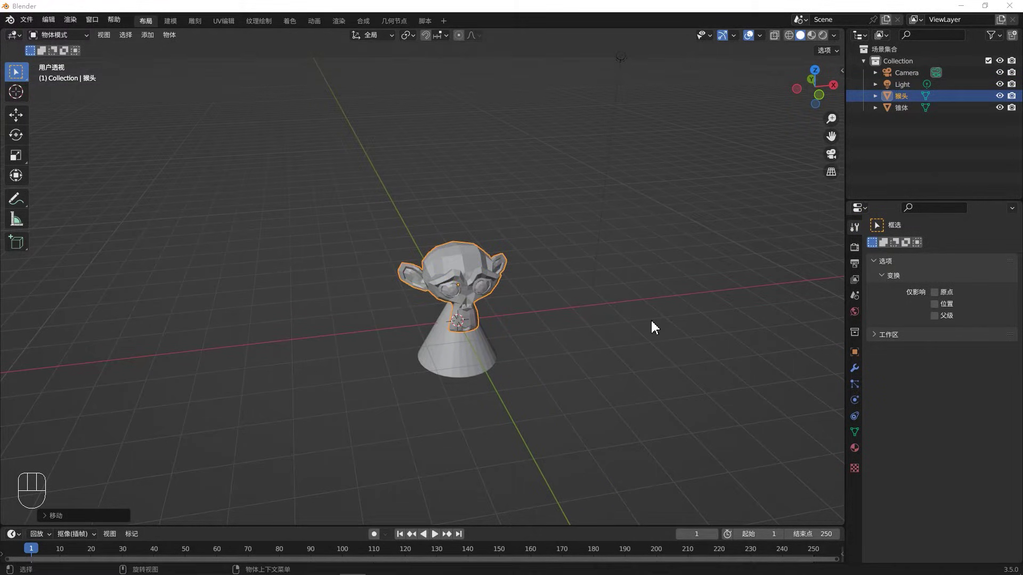
Step: Try rotating the monkey head with R while checking it from several viewpoints
drag(685, 326, 439, 348)
scroll(up, 3)
key(r)
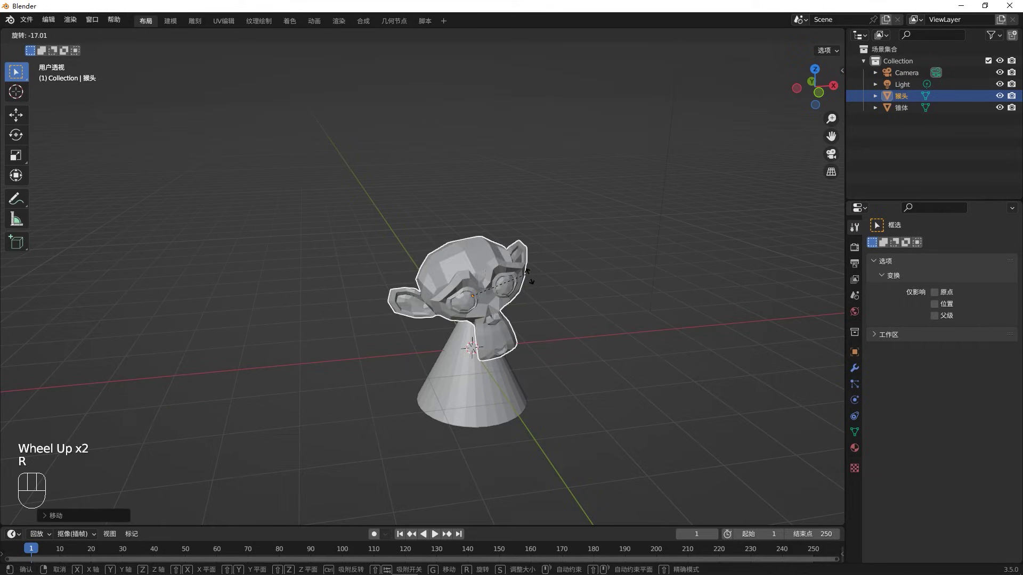
middle_click(578, 299)
drag(579, 298, 616, 285)
key(r)
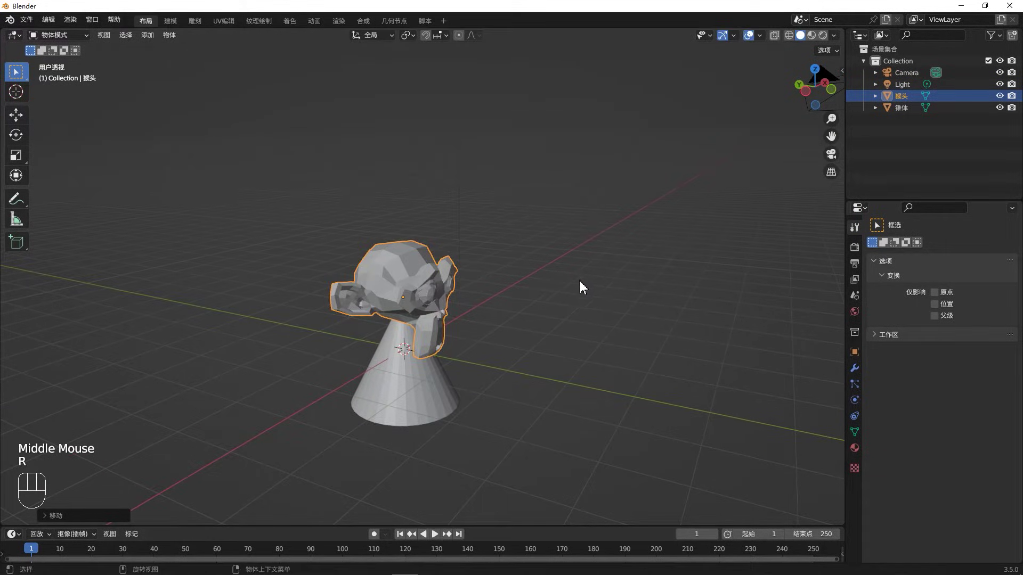
middle_click(565, 290)
drag(565, 290, 525, 286)
middle_click(524, 286)
Step: Confirm a tilt of the monkey head and start another rotation constrained to the X axis
key(r)
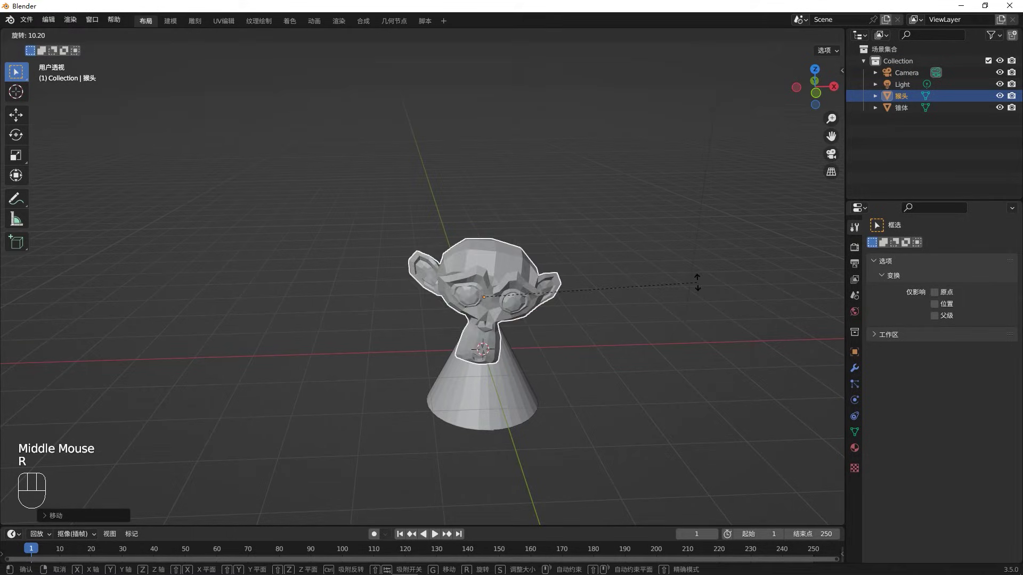
click(632, 305)
middle_click(632, 305)
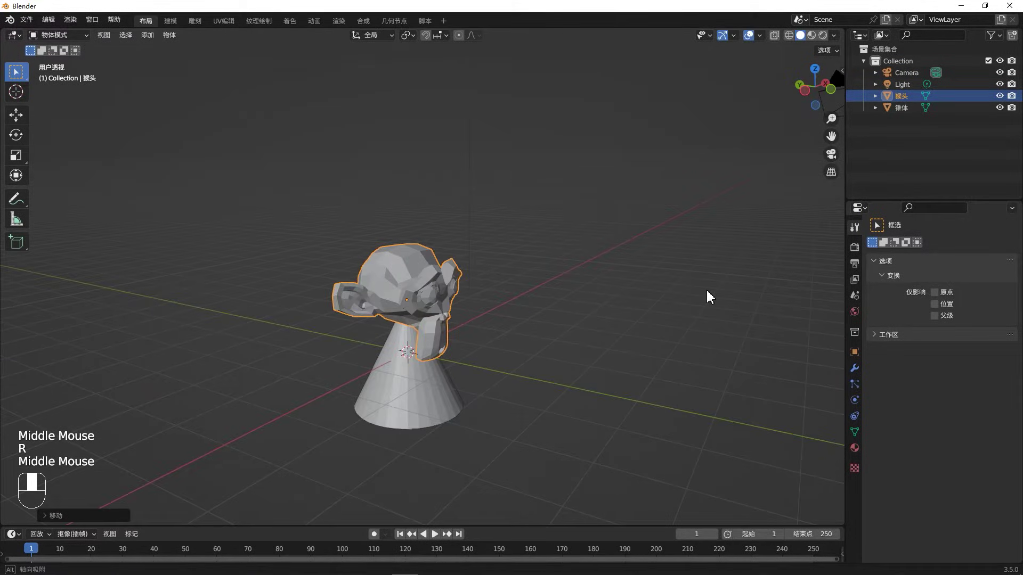
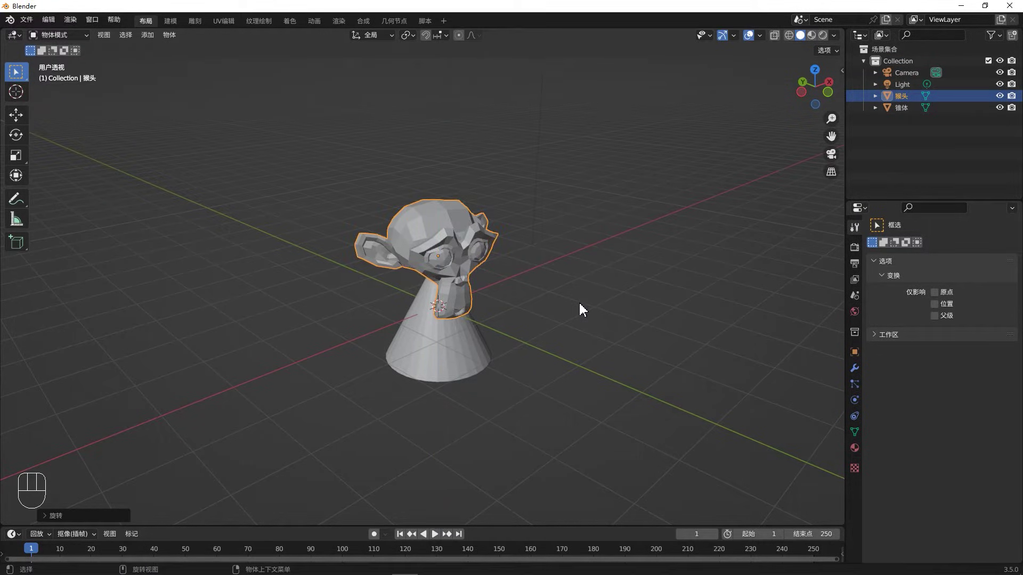
key(r)
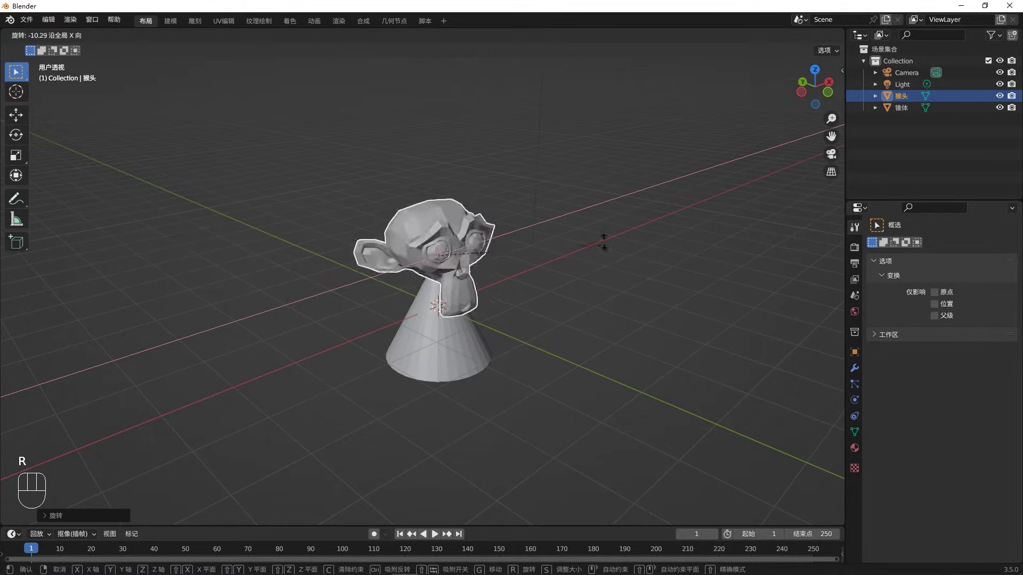
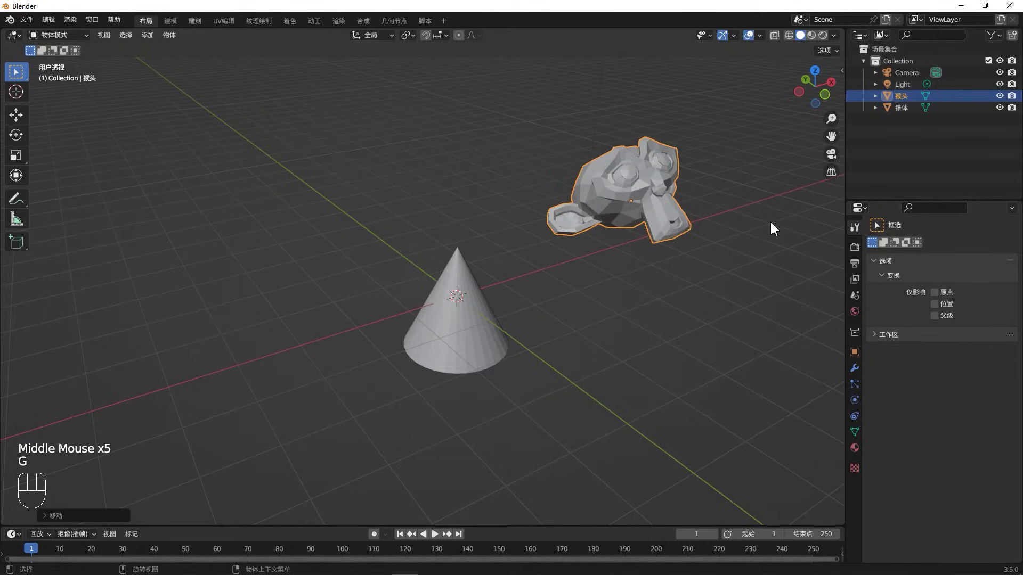
Step: Nudge and resize the monkey head with G and S, orbiting to check the result
scroll(up, 3)
key(g)
key(s)
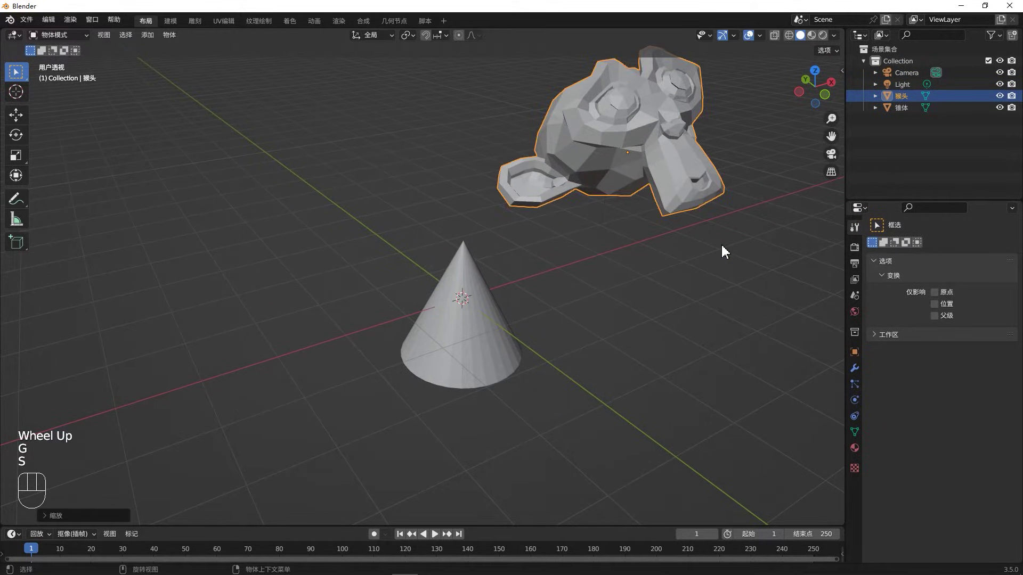
drag(590, 211, 604, 143)
drag(604, 141, 671, 185)
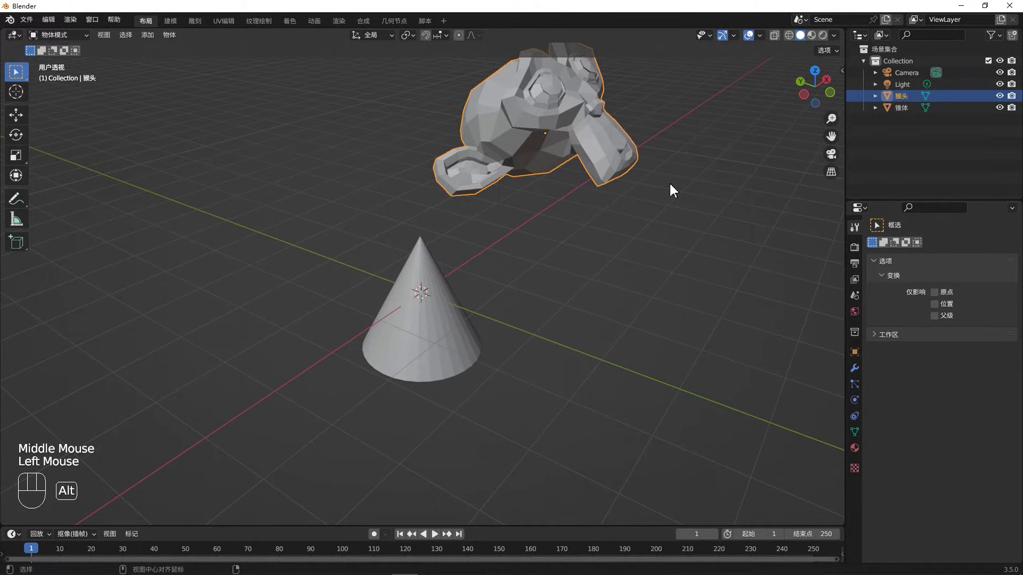
Step: Clear the monkey head's scale, rotation and location changes and reselect it on the cone
key(alt+s)
key(alt+r)
key(alt+g)
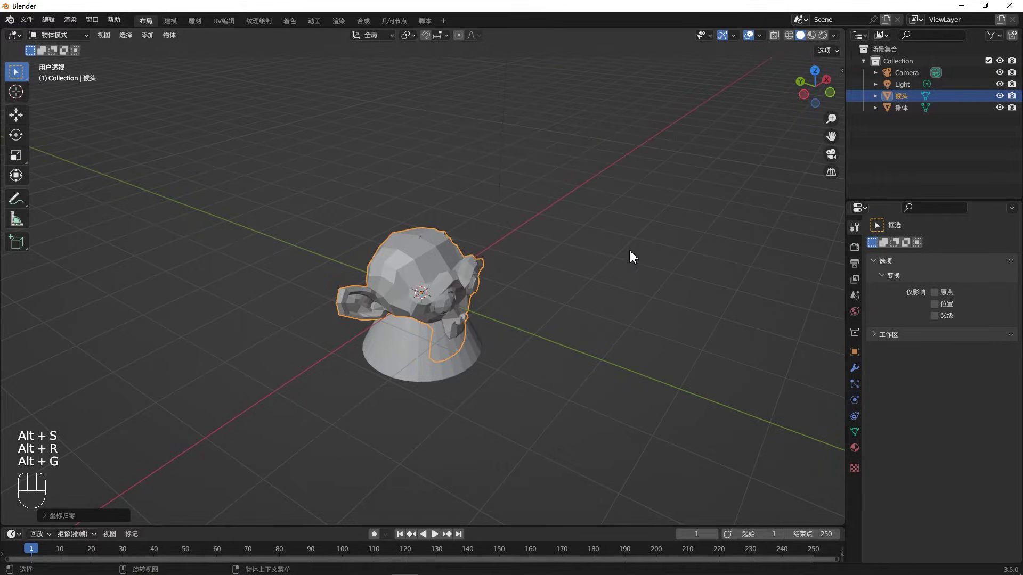
drag(607, 259, 592, 311)
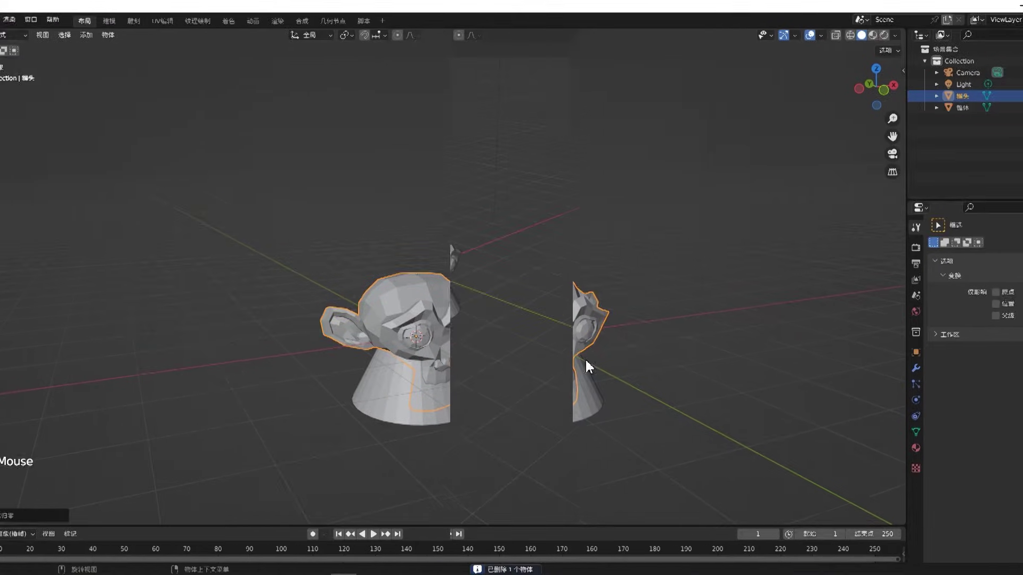
click(418, 256)
click(13, 186)
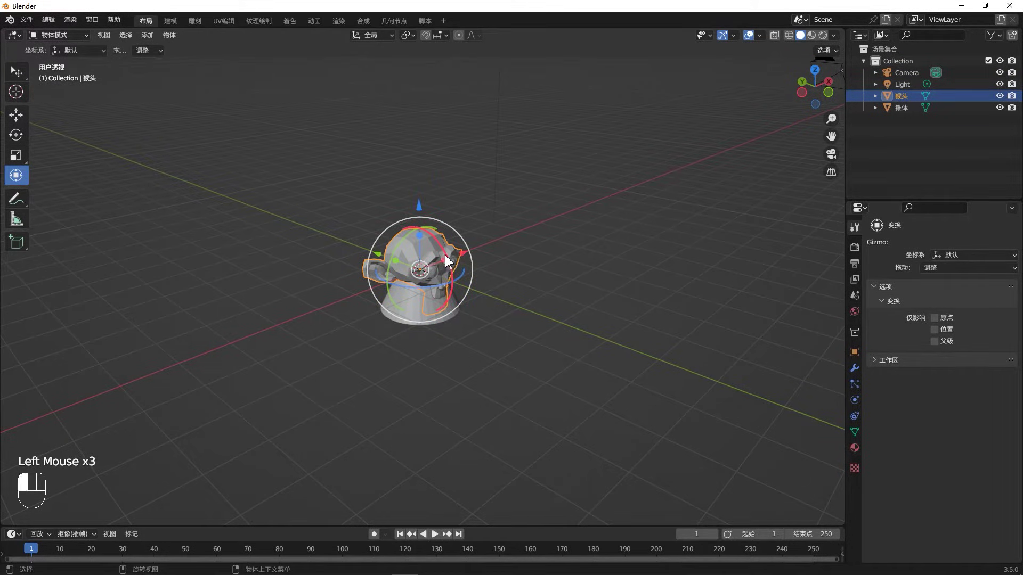
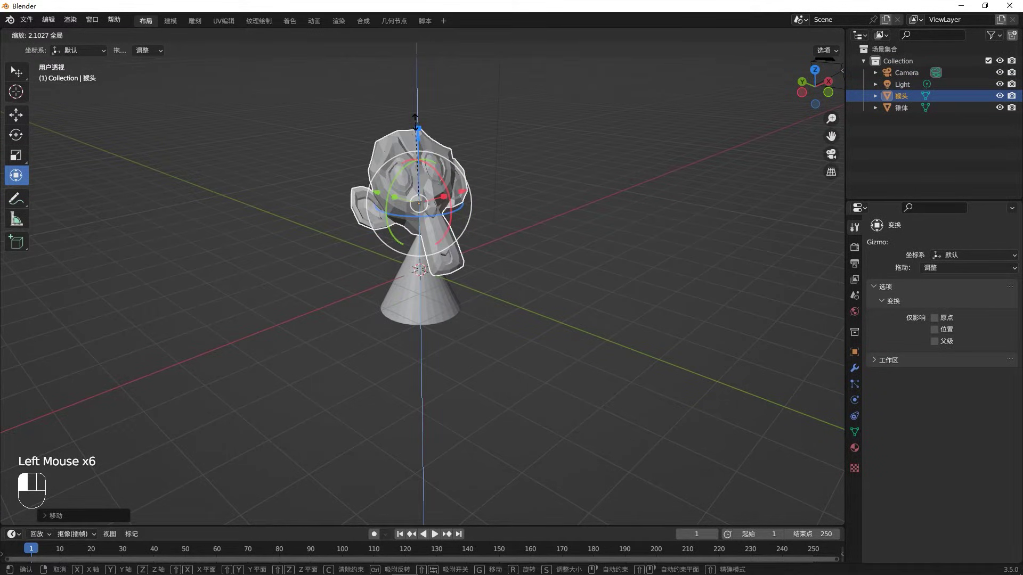
click(454, 201)
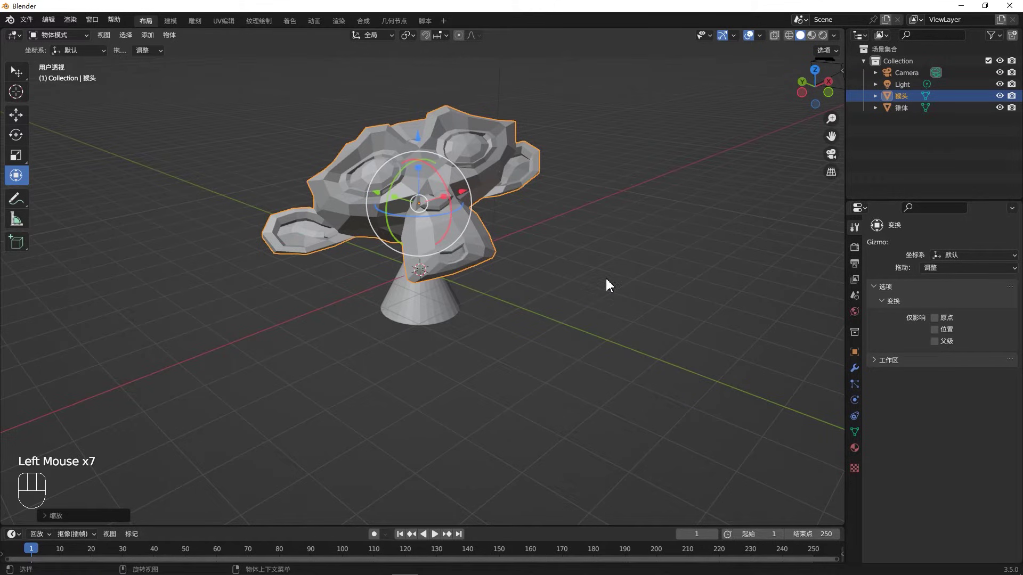
click(485, 251)
click(26, 76)
click(479, 257)
key(alt+g)
key(alt+r)
click(637, 334)
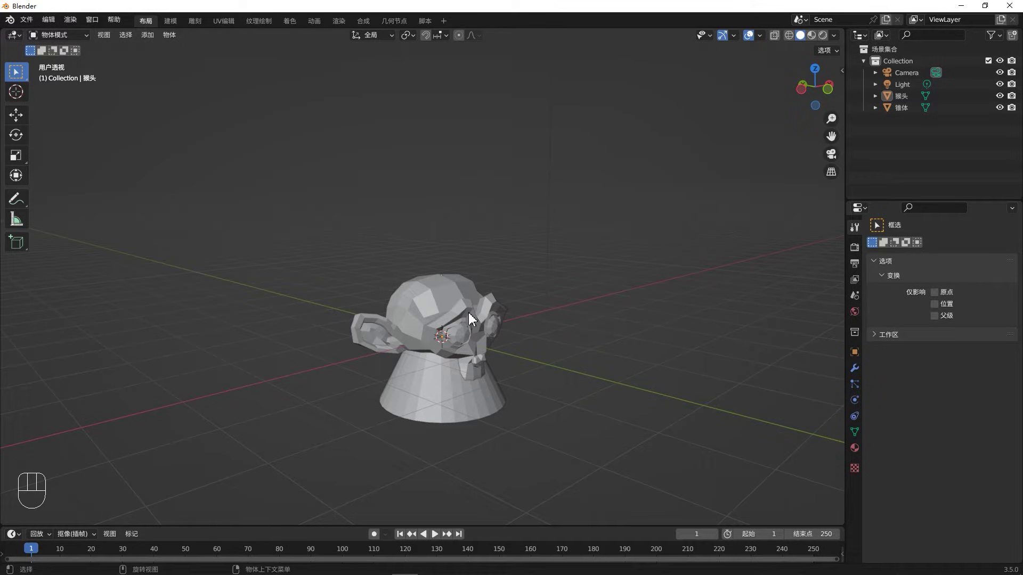
click(472, 313)
key(h)
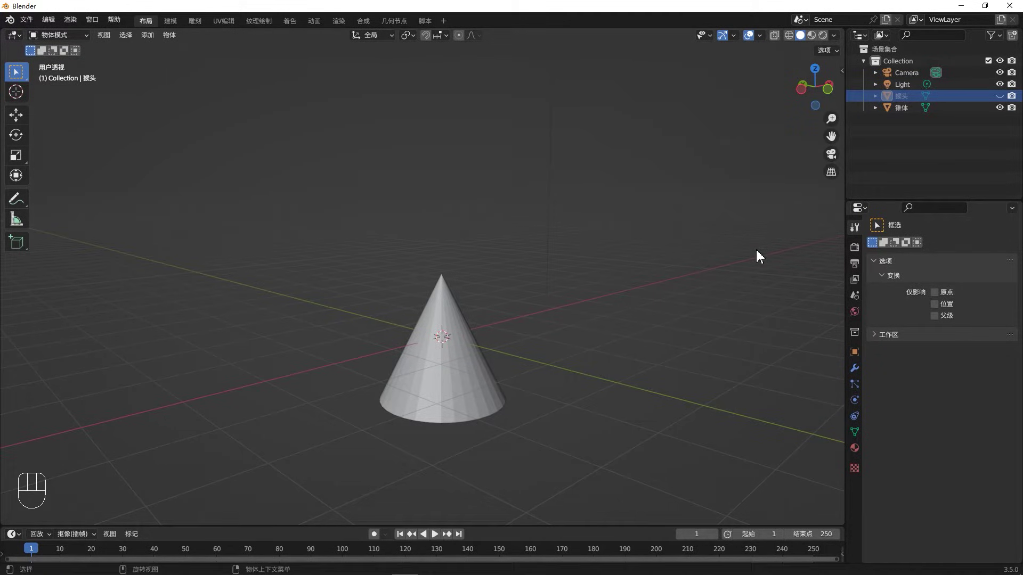
key(alt+h)
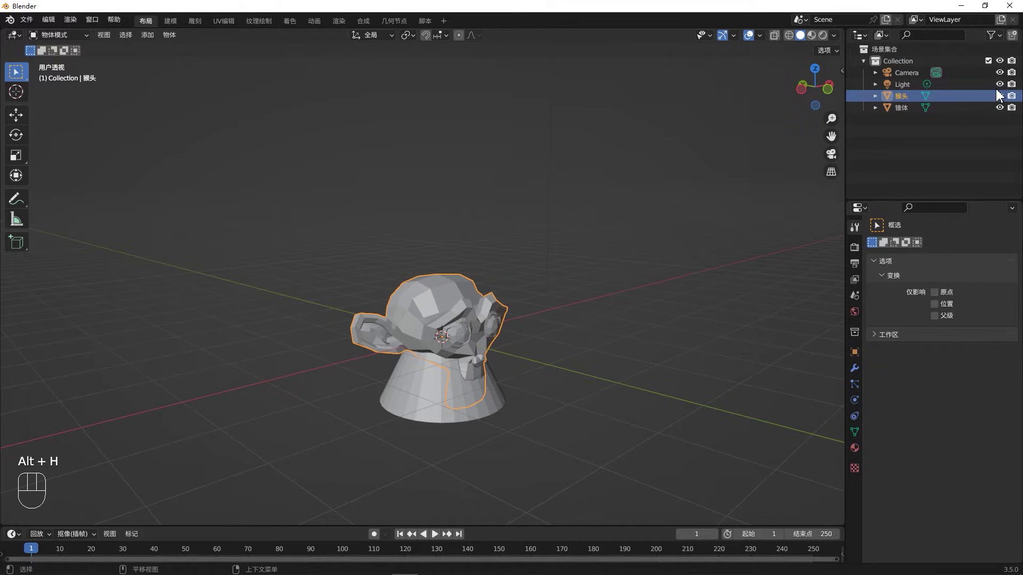
click(1007, 104)
click(1007, 104)
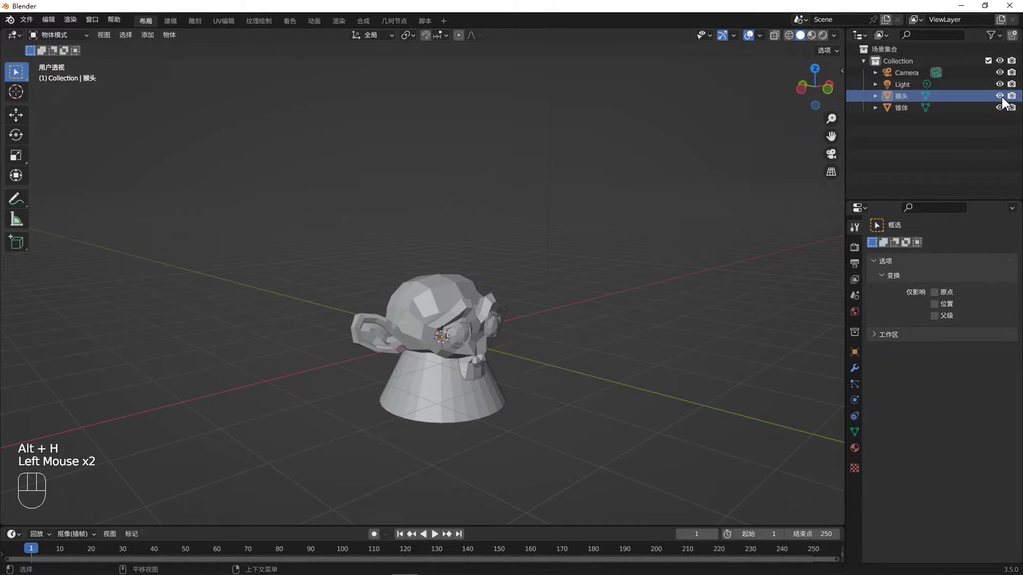
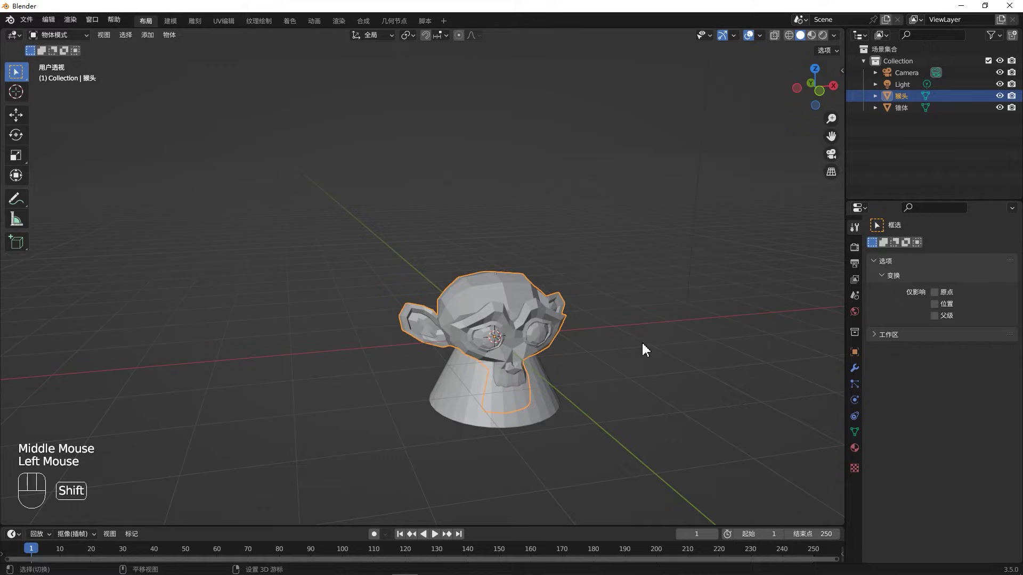
key(shift+h)
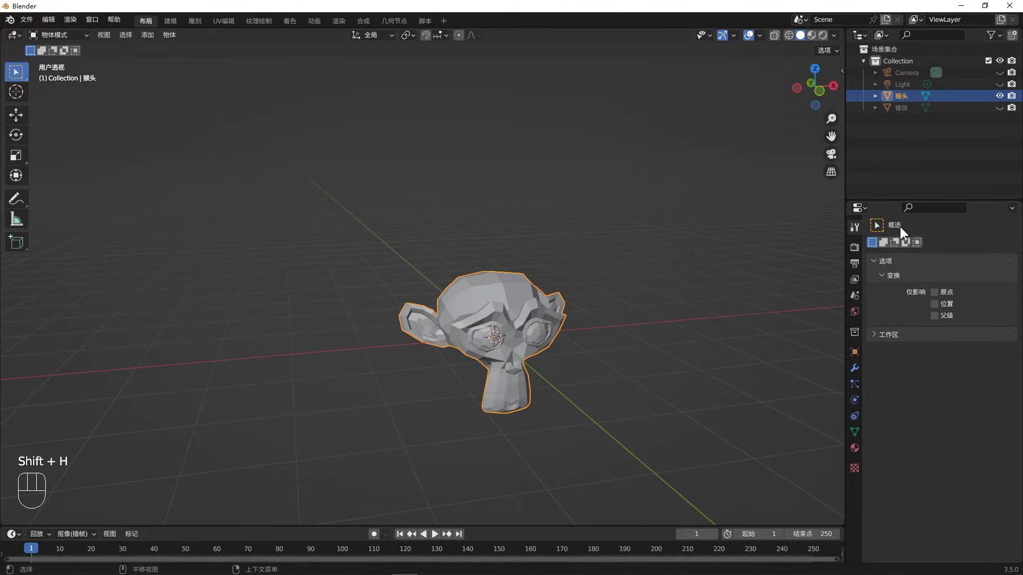
key(alt+h)
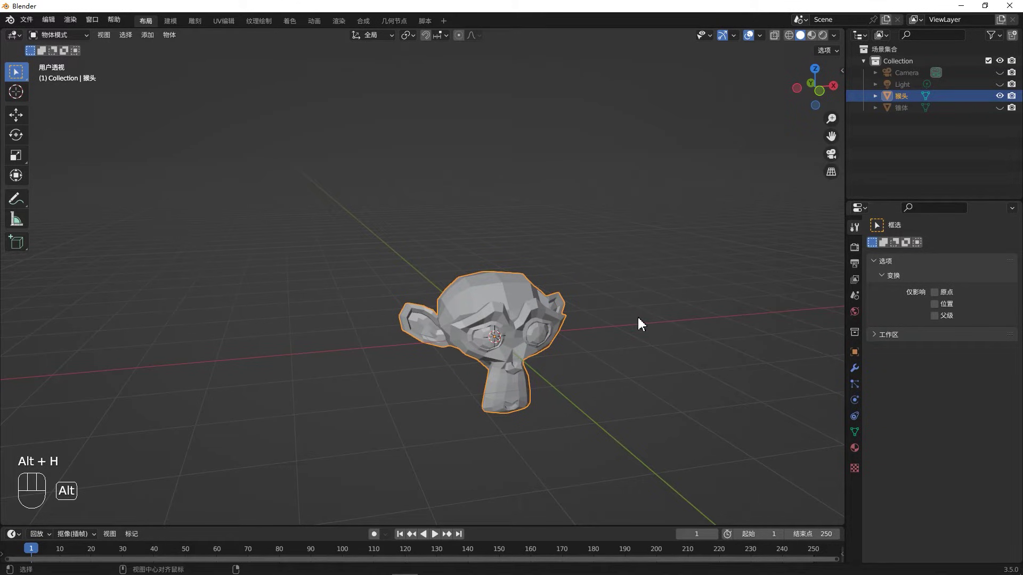
key(alt+h)
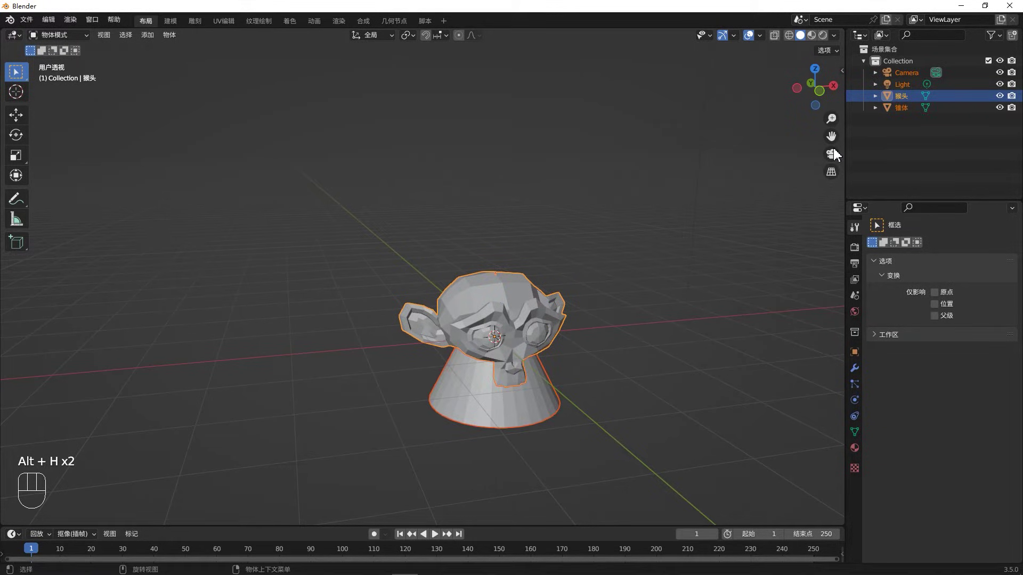
click(540, 306)
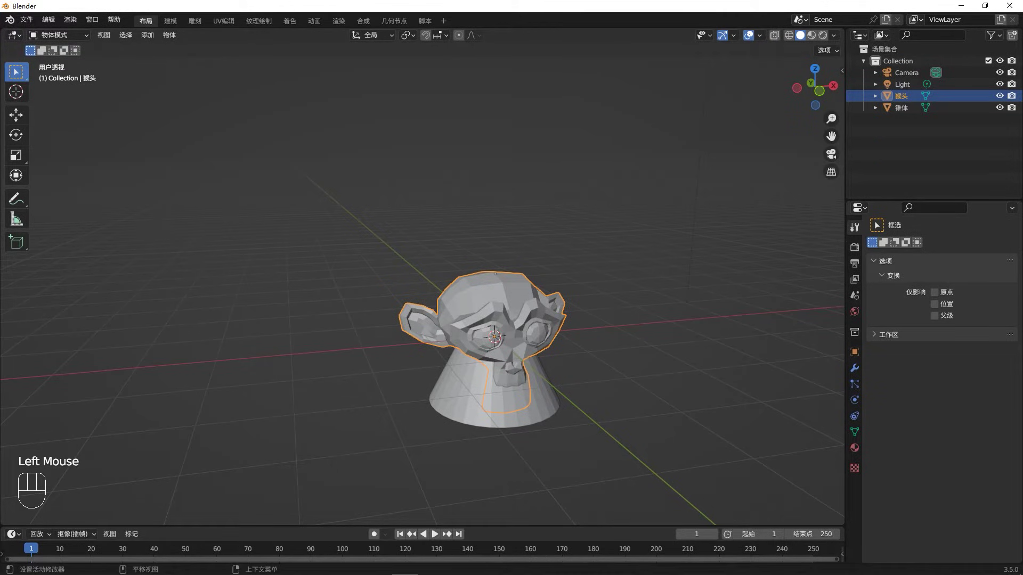
drag(563, 307, 603, 330)
drag(579, 284, 569, 333)
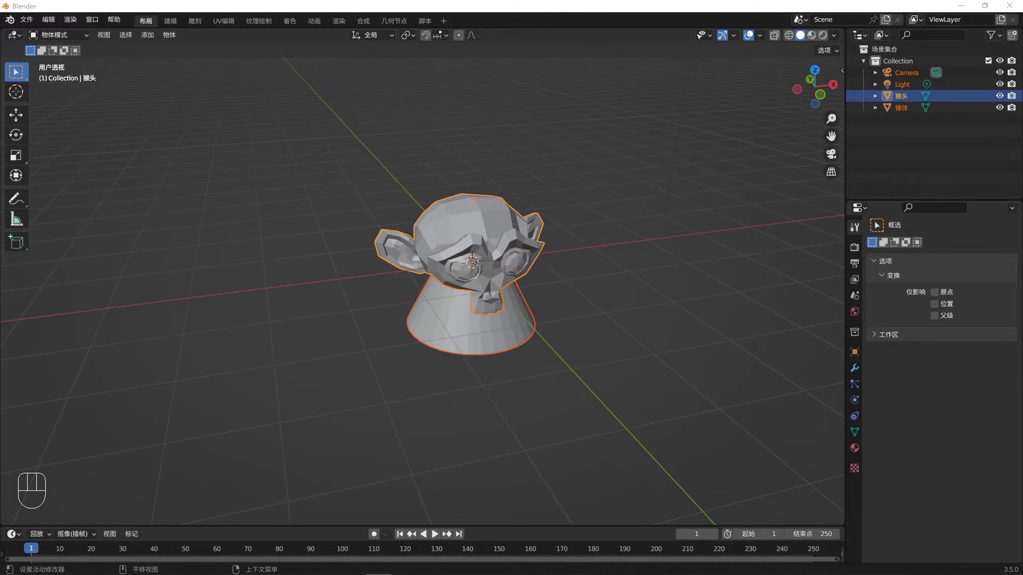
click(478, 241)
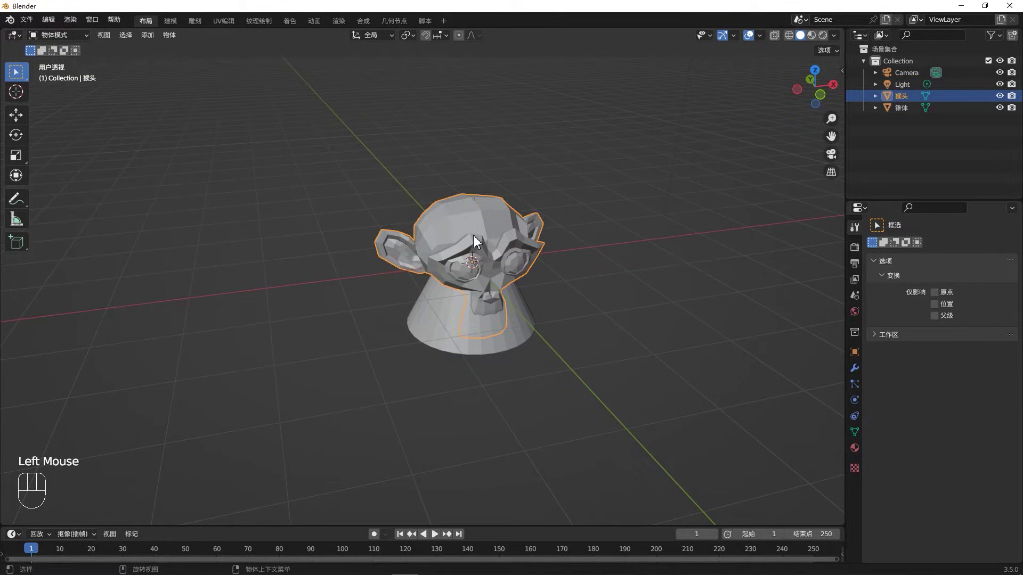
Step: Duplicate the monkey head several times with Shift+D and move the newest copy into place beside the cone
key(shift+d)
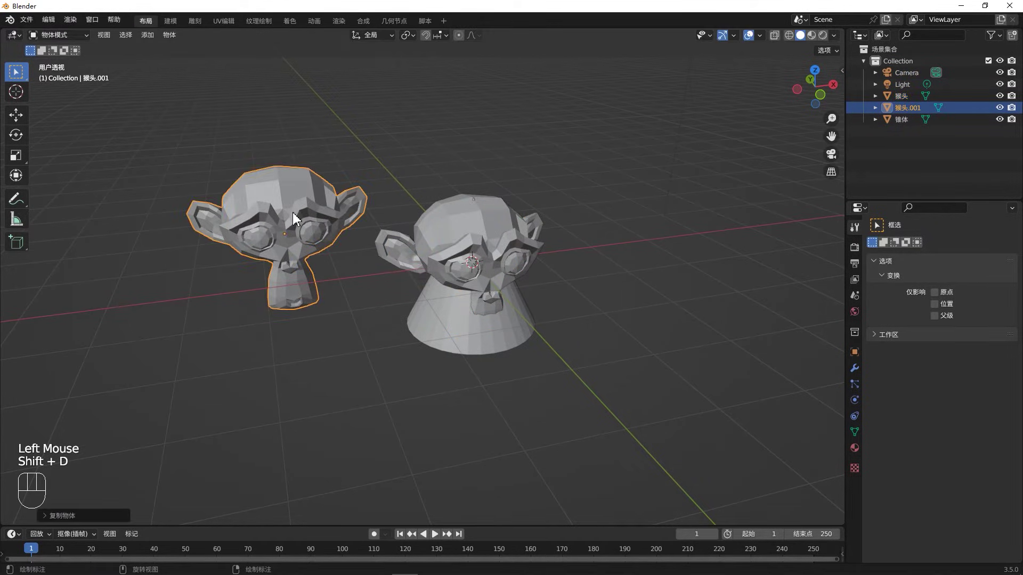
key(shift+d)
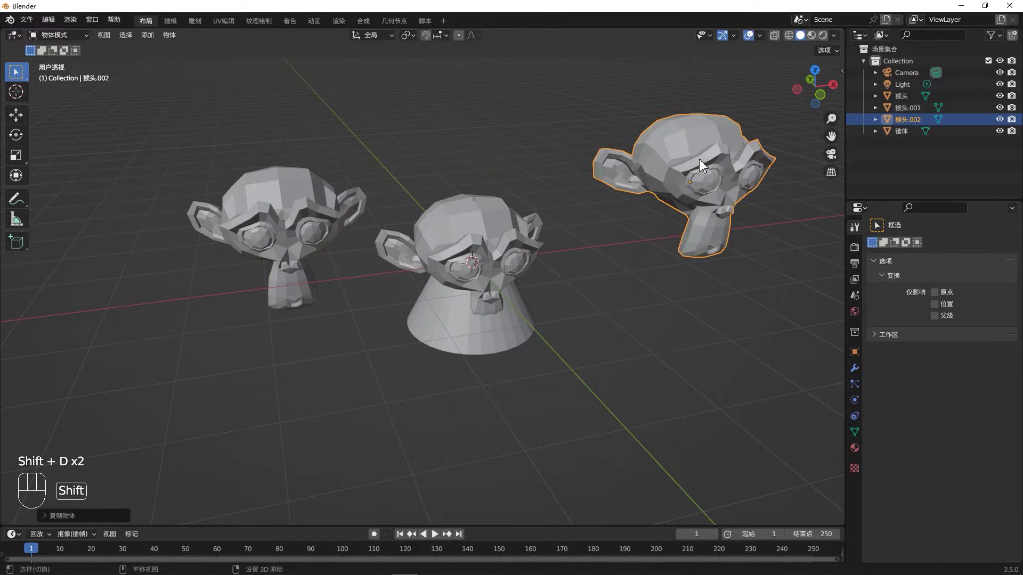
key(shift+d)
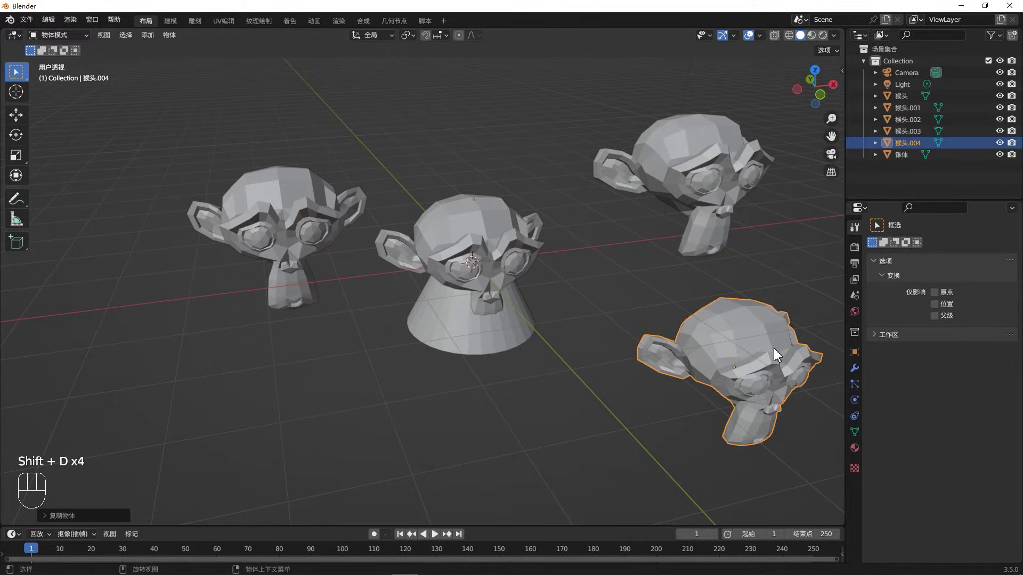
key(g)
key(g)
scroll(down, 3)
drag(459, 380, 489, 368)
Step: Add two more head copies, placing one front-left of the cone and one directly in front
key(shift+d)
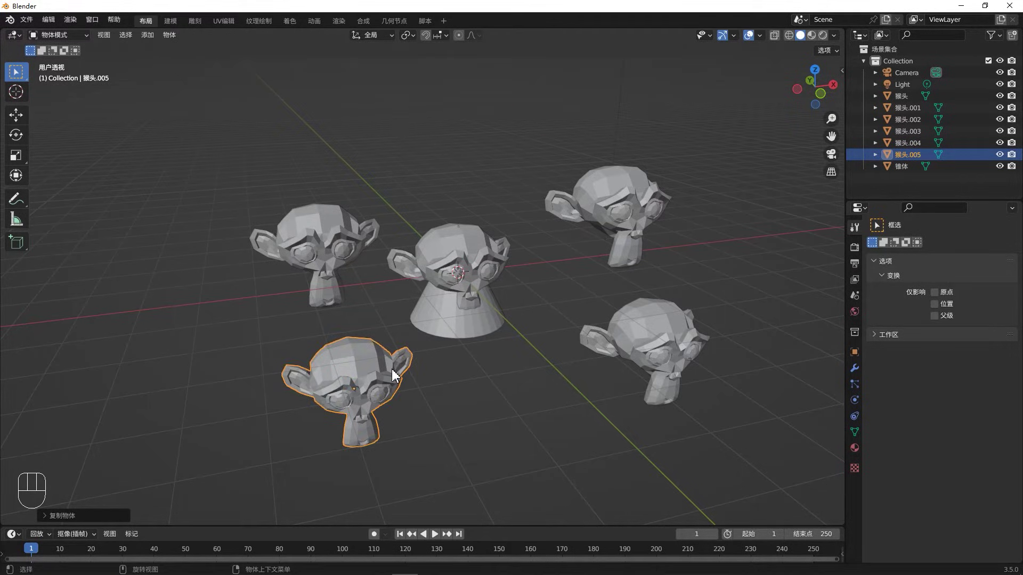
click(398, 376)
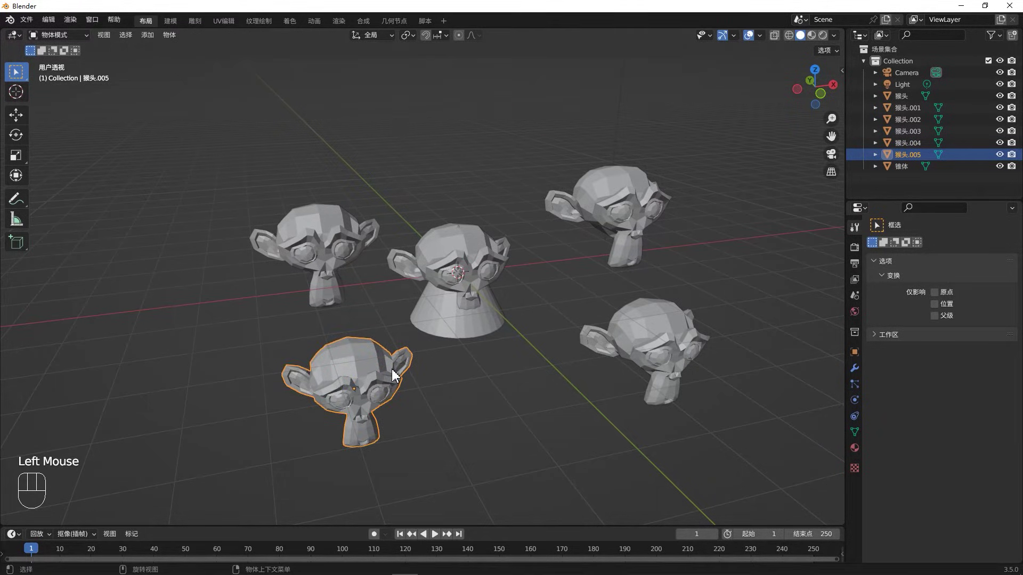
key(g)
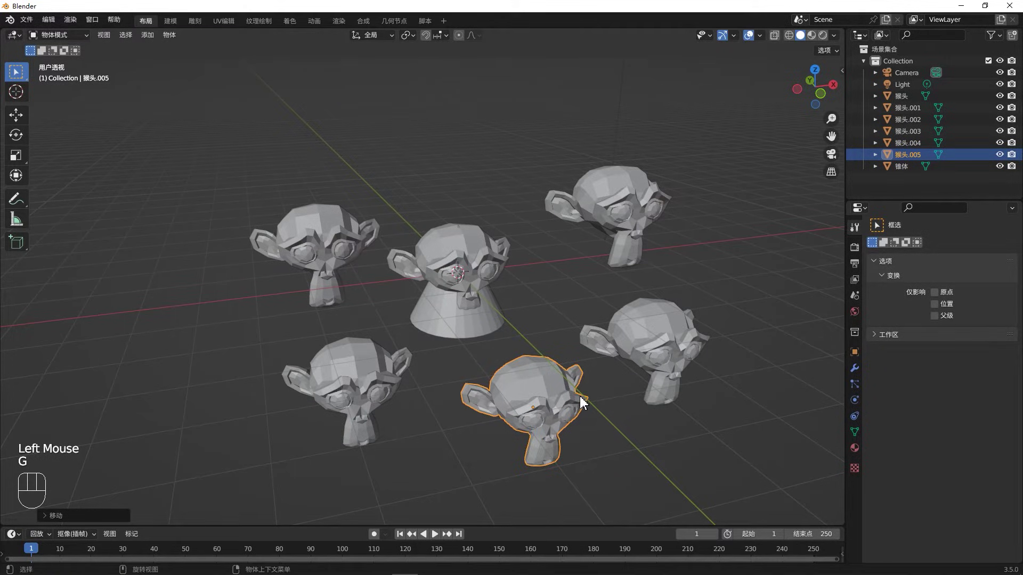
key(g)
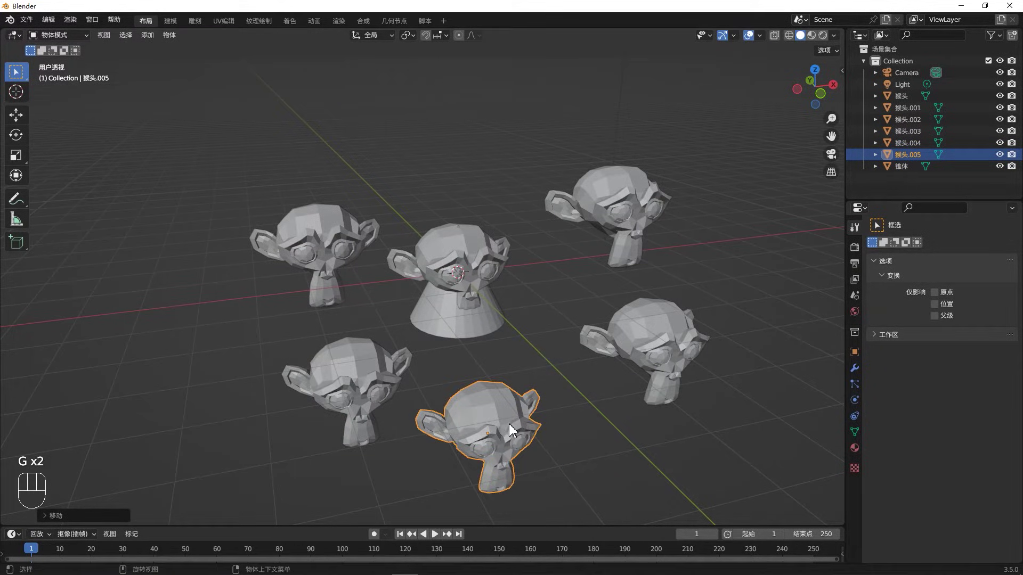
click(510, 430)
Step: Duplicate further heads and place the last copy behind the cone, bringing all seven copies into view
key(shift+d)
key(g)
key(shift+d)
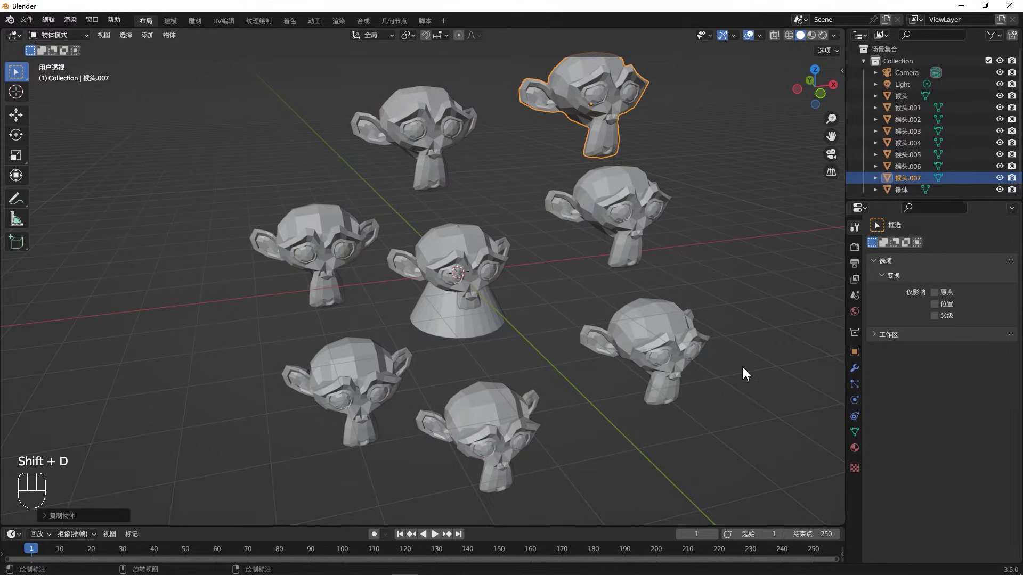
click(591, 367)
middle_click(577, 366)
scroll(down, 3)
drag(581, 370, 598, 288)
click(583, 207)
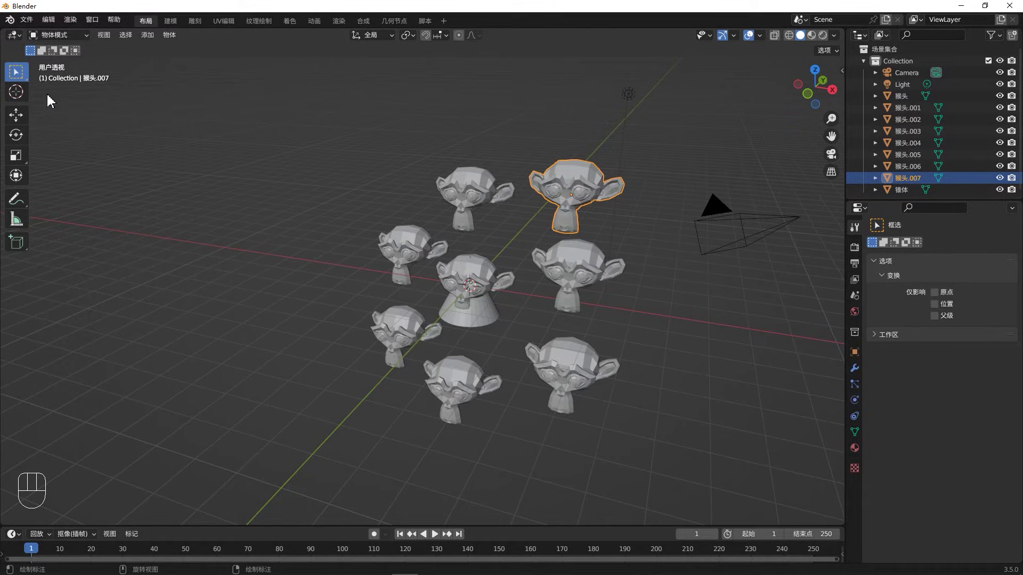
Step: Orbit around the group of heads and pick the original head and cone by clicking
click(23, 77)
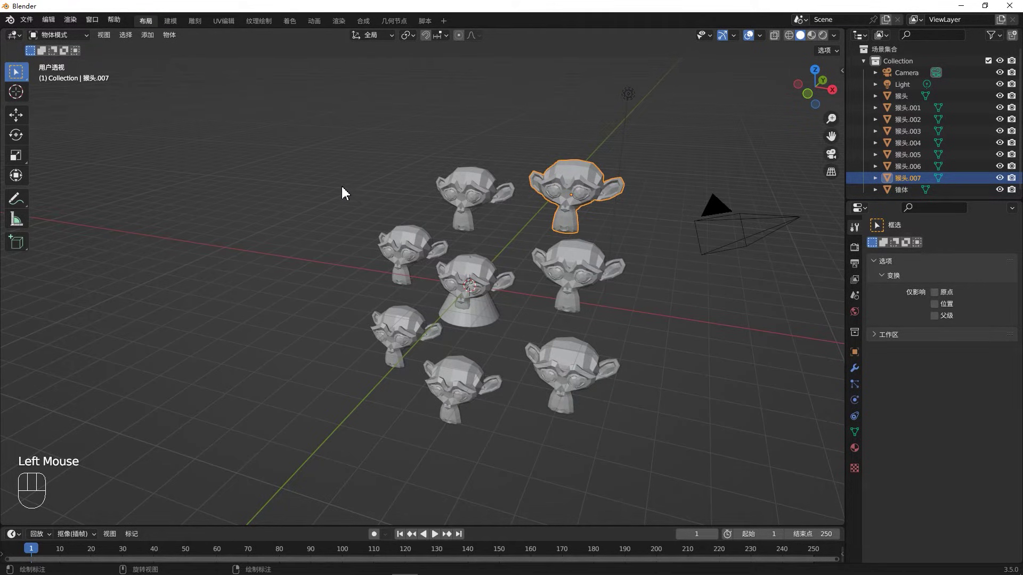
drag(394, 181, 630, 510)
click(665, 472)
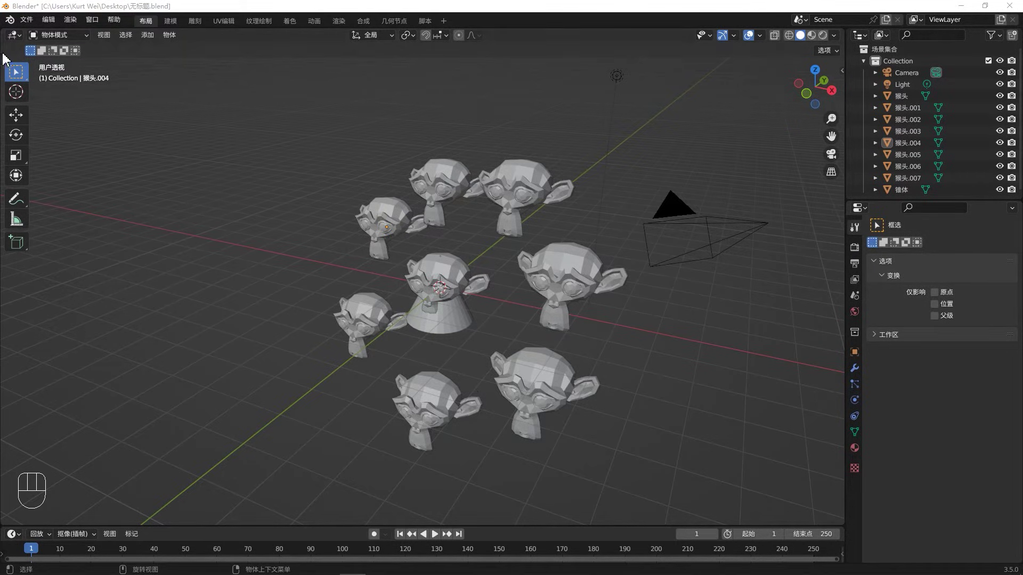
drag(443, 293, 454, 209)
drag(482, 210, 503, 209)
drag(539, 230, 578, 298)
drag(578, 297, 590, 382)
drag(581, 388, 526, 393)
click(467, 396)
drag(455, 312, 454, 321)
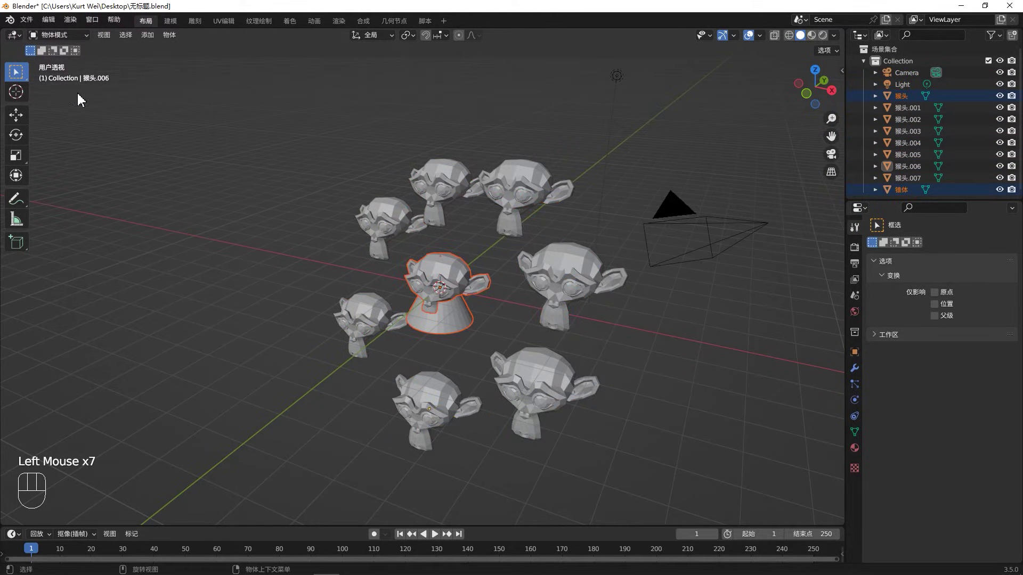
Step: Select the back-left head, then paint over several more heads with circle select
drag(22, 82, 41, 83)
click(384, 227)
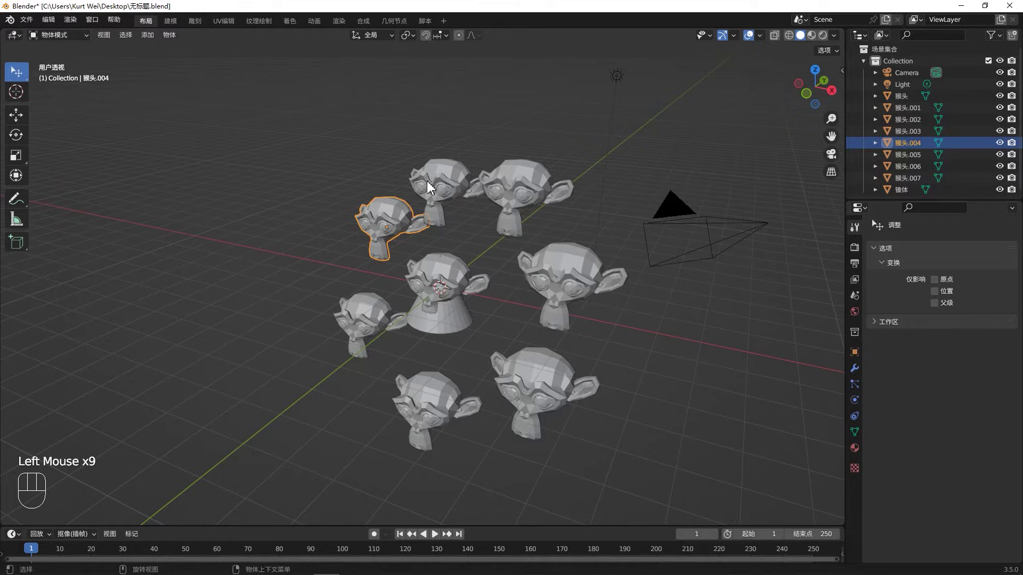
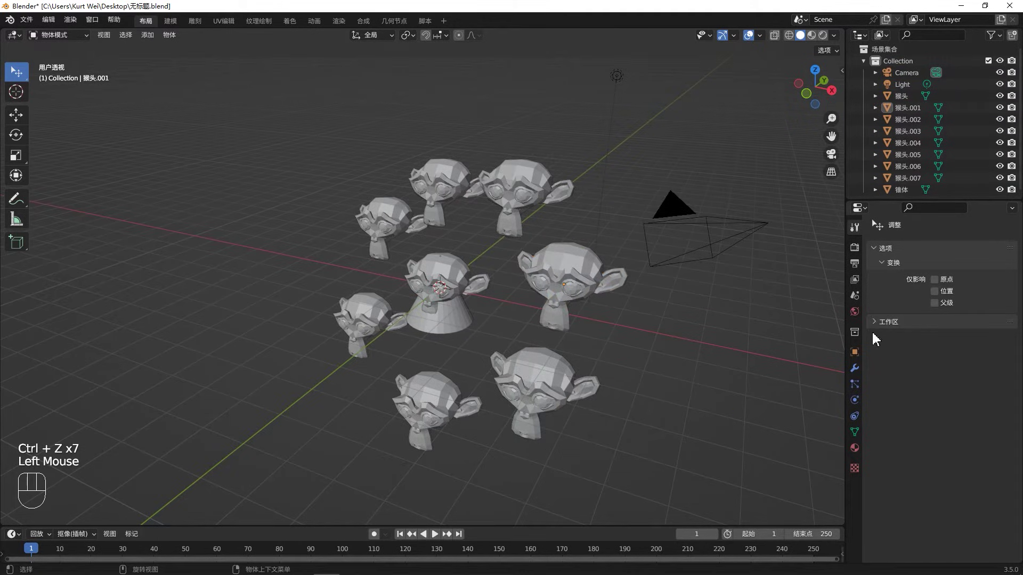
drag(391, 222, 433, 196)
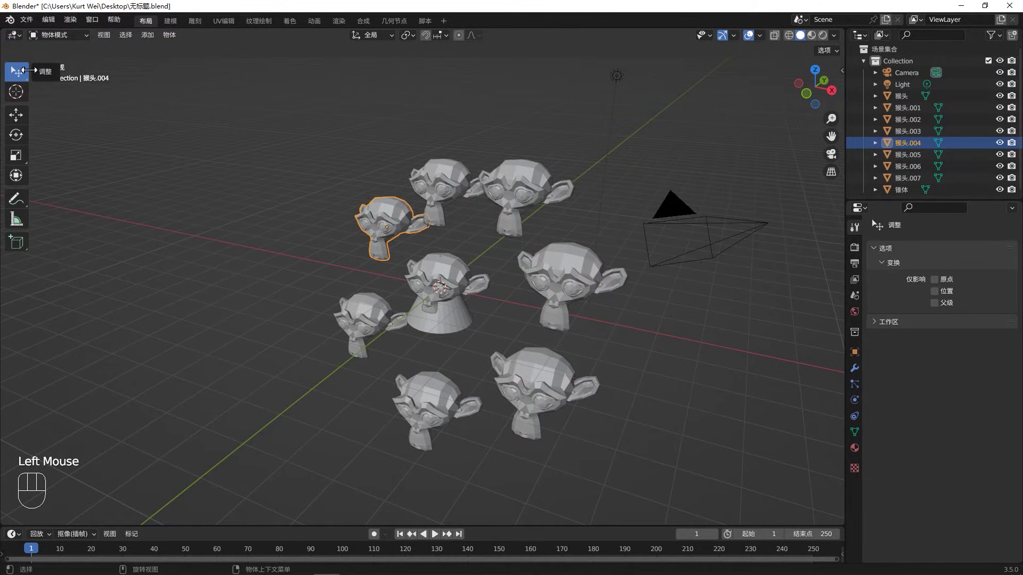
drag(17, 87, 218, 175)
drag(434, 191, 280, 328)
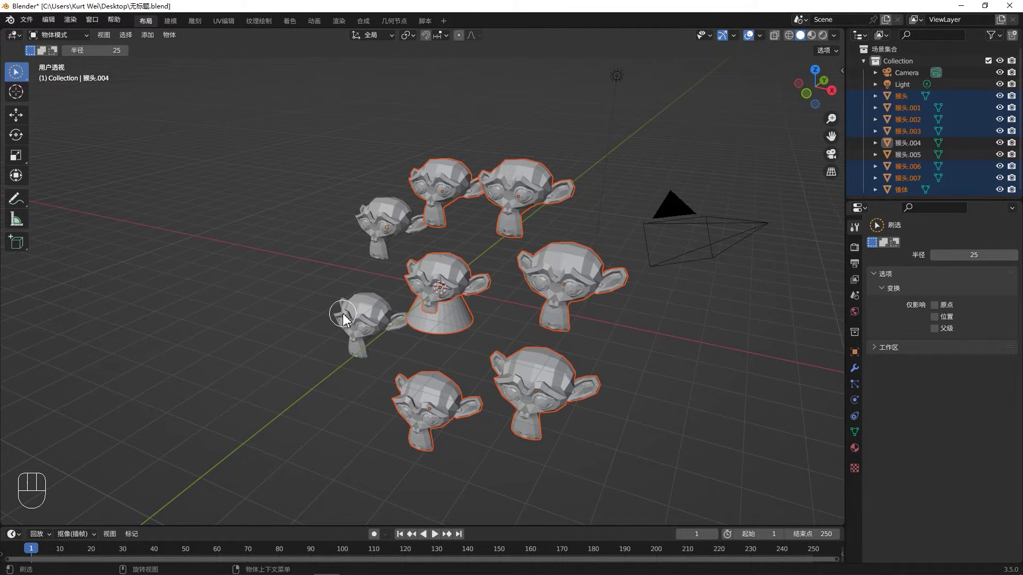
drag(391, 332, 371, 303)
drag(369, 314, 435, 230)
Step: Lasso-select the remaining groups of duplicate heads and remove them, leaving only the original on the cone
drag(24, 77, 84, 146)
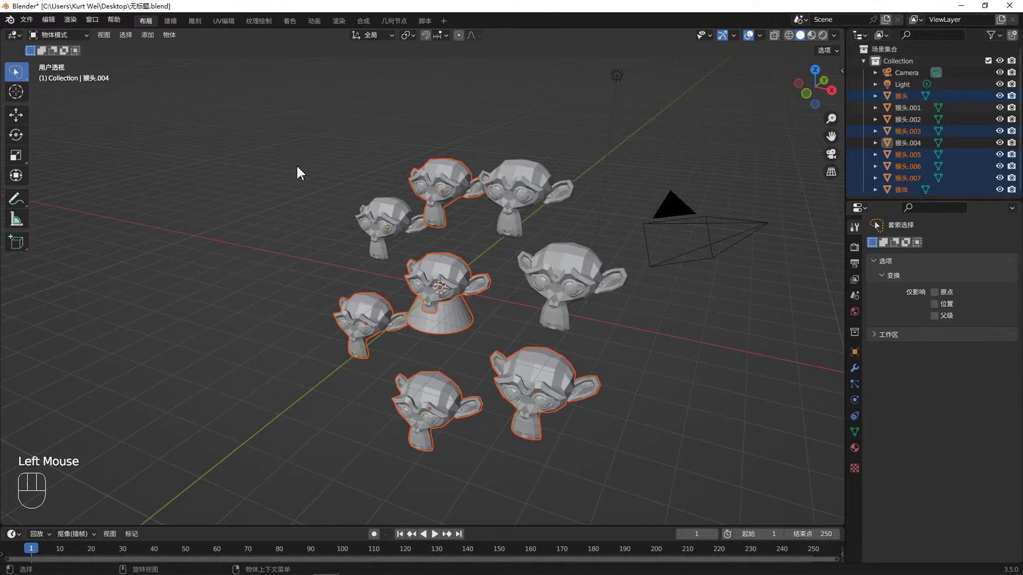
drag(298, 157, 228, 197)
drag(489, 139, 486, 274)
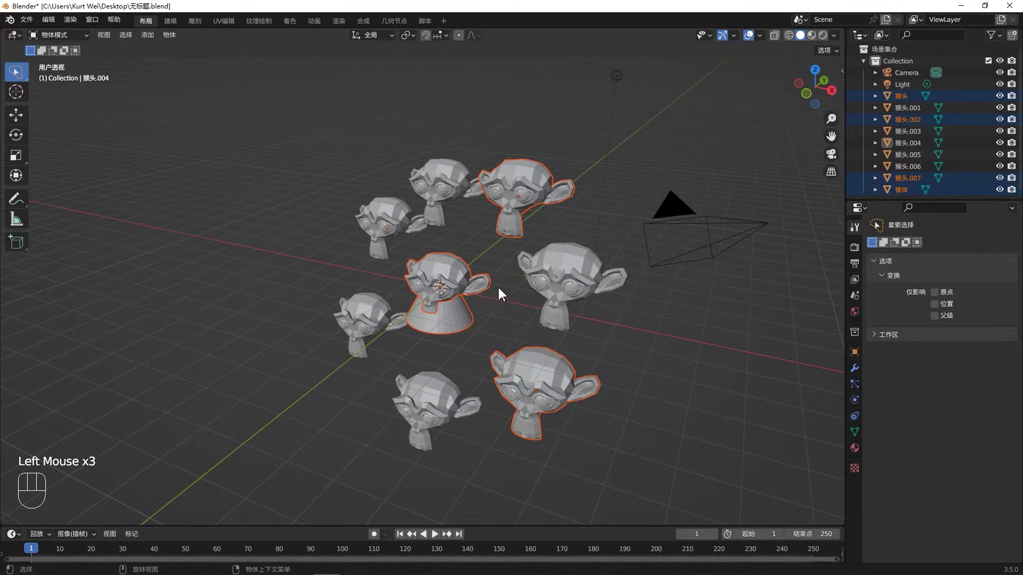
drag(606, 451, 579, 356)
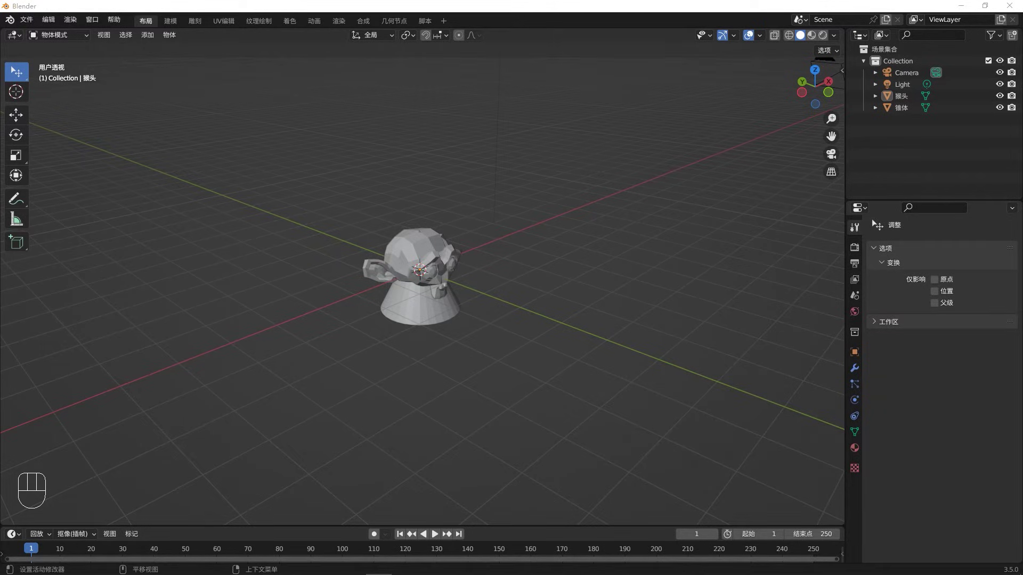
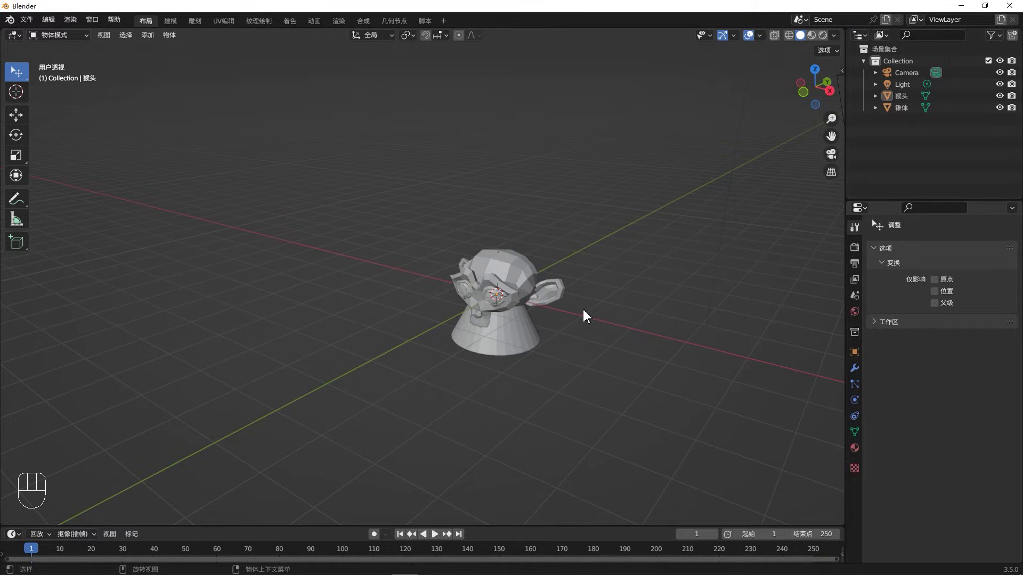
Step: Select the monkey head and grab it with G, moving it toward the cone's tip
drag(589, 315, 520, 276)
middle_click(539, 287)
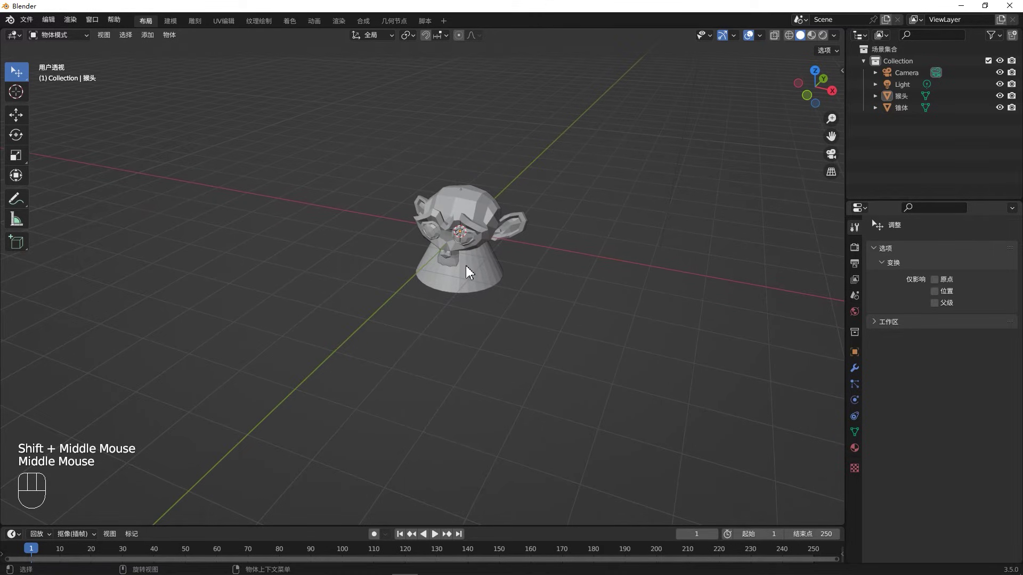
click(477, 215)
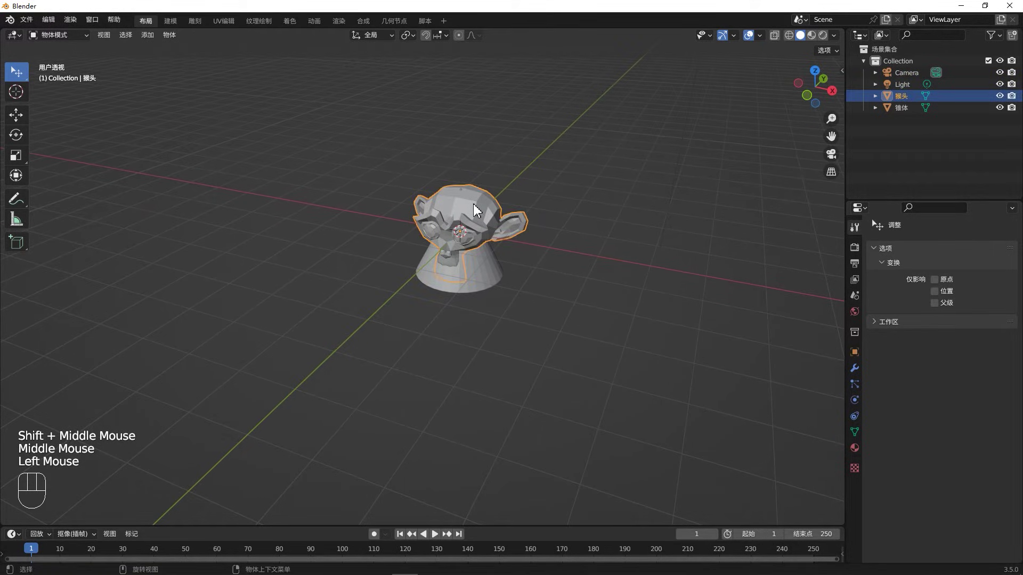
key(g)
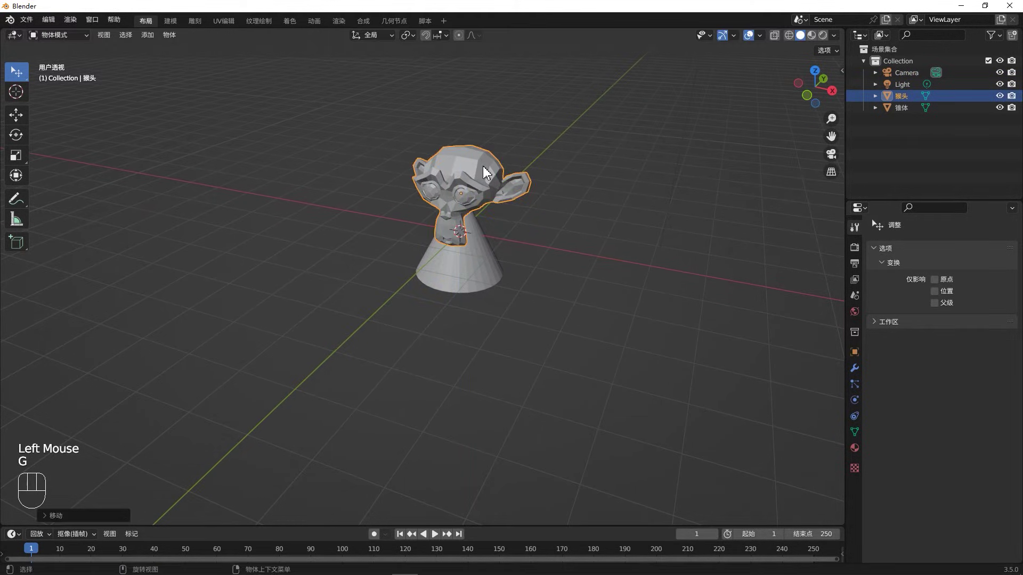
key(g)
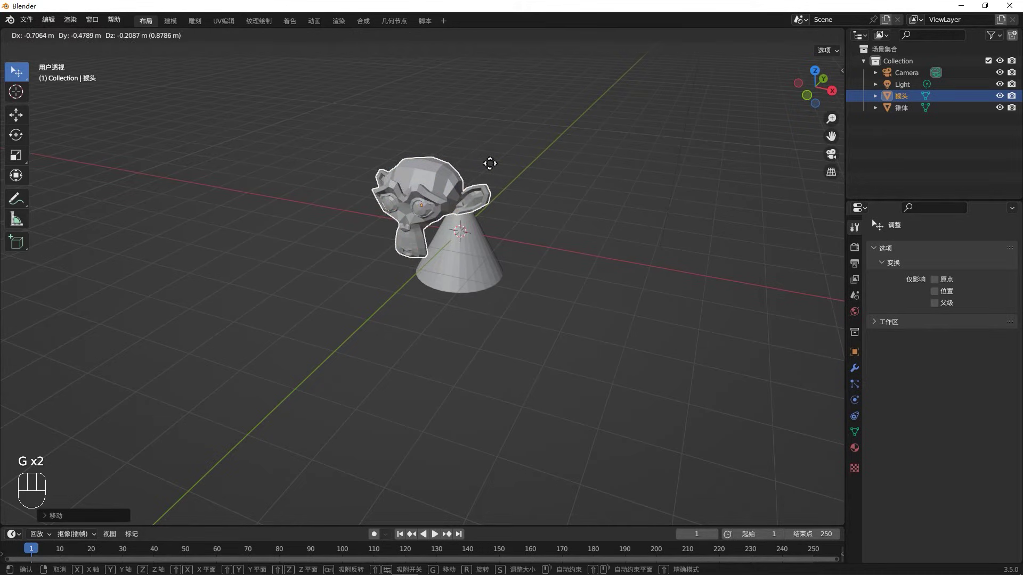
drag(463, 282, 620, 277)
Step: Nudge the head until it rests centred over the cone's apex and check it from the right orthographic view
key(g)
drag(496, 259, 530, 195)
drag(531, 282, 442, 242)
drag(492, 251, 531, 262)
drag(513, 268, 644, 171)
middle_click(644, 171)
click(839, 90)
Step: Save the scene as a .blend file on the desktop, confirming the location and file name
key(g)
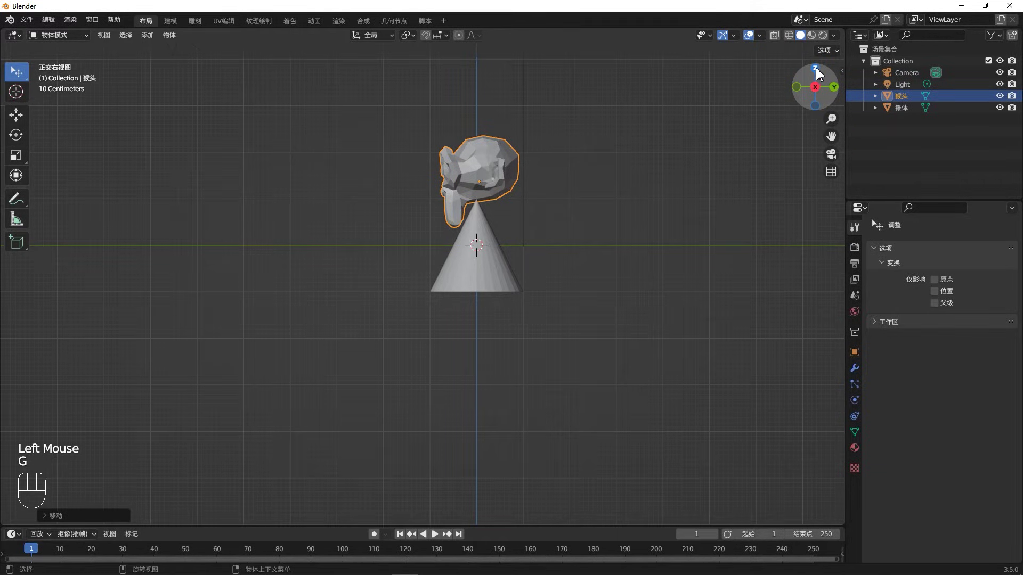
click(820, 74)
key(g)
click(822, 75)
Step: View the head and cone from behind, then orbit back into a perspective view
key(g)
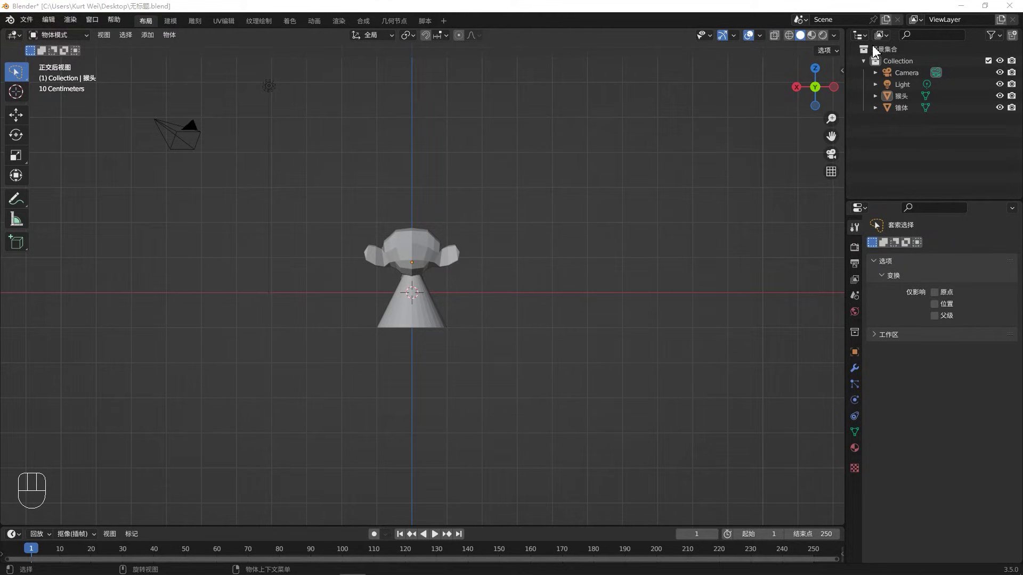
drag(478, 343, 510, 295)
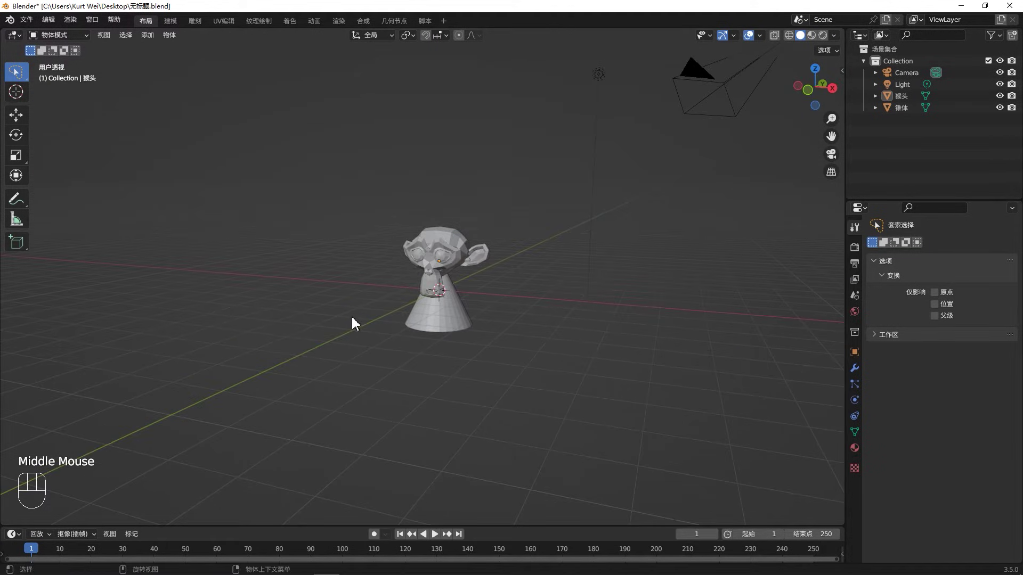
drag(484, 330, 480, 352)
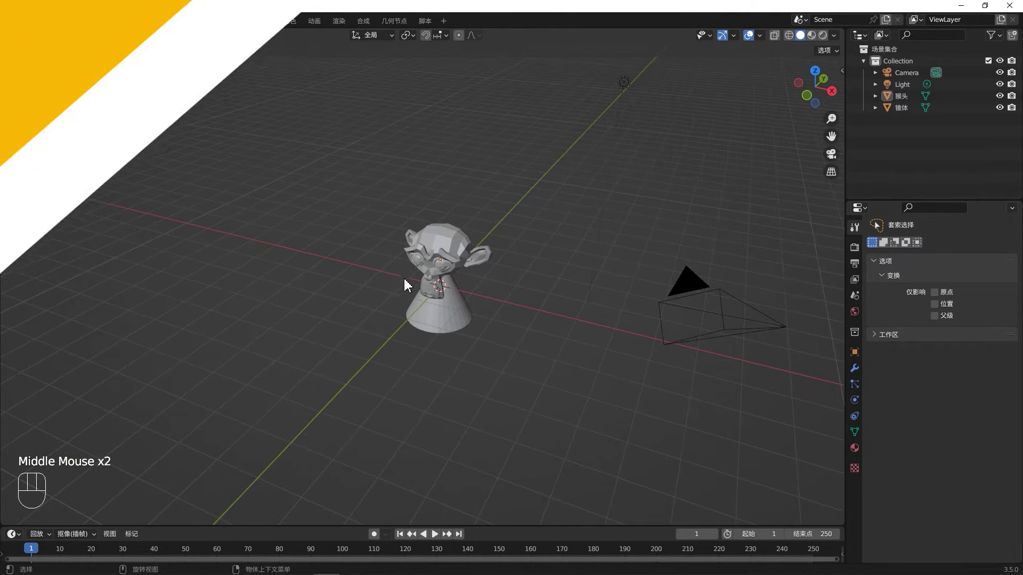
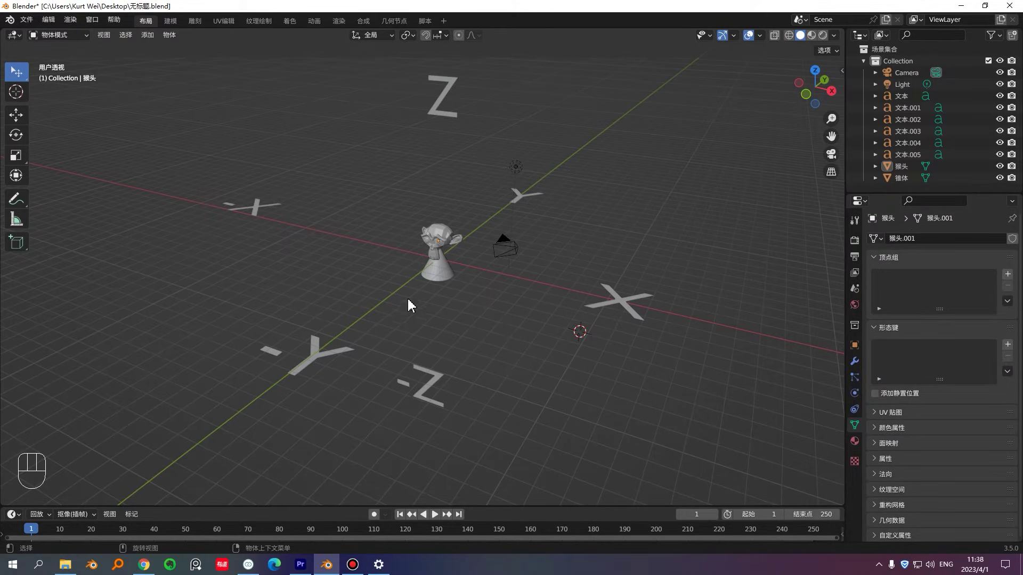
Step: Slide the monkey head along Z back onto the cone's tip and switch to the right orthographic view
key(g)
key(z)
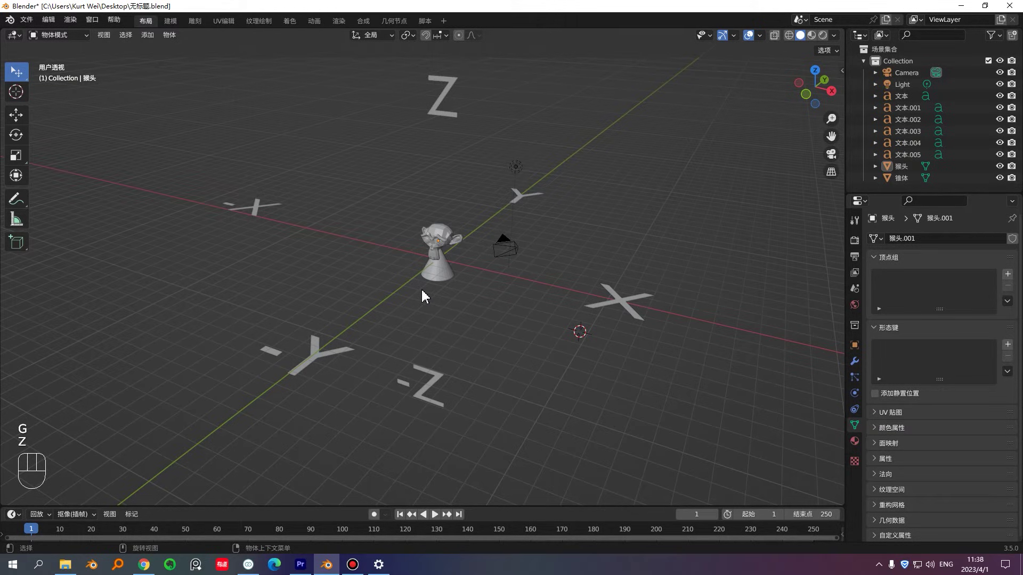
key(g)
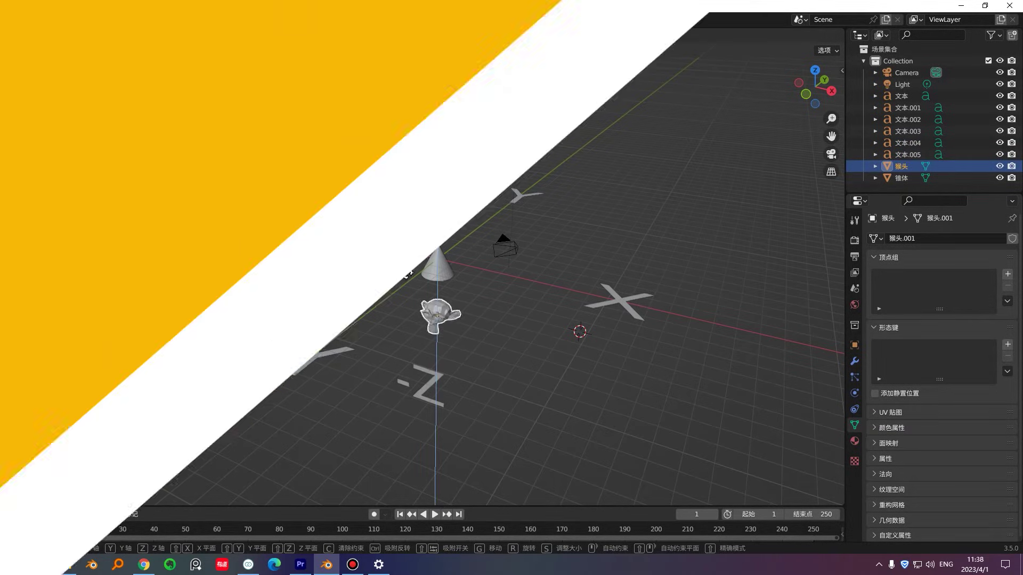
click(833, 99)
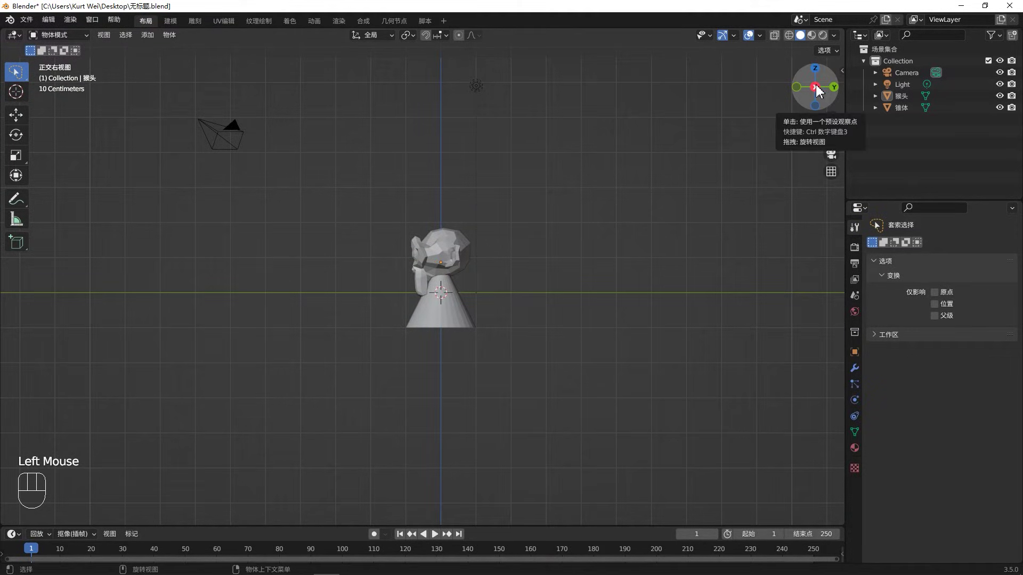
Step: Cycle through left, bottom, right and left orthographic views of the head on the cone
click(821, 90)
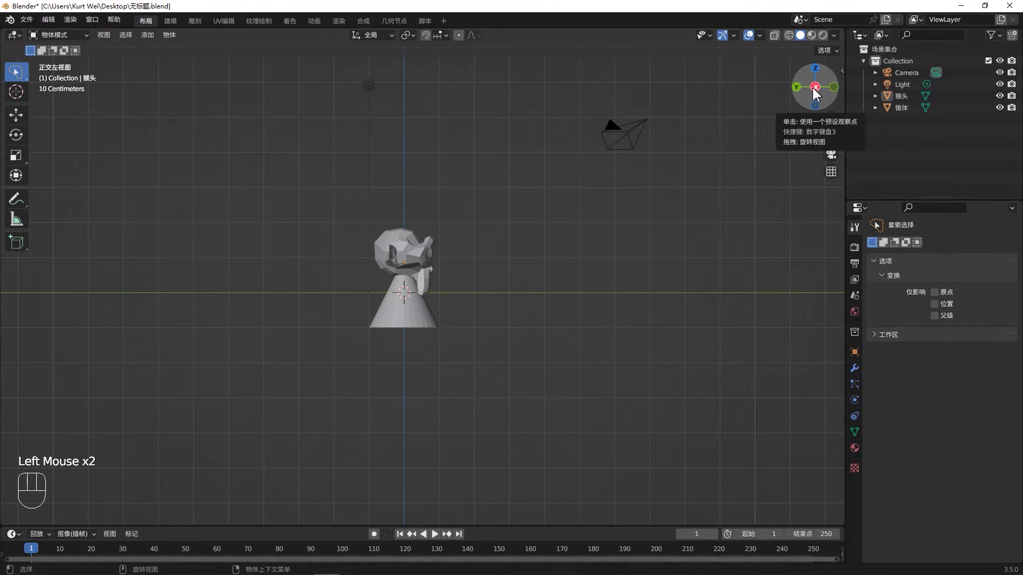
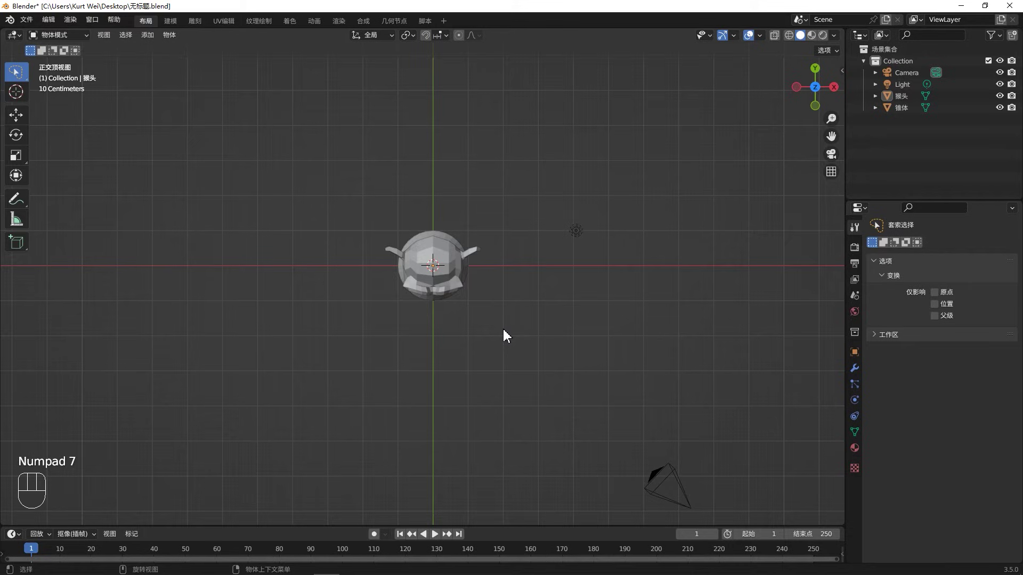
key(KP_9)
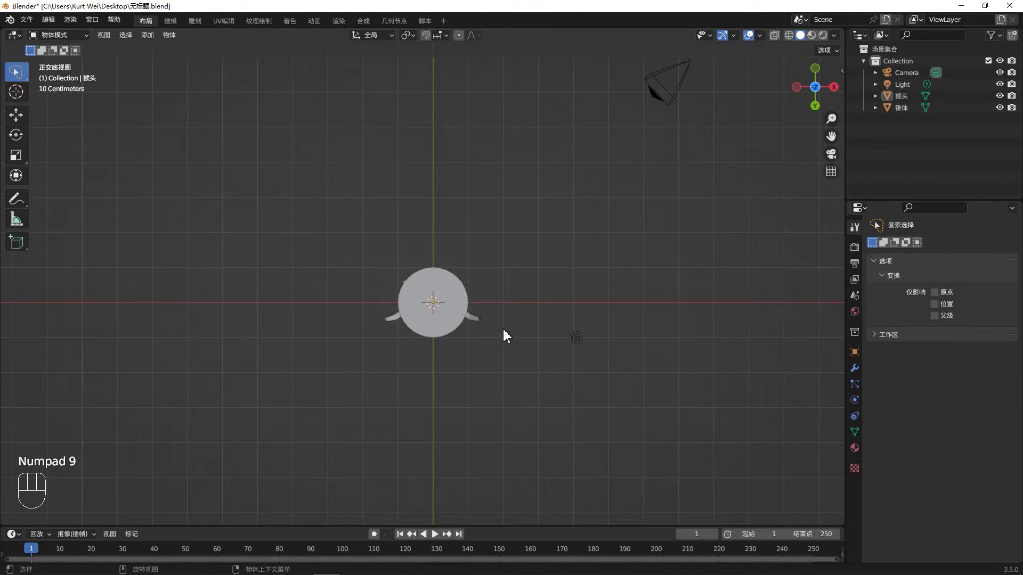
key(KP_1)
key(KP_9)
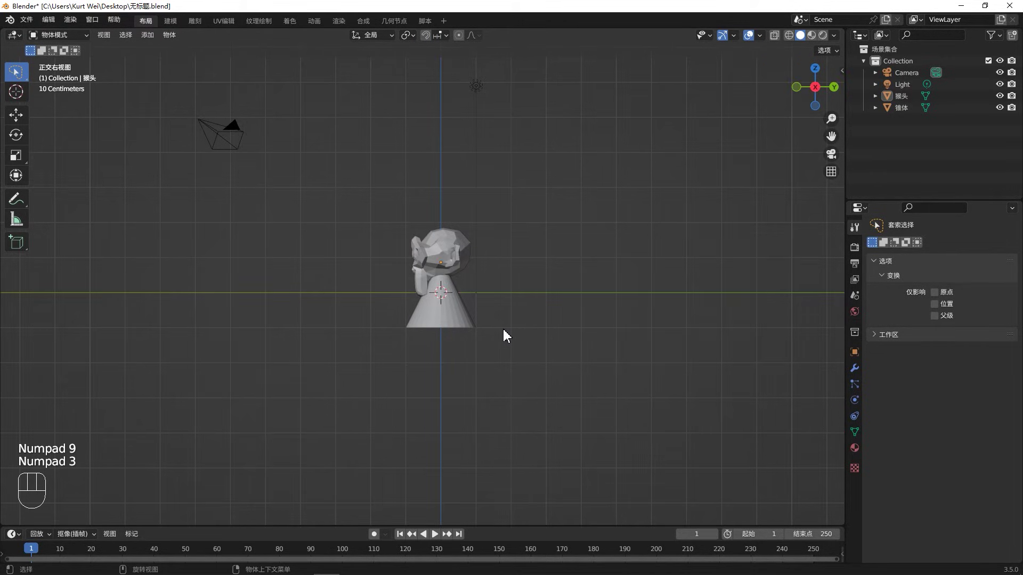
key(KP_9)
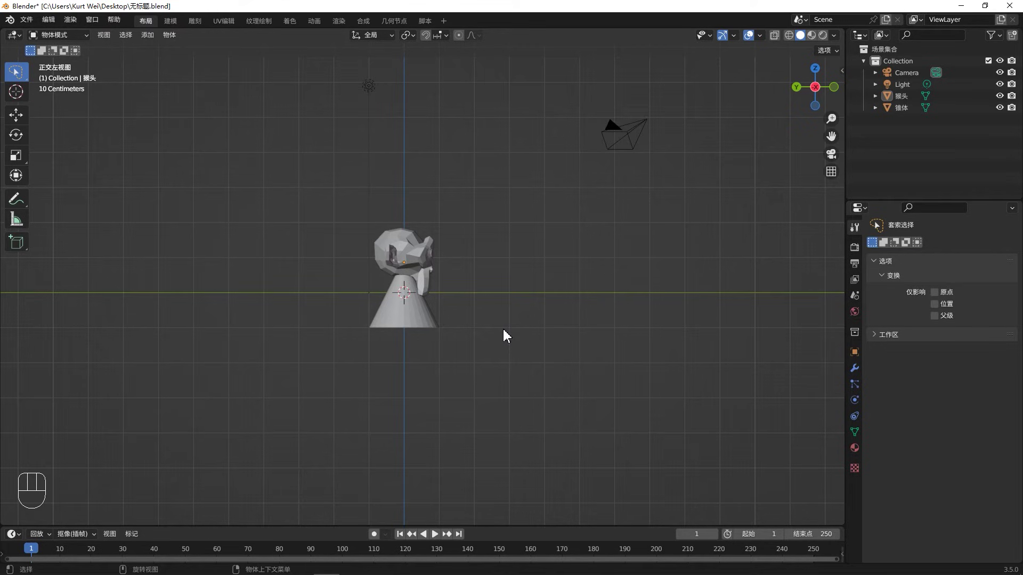
Step: Orbit stepwise around the head and cone with Numpad 2/4/6/8 in all four directions
key(KP_2)
key(KP_2)
key(KP_2)
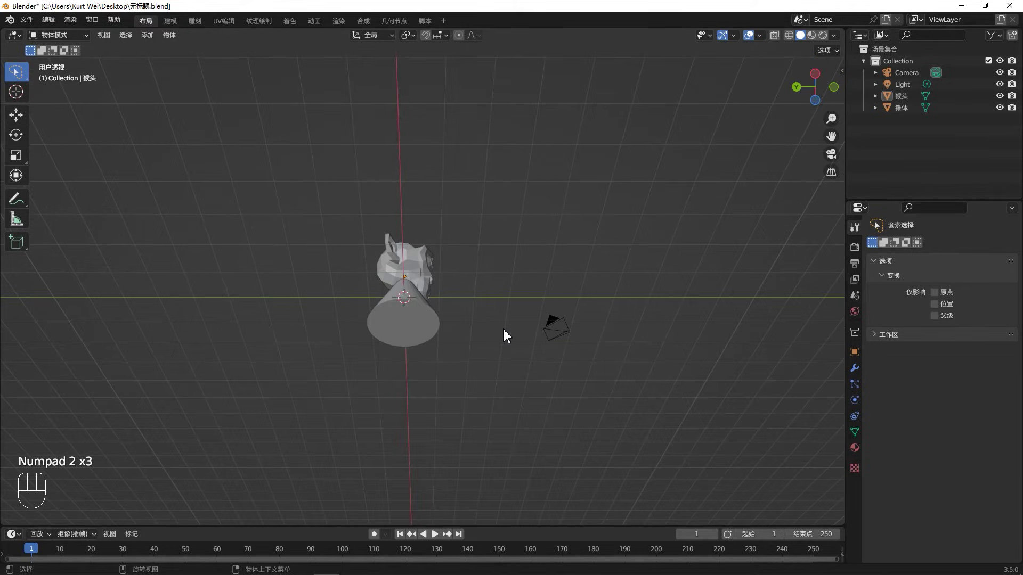
key(KP_4)
key(KP_4)
key(KP_4)
key(KP_6)
key(KP_6)
key(KP_6)
key(KP_8)
key(KP_8)
key(KP_8)
key(KP_8)
key(KP_8)
key(KP_4)
key(KP_2)
key(KP_4)
key(KP_6)
key(KP_6)
key(KP_6)
key(KP_6)
key(KP_6)
key(KP_6)
Step: Toggle perspective with Numpad 5, look through the scene camera with Numpad 0, then leave camera view
key(KP_5)
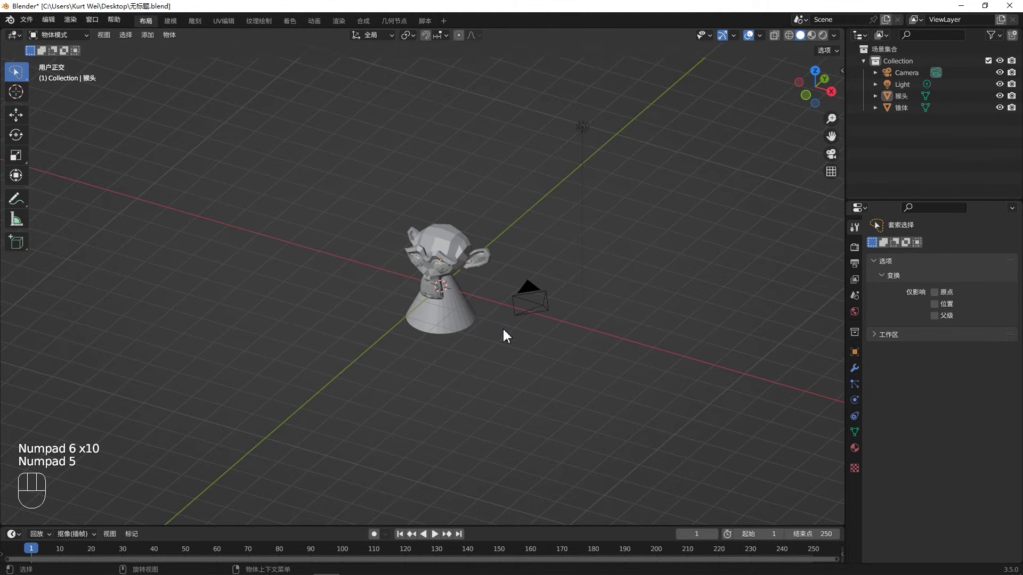
key(KP_5)
key(KP_5)
key(KP_5)
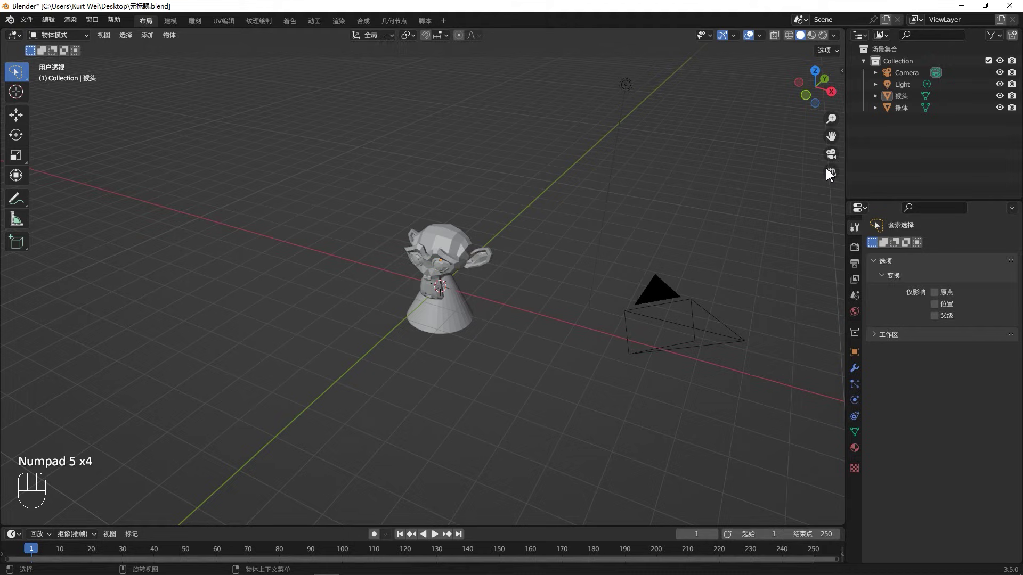
key(KP_0)
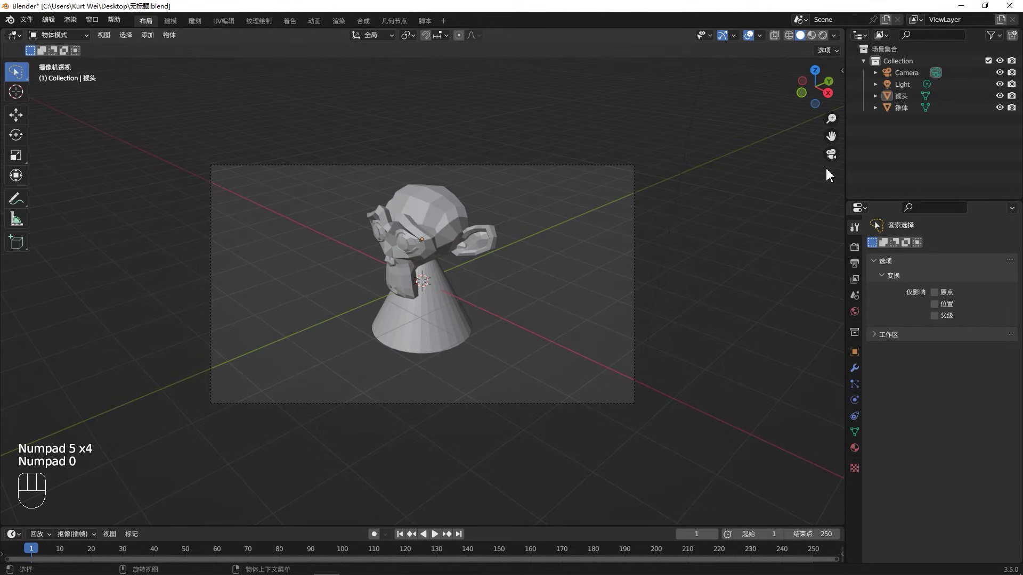
key(KP_0)
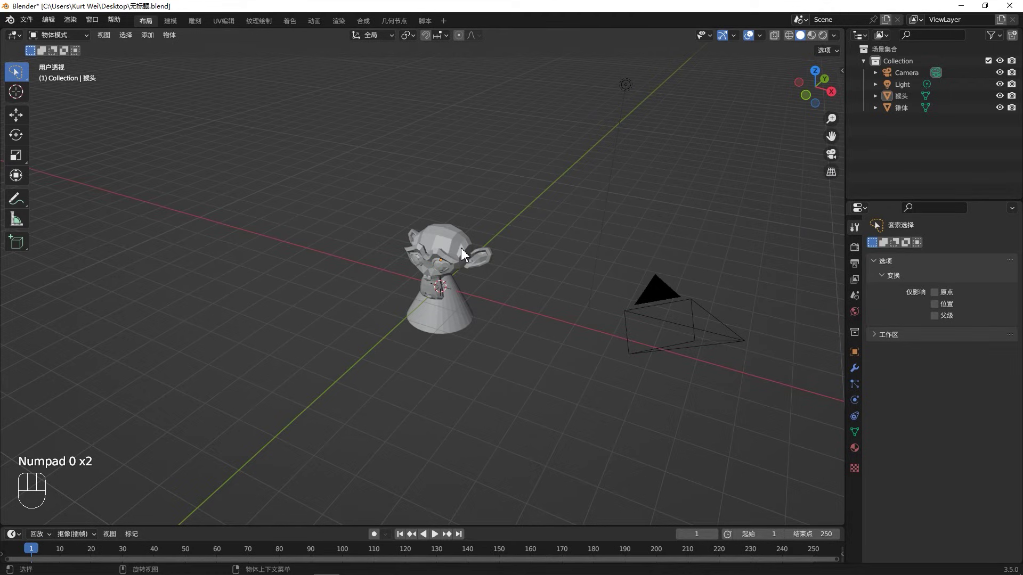
click(464, 254)
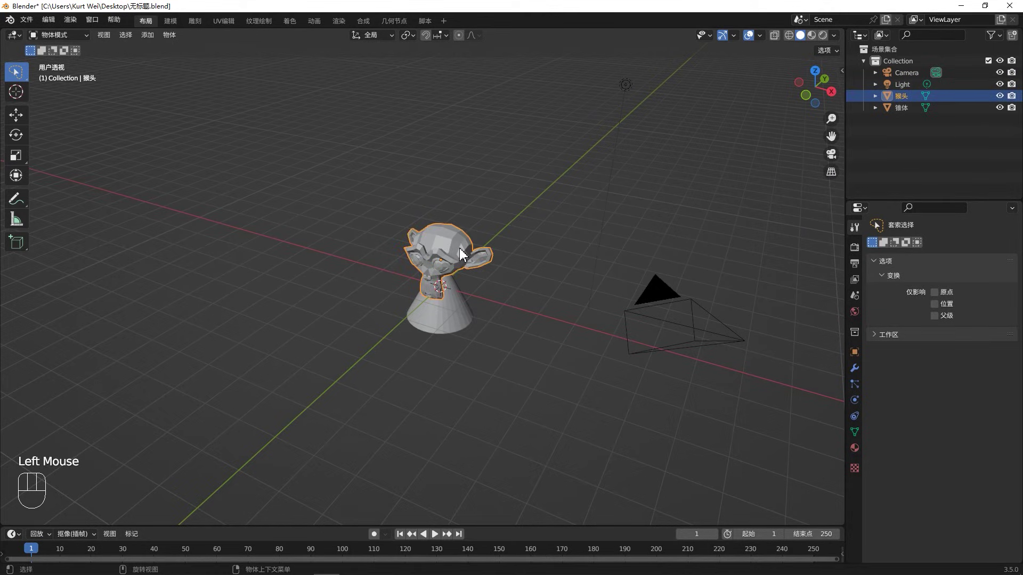
key(KP_Decimal)
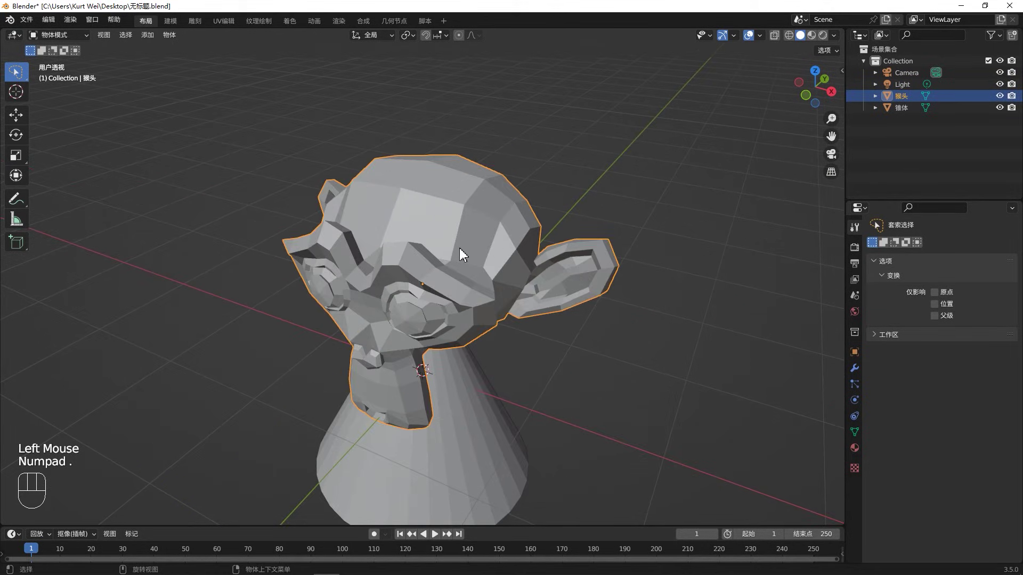
scroll(down, 3)
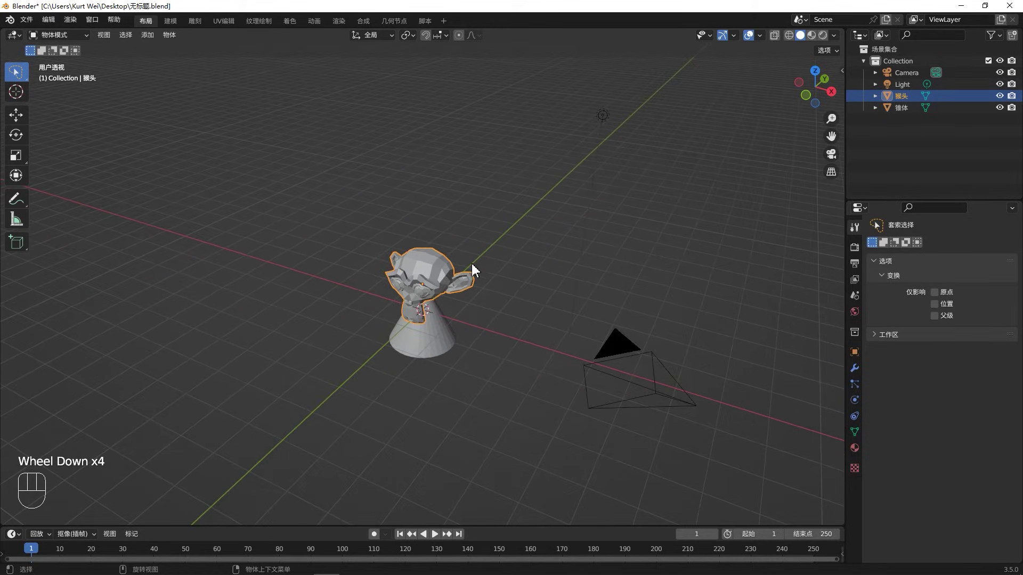
key(g)
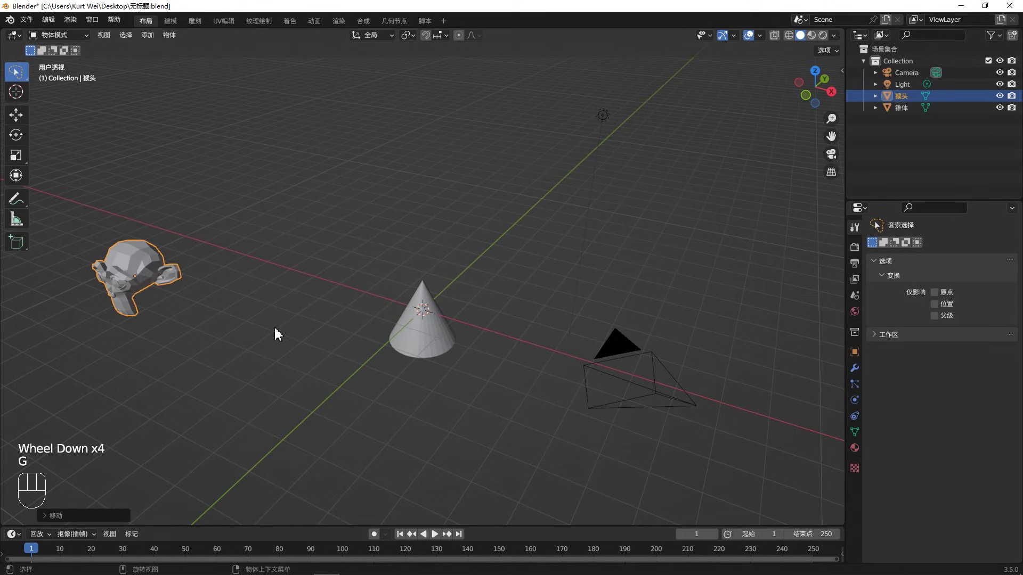
click(280, 335)
click(446, 347)
click(122, 273)
key(shift+d)
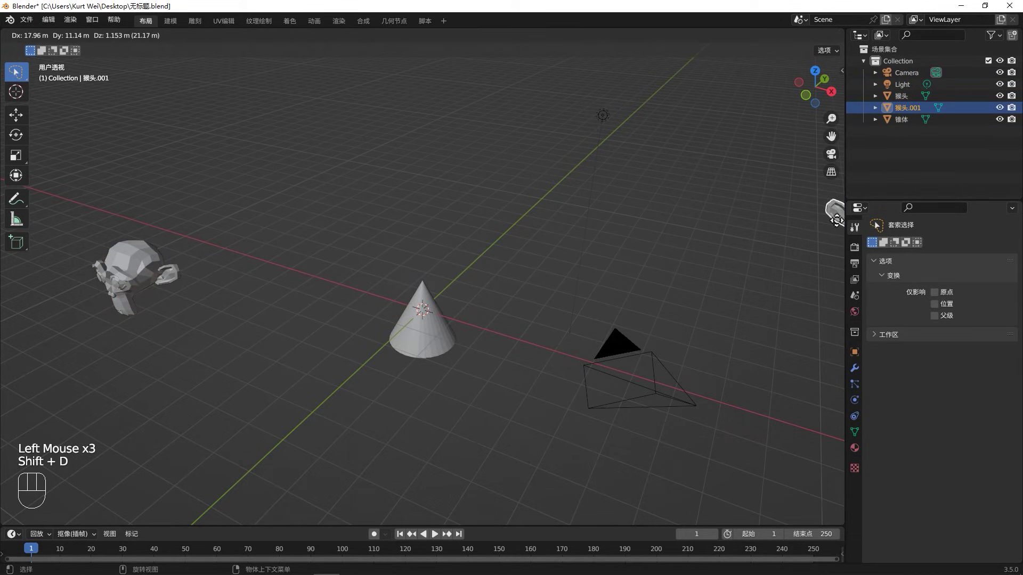
click(482, 282)
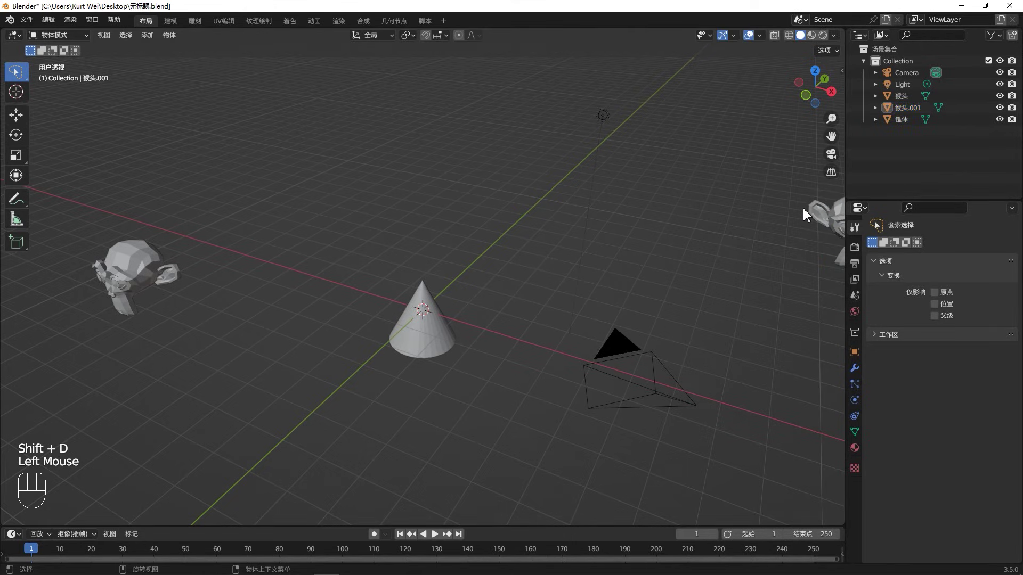
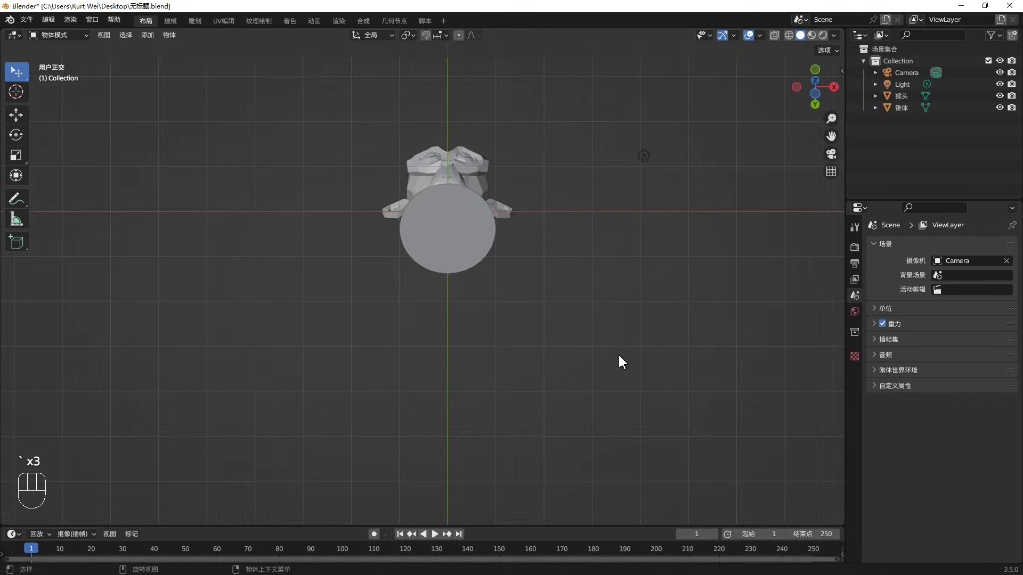
Step: View the head-on-cone from the front, then orbit slightly around the model
key(`)
key(`)
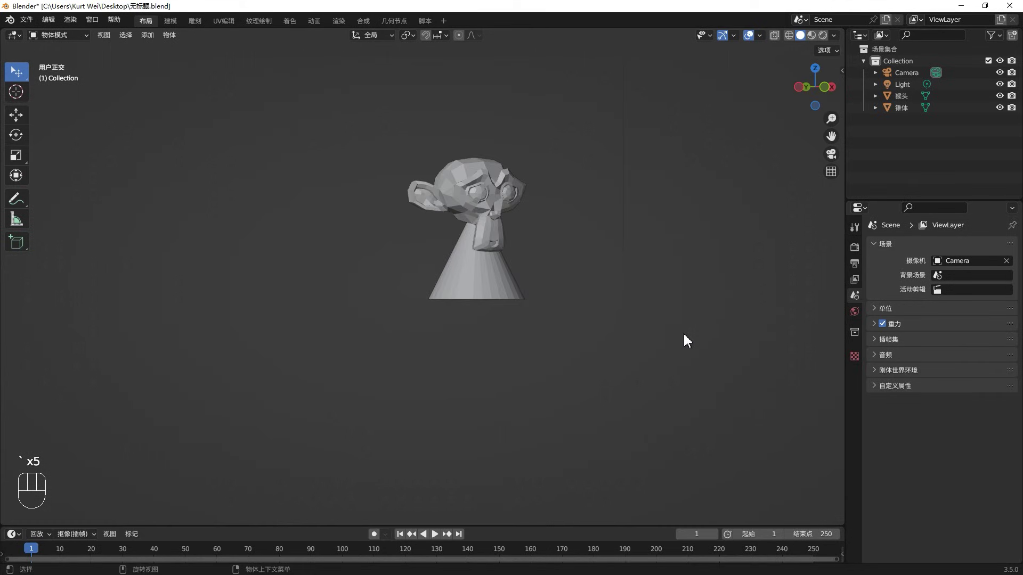
key(`)
key(`)
click(616, 316)
drag(674, 294, 658, 327)
Step: Look at the scene from above, then orbit back into a perspective view
key(`)
key(`)
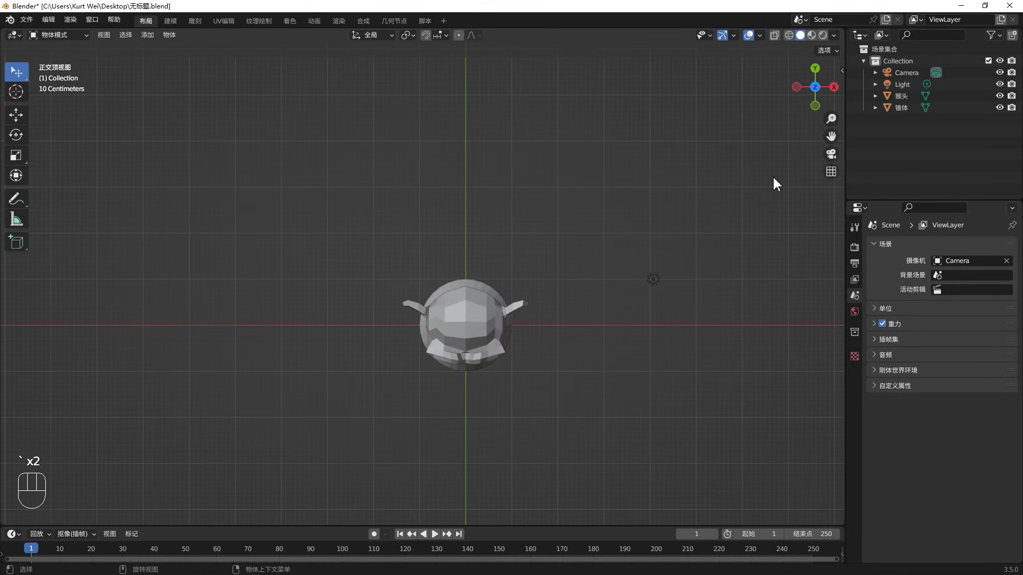
drag(585, 222, 410, 245)
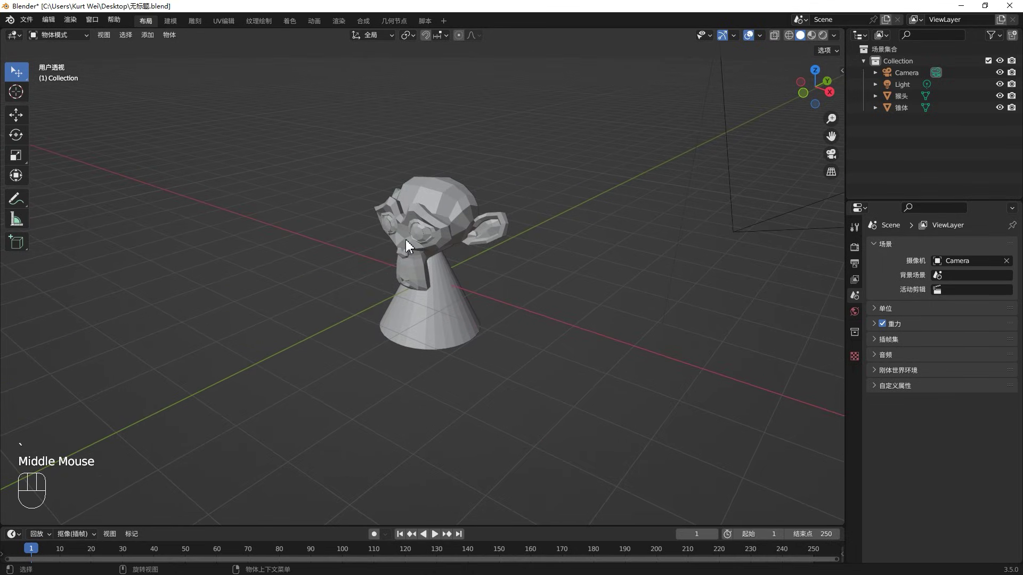